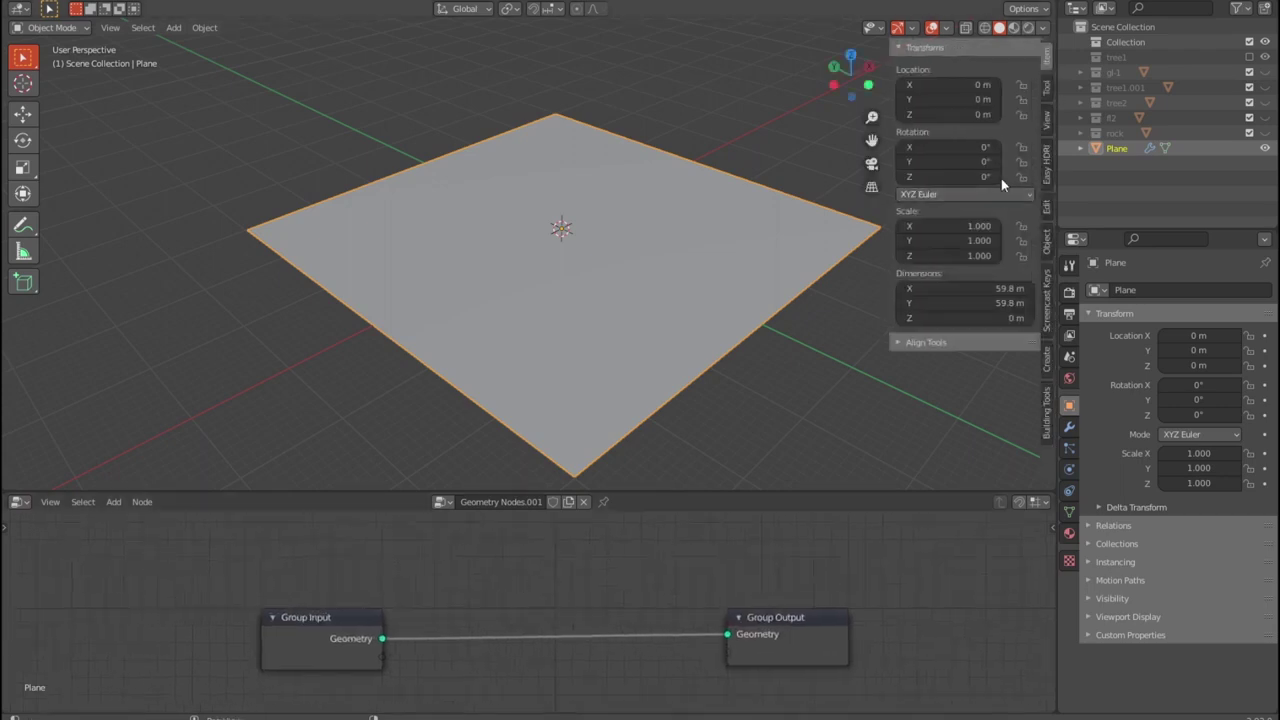
- Hide the N side panel and frame the plane's Geometry Nodes graph in the enlarged node editor
{"action": "key", "text": "n"}
{"action": "middle_click", "coordinate": [774, 396]}
{"action": "scroll", "scroll_direction": "up", "scroll_amount": 3}
{"action": "middle_click", "coordinate": [572, 587]}
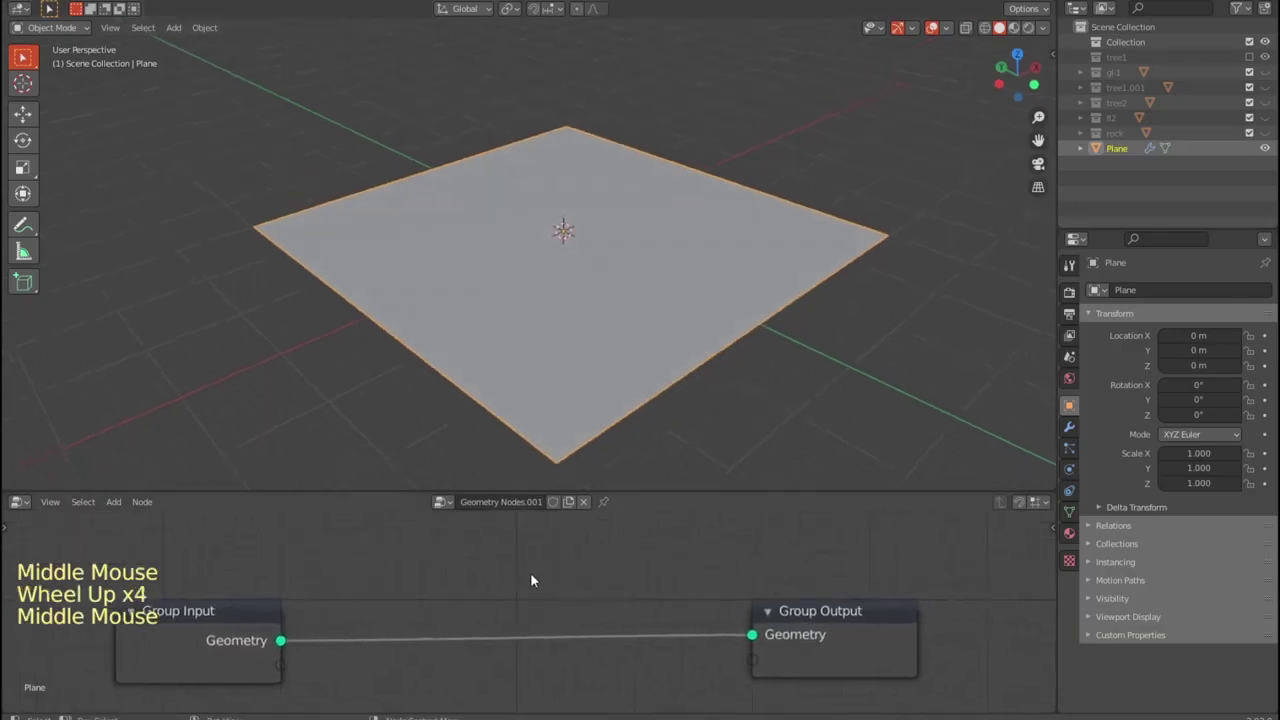
{"action": "scroll", "scroll_direction": "down", "scroll_amount": 3}
{"action": "middle_click", "coordinate": [535, 575]}
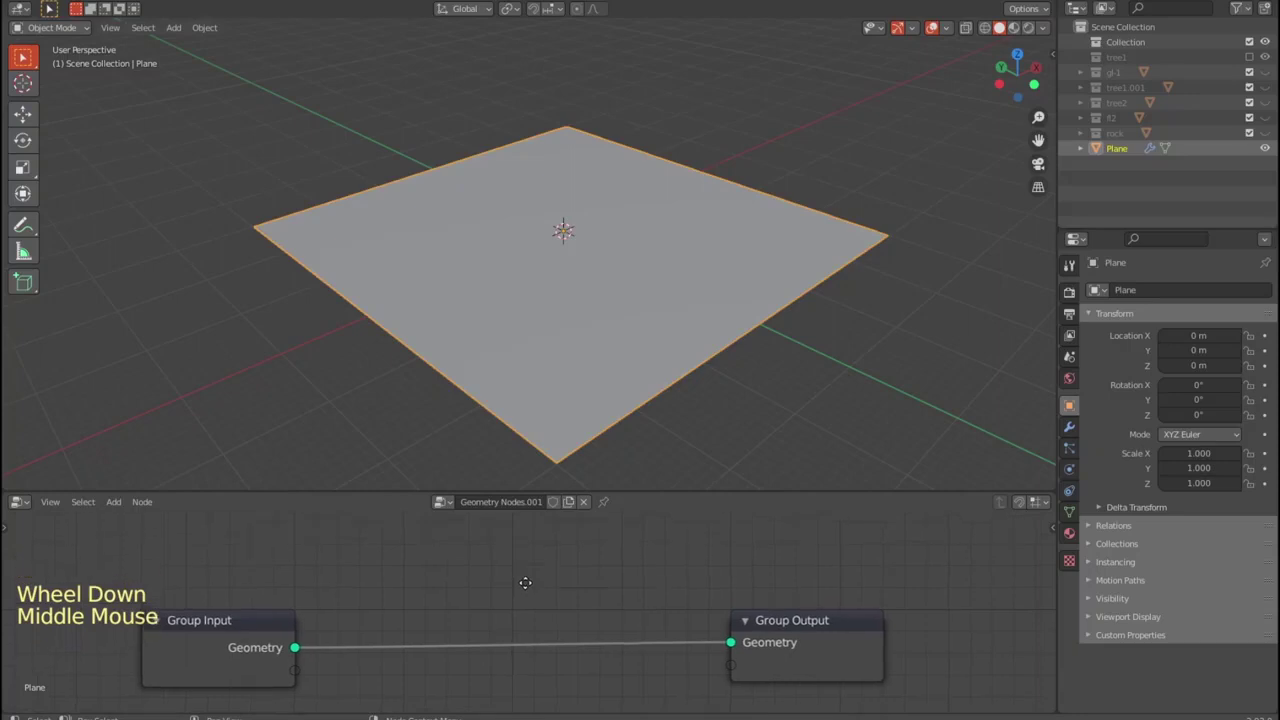
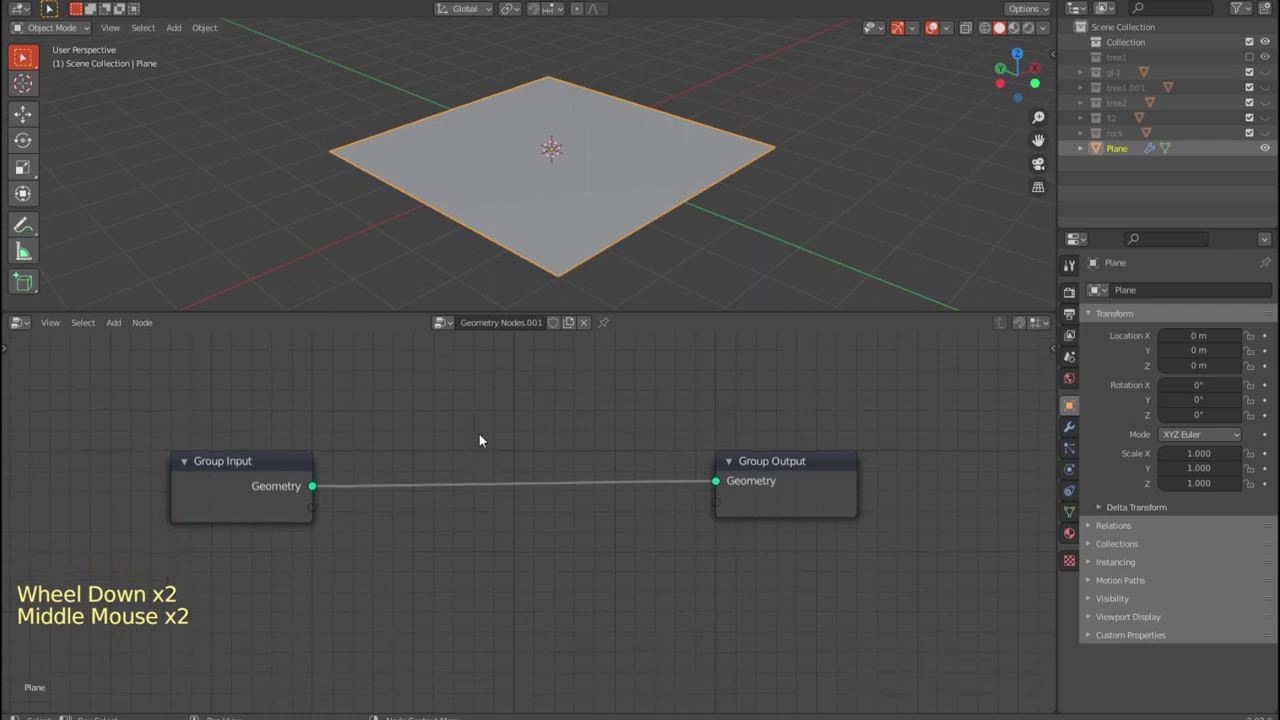
{"action": "left_click", "coordinate": [476, 437]}
- Insert Point Distribute, Point Instance and Point Rotate nodes on the link before Group Output
{"action": "key", "text": "shift+a"}
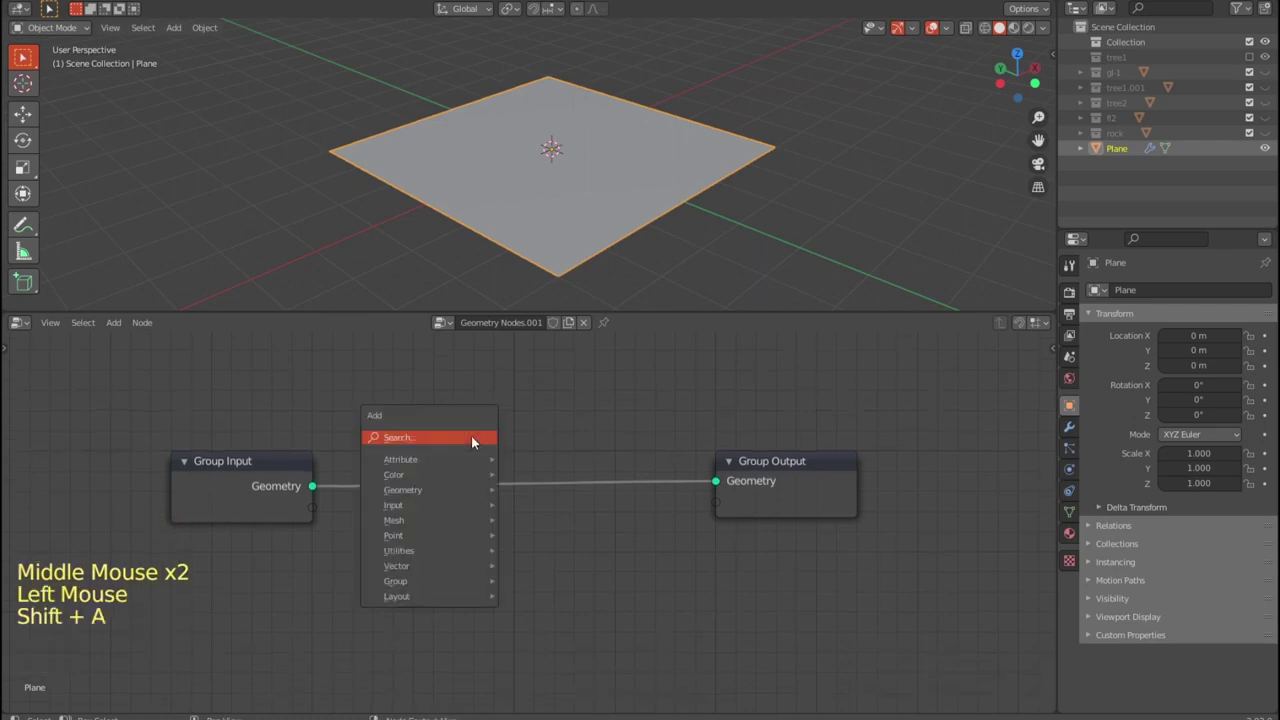
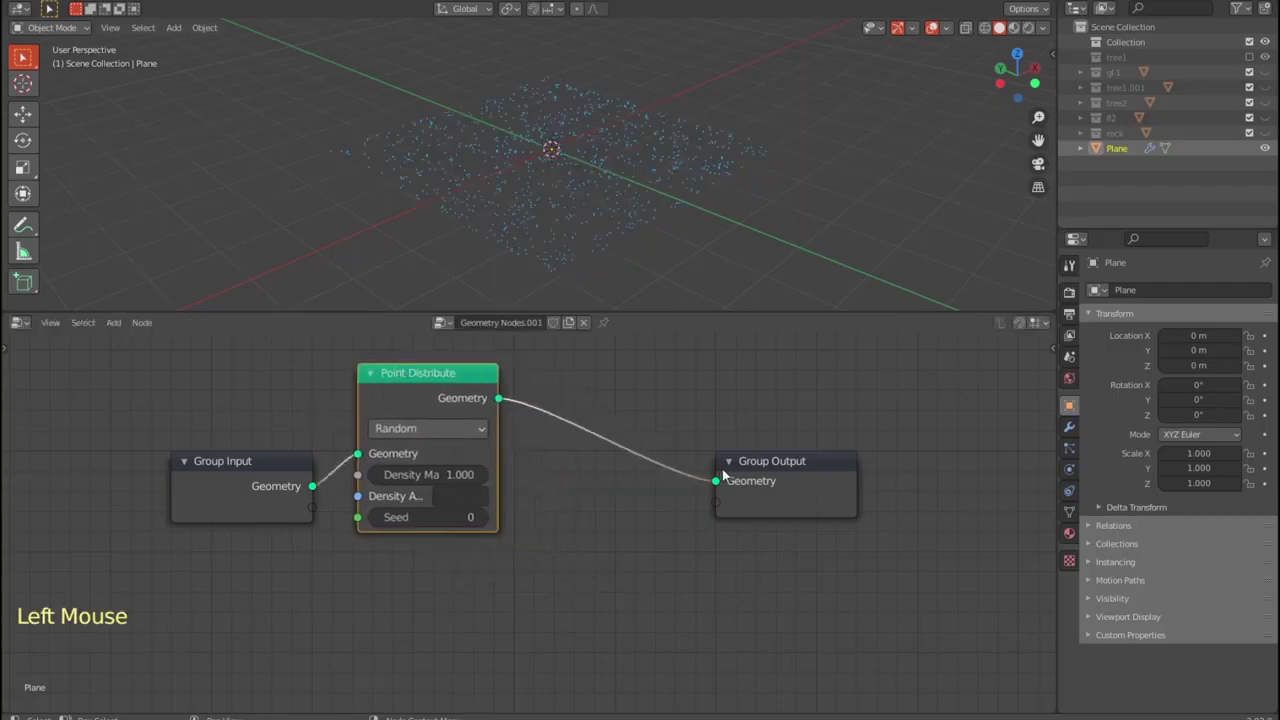
{"action": "left_click", "coordinate": [781, 464]}
{"action": "key", "text": "shift+a"}
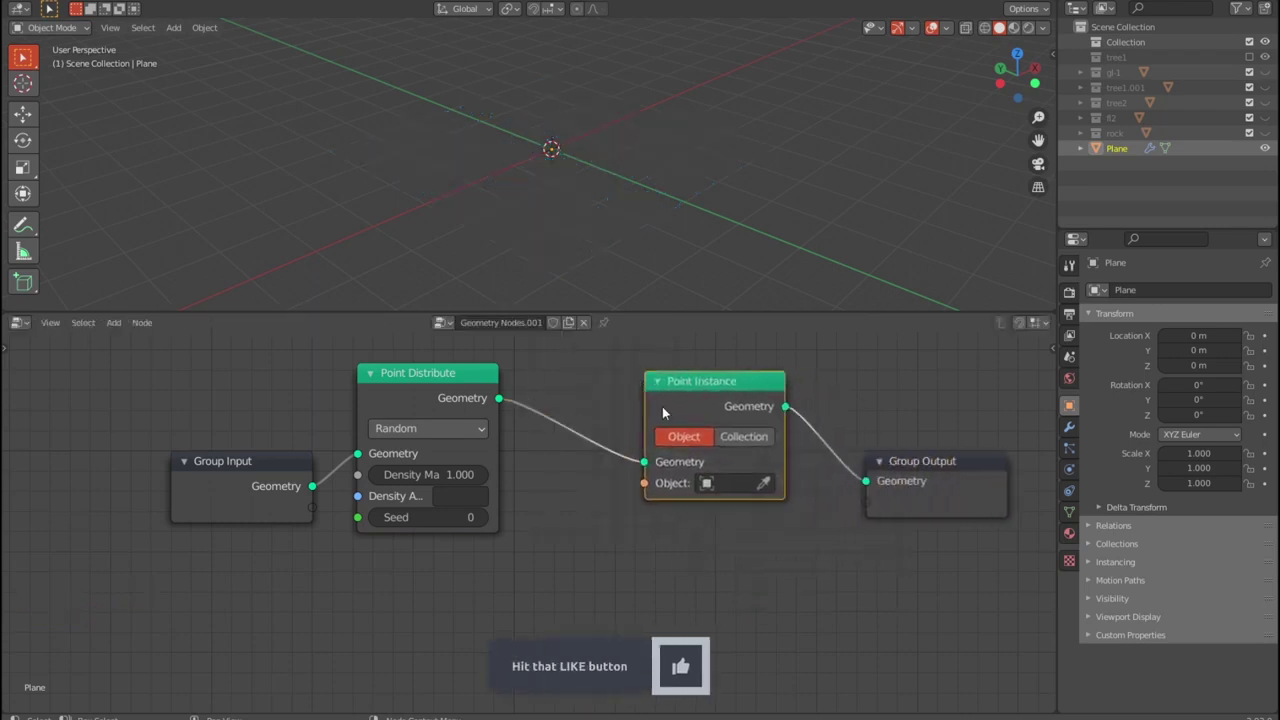
{"action": "left_click", "coordinate": [919, 463]}
{"action": "left_click", "coordinate": [741, 388]}
{"action": "key", "text": "shift+a"}
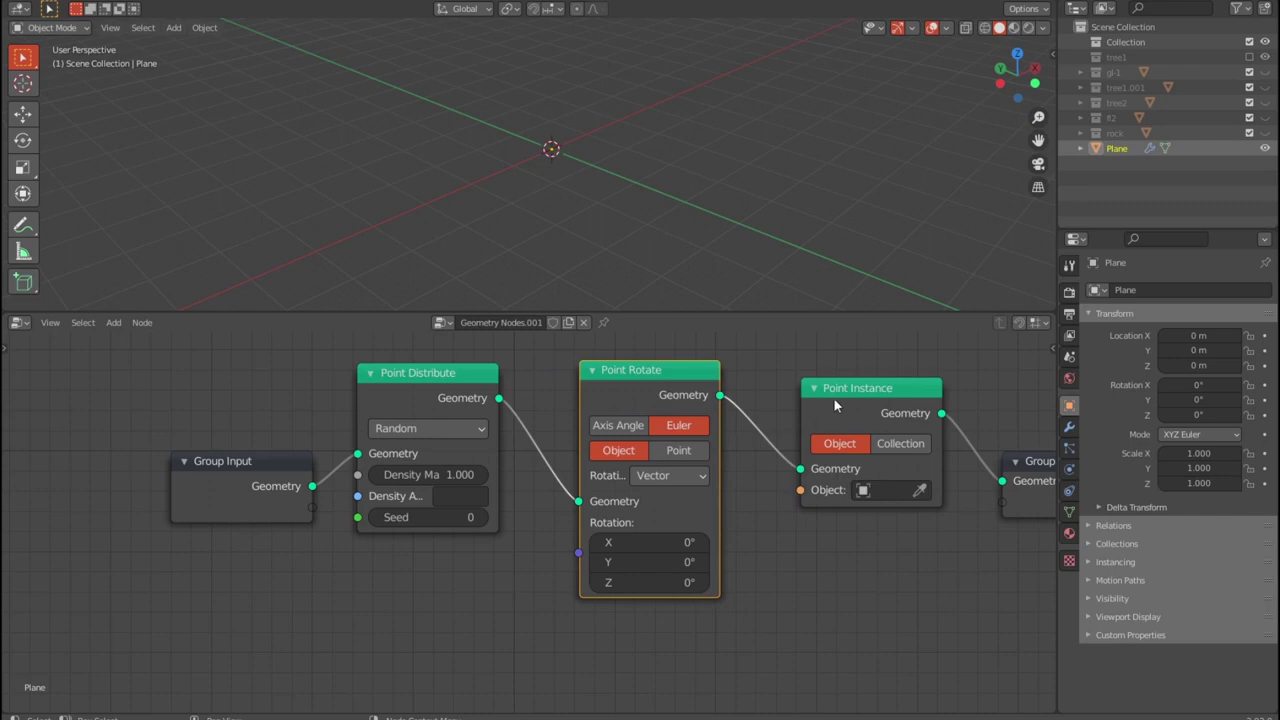
- Add Point Scale and Attribute Randomize, and set Point Instance to instance the tree1 collection
{"action": "scroll", "scroll_direction": "down", "scroll_amount": 3}
{"action": "scroll", "scroll_direction": "down", "scroll_amount": 3}
{"action": "middle_click", "coordinate": [779, 585]}
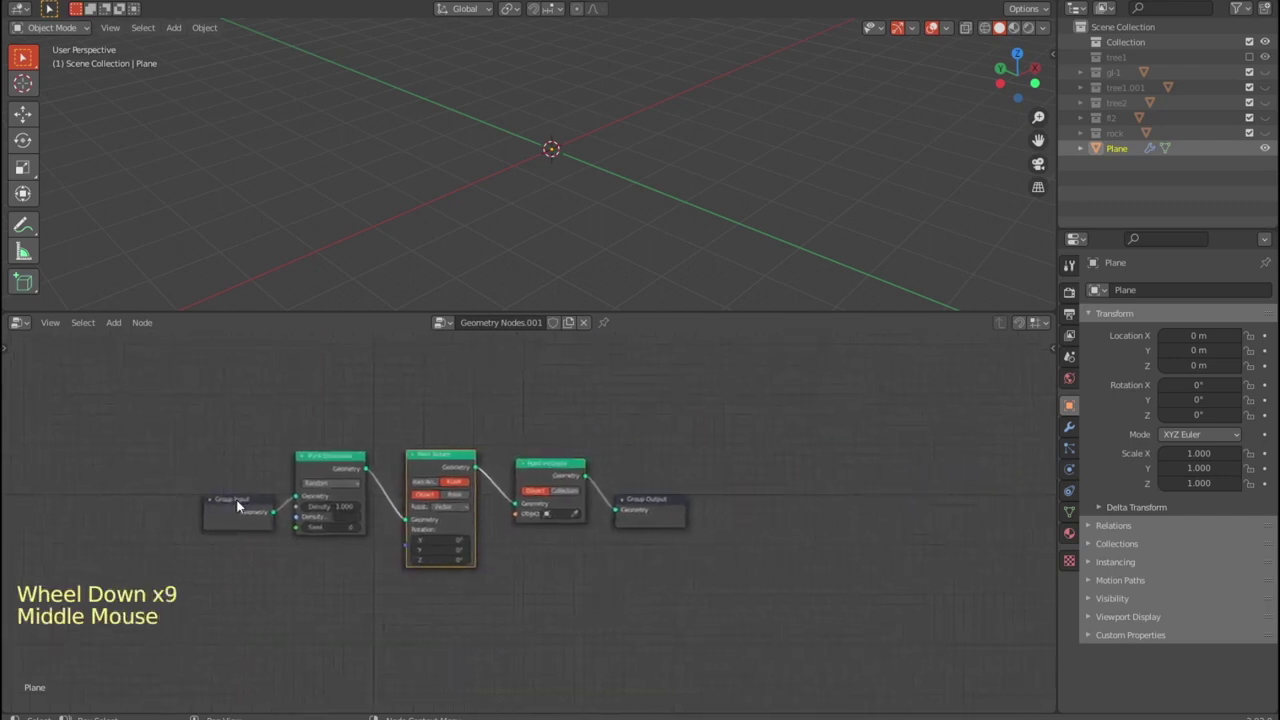
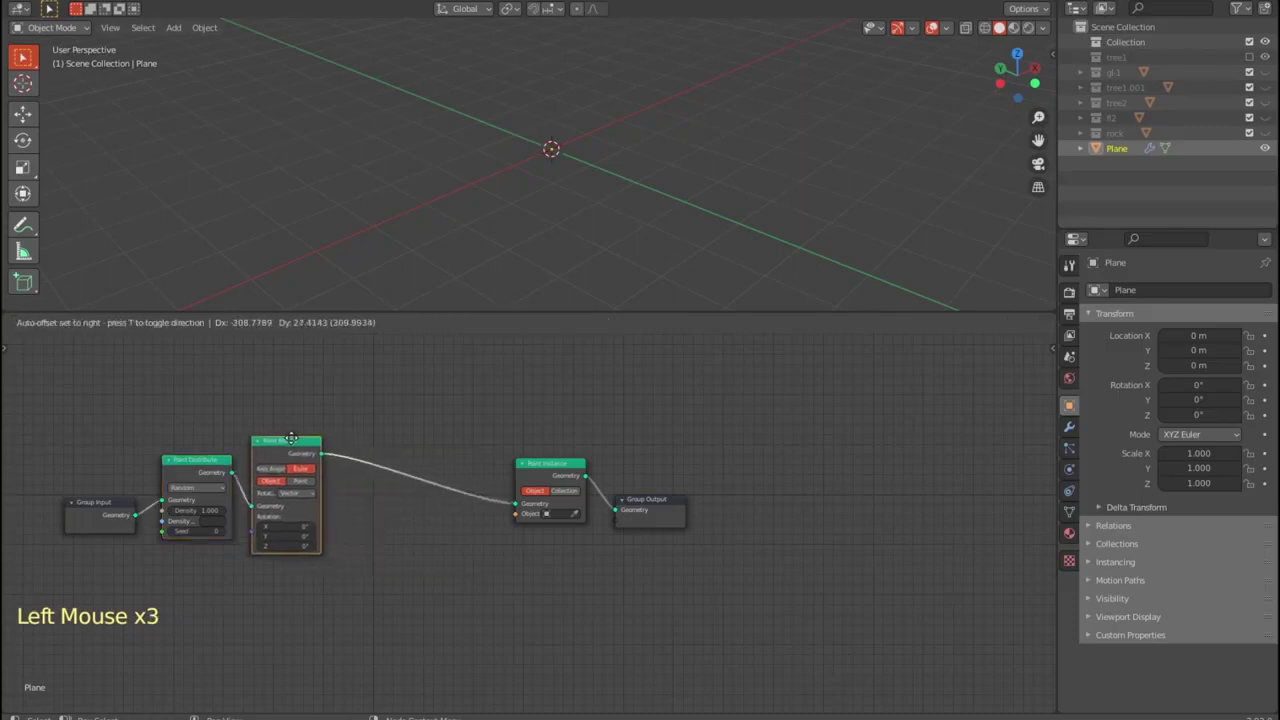
{"action": "key", "text": "shift+a"}
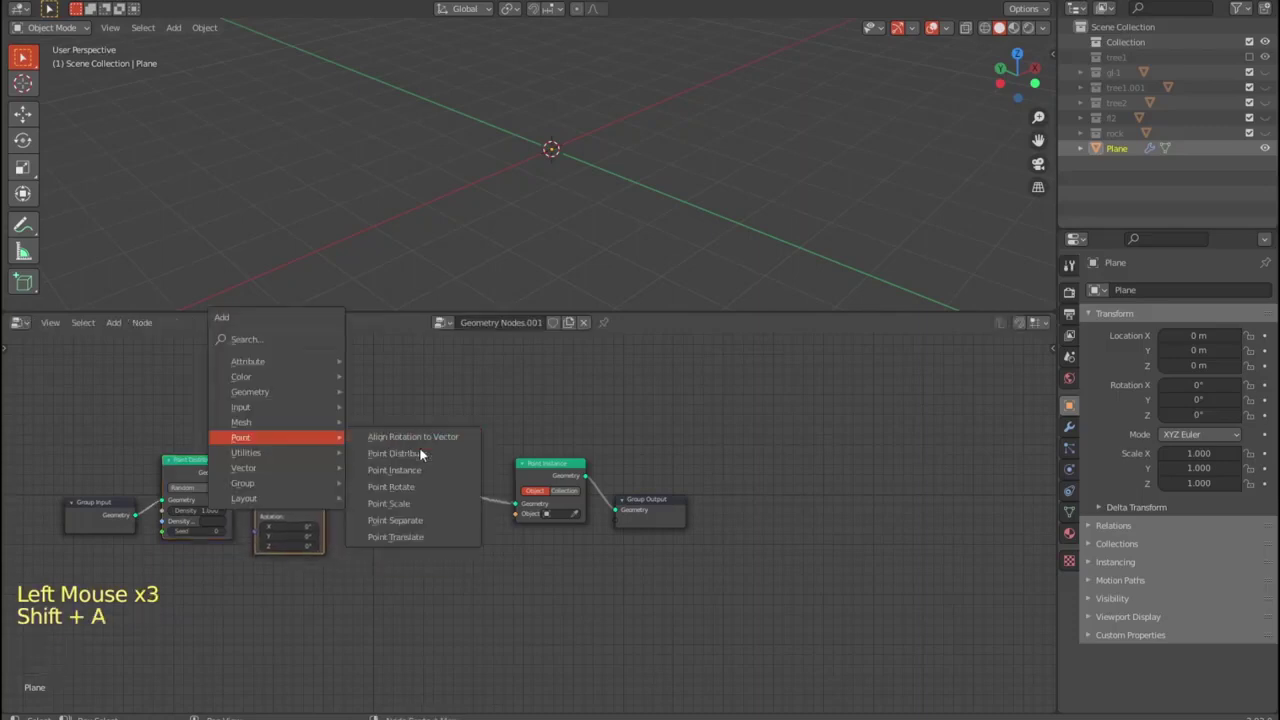
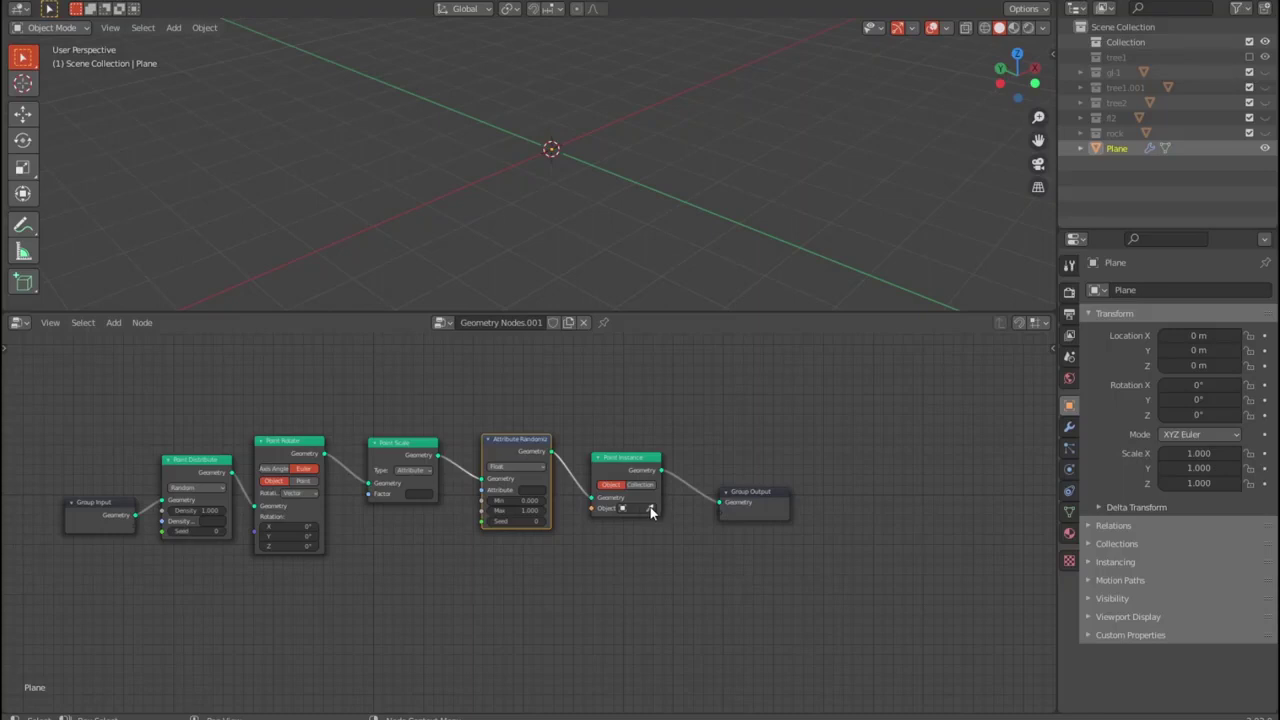
{"action": "left_click", "coordinate": [649, 493]}
{"action": "scroll", "scroll_direction": "up", "scroll_amount": 3}
{"action": "left_click", "coordinate": [763, 523]}
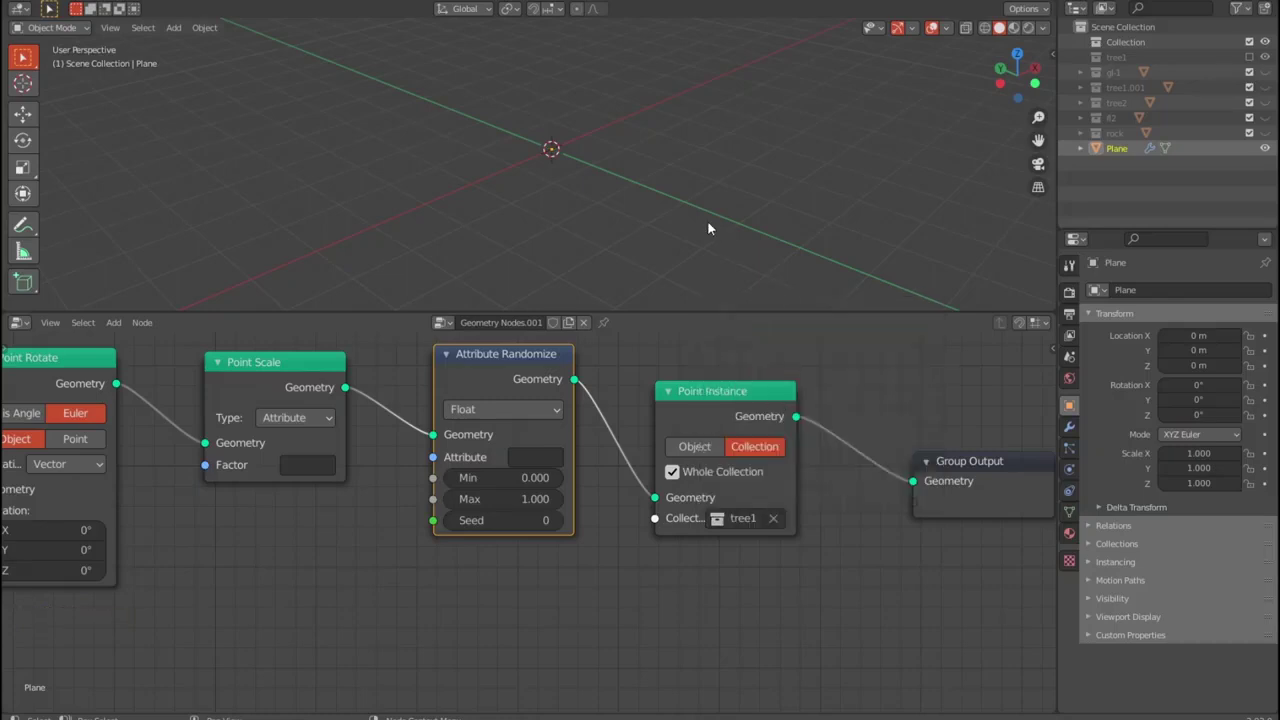
- Rearrange the node chain, moving Group Output lower to make room
{"action": "middle_click", "coordinate": [678, 219]}
{"action": "scroll", "scroll_direction": "down", "scroll_amount": 3}
{"action": "scroll", "scroll_direction": "up", "scroll_amount": 3}
{"action": "scroll", "scroll_direction": "up", "scroll_amount": 3}
{"action": "scroll", "scroll_direction": "up", "scroll_amount": 3}
{"action": "scroll", "scroll_direction": "up", "scroll_amount": 3}
{"action": "scroll", "scroll_direction": "up", "scroll_amount": 3}
{"action": "scroll", "scroll_direction": "down", "scroll_amount": 3}
{"action": "left_click", "coordinate": [637, 593]}
{"action": "middle_click", "coordinate": [555, 586]}
{"action": "scroll", "scroll_direction": "up", "scroll_amount": 3}
{"action": "middle_click", "coordinate": [471, 588]}
{"action": "middle_click", "coordinate": [512, 588]}
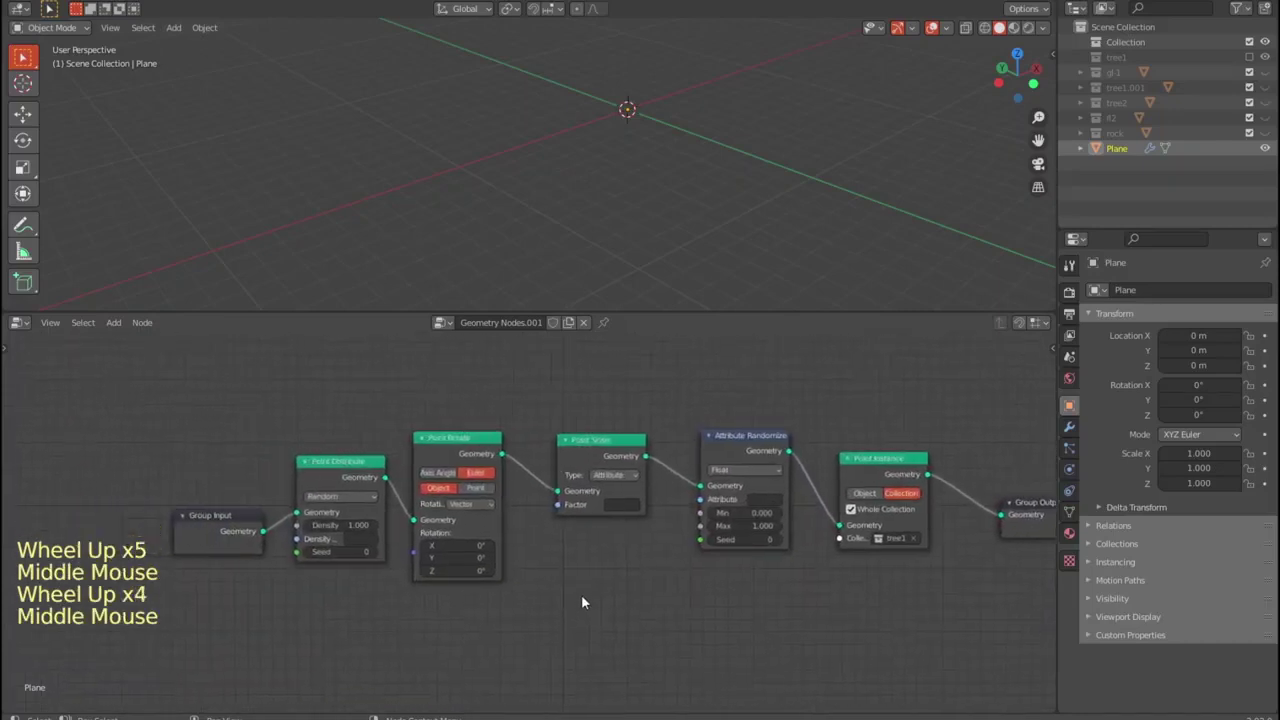
{"action": "scroll", "scroll_direction": "down", "scroll_amount": 3}
{"action": "left_click", "coordinate": [978, 510]}
{"action": "left_click", "coordinate": [268, 523]}
{"action": "middle_click", "coordinate": [611, 622]}
{"action": "left_click", "coordinate": [201, 606]}
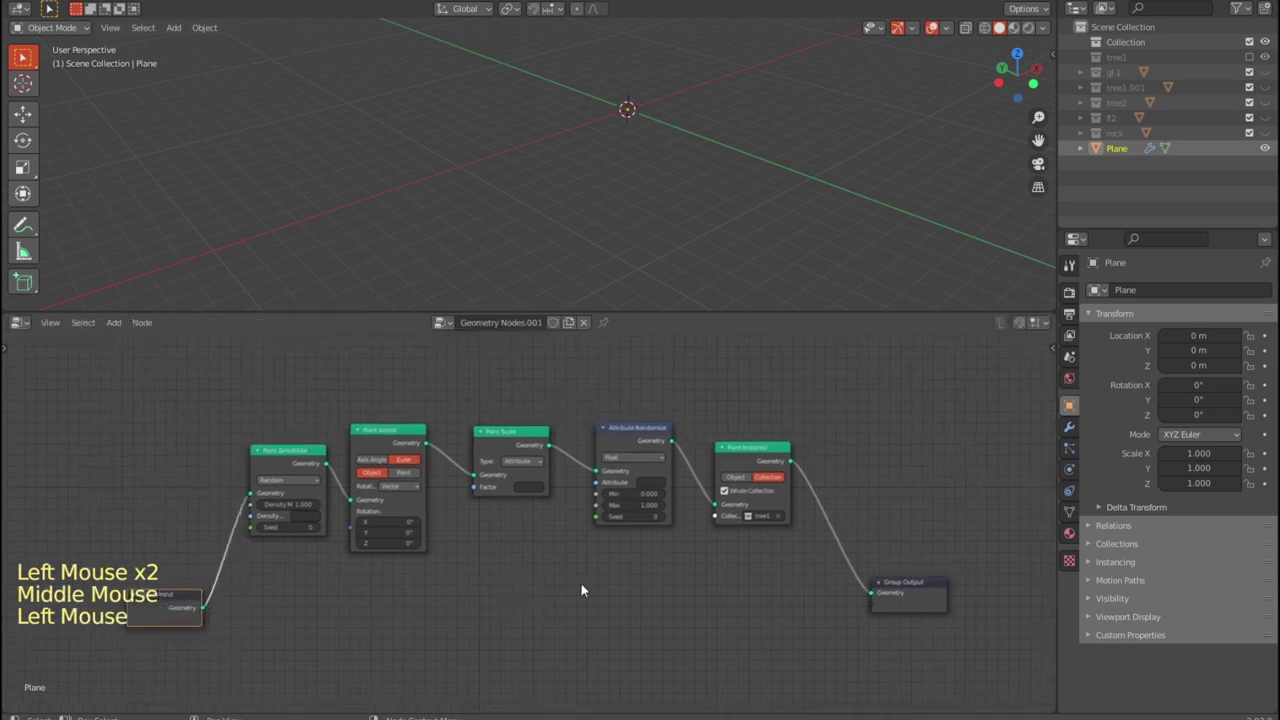
- Insert a Join Geometry node before Group Output and feed the original plane from Group Input into it
{"action": "key", "text": "shift+a"}
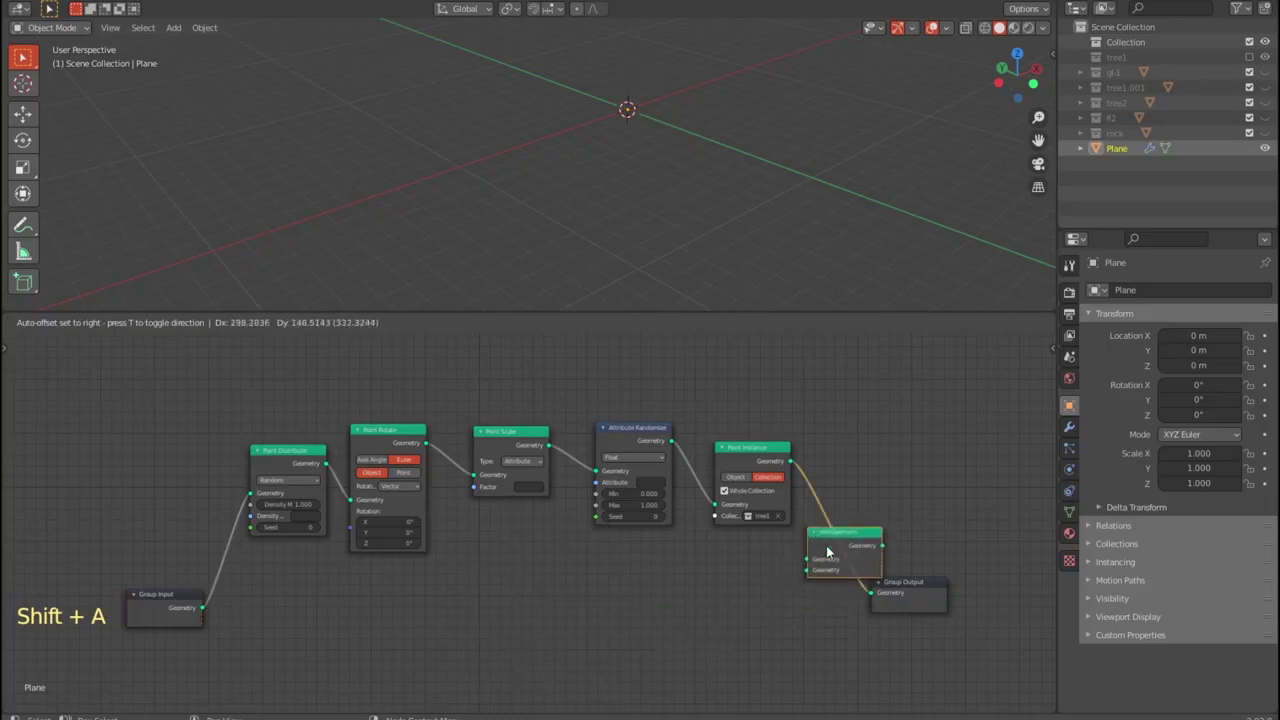
{"action": "left_click", "coordinate": [954, 599]}
{"action": "left_click", "coordinate": [861, 539]}
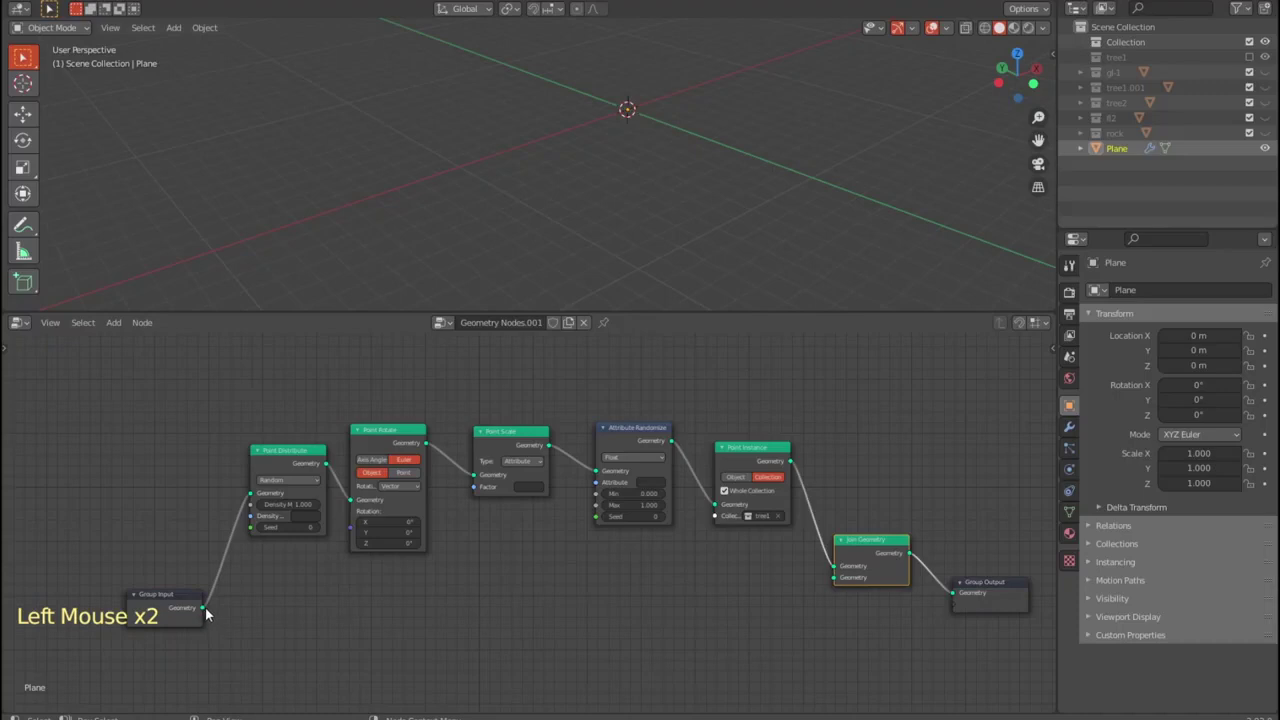
{"action": "left_click", "coordinate": [208, 612]}
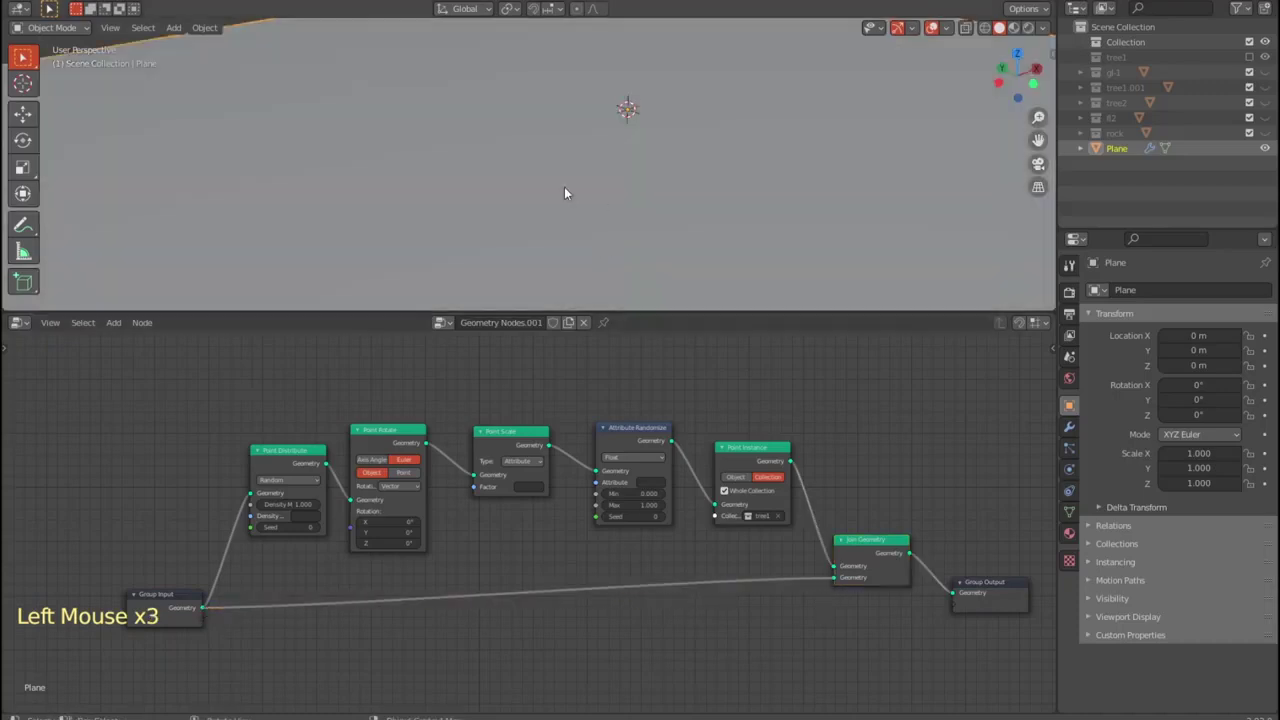
{"action": "scroll", "scroll_direction": "down", "scroll_amount": 3}
{"action": "middle_click", "coordinate": [586, 200]}
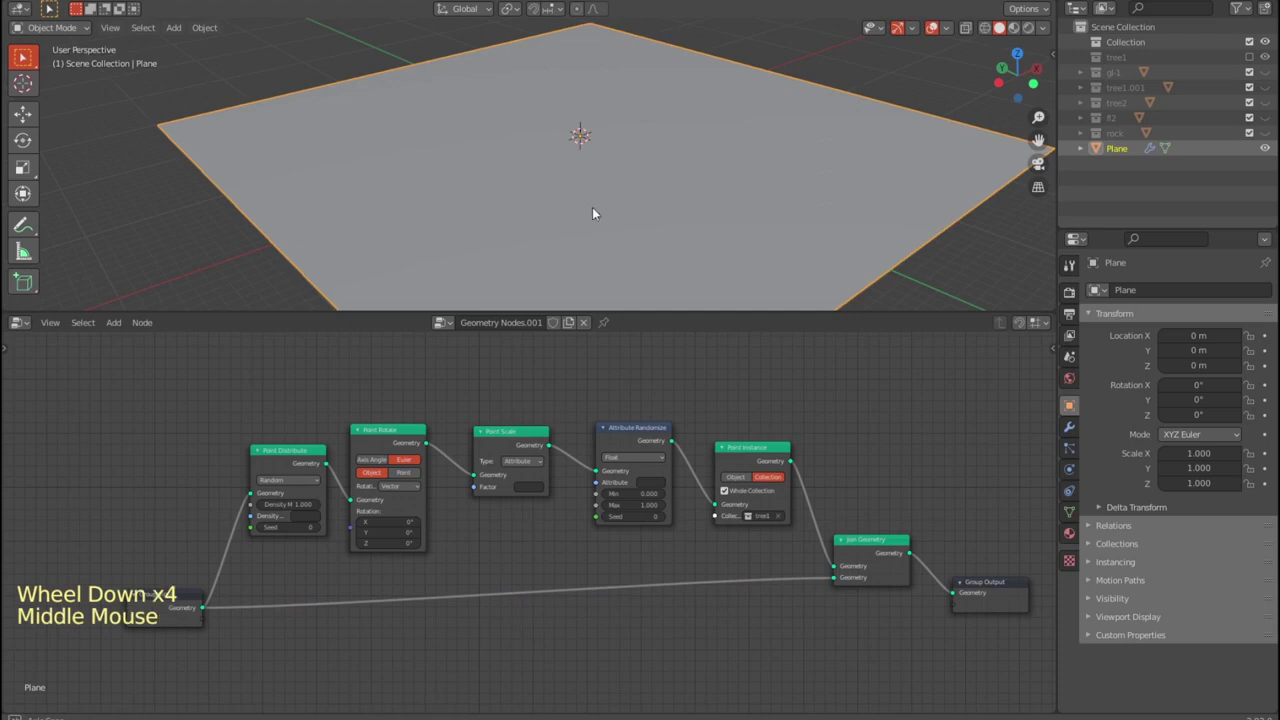
{"action": "middle_click", "coordinate": [545, 461]}
- Delete Point Rotate and Point Scale and set Point Distribute density to 0.1 so tree1 trees cover the plane
{"action": "scroll", "scroll_direction": "down", "scroll_amount": 3}
{"action": "left_click", "coordinate": [413, 447]}
{"action": "key", "text": "Delete"}
{"action": "left_click", "coordinate": [388, 431]}
{"action": "key", "text": "Delete"}
{"action": "left_click", "coordinate": [331, 464]}
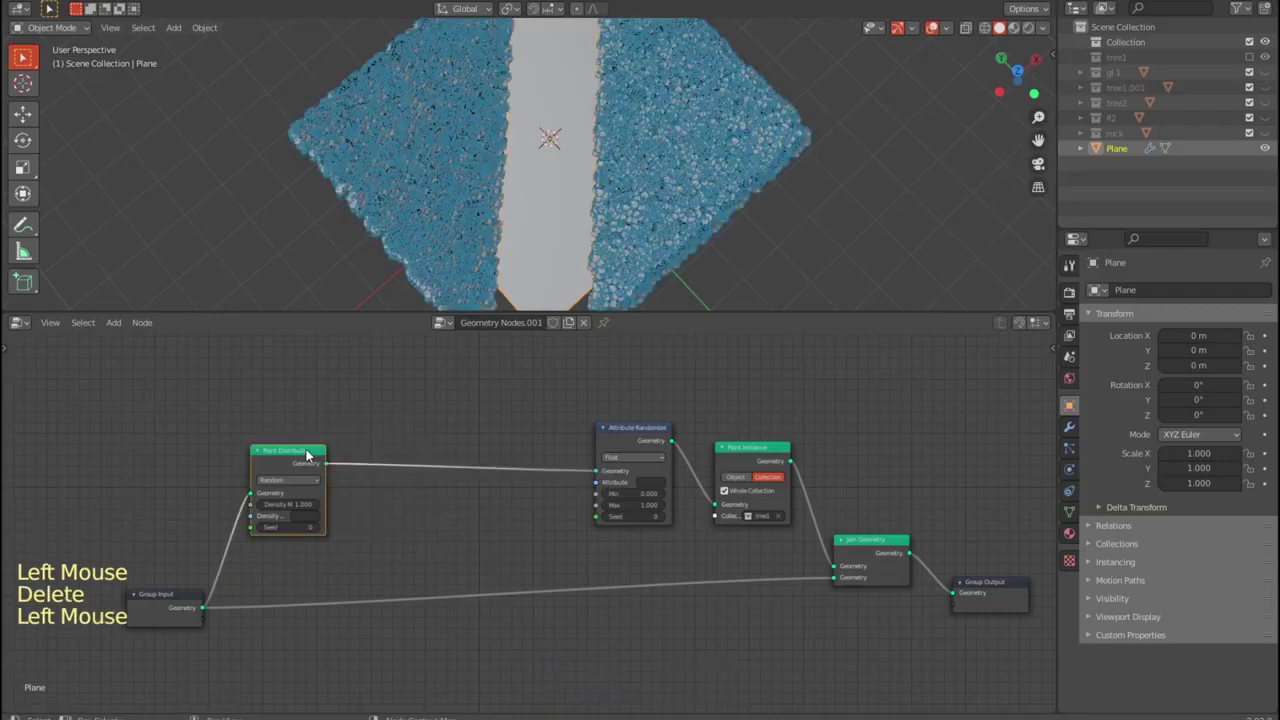
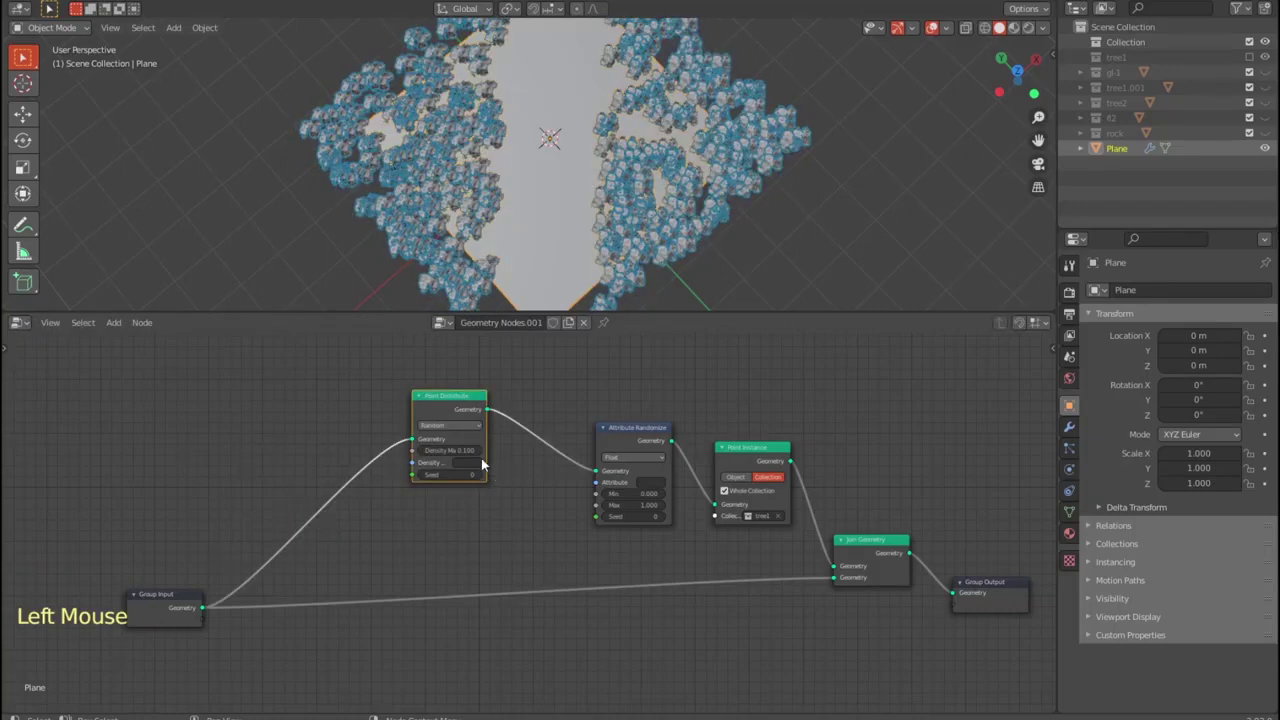
{"action": "middle_click", "coordinate": [600, 183]}
{"action": "scroll", "scroll_direction": "up", "scroll_amount": 3}
{"action": "scroll", "scroll_direction": "down", "scroll_amount": 3}
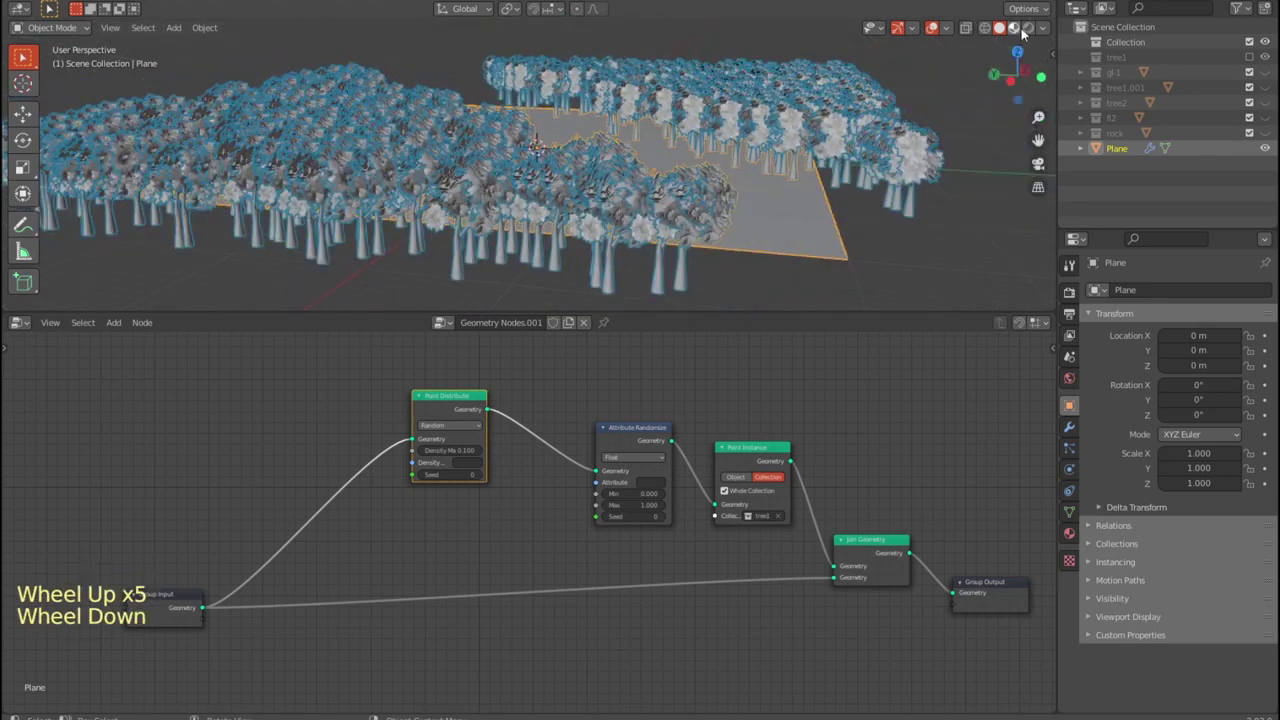
- Switch the viewport to Material Preview and uncheck Whole Collection so individual tree1 trees are instanced
{"action": "left_click", "coordinate": [899, 186]}
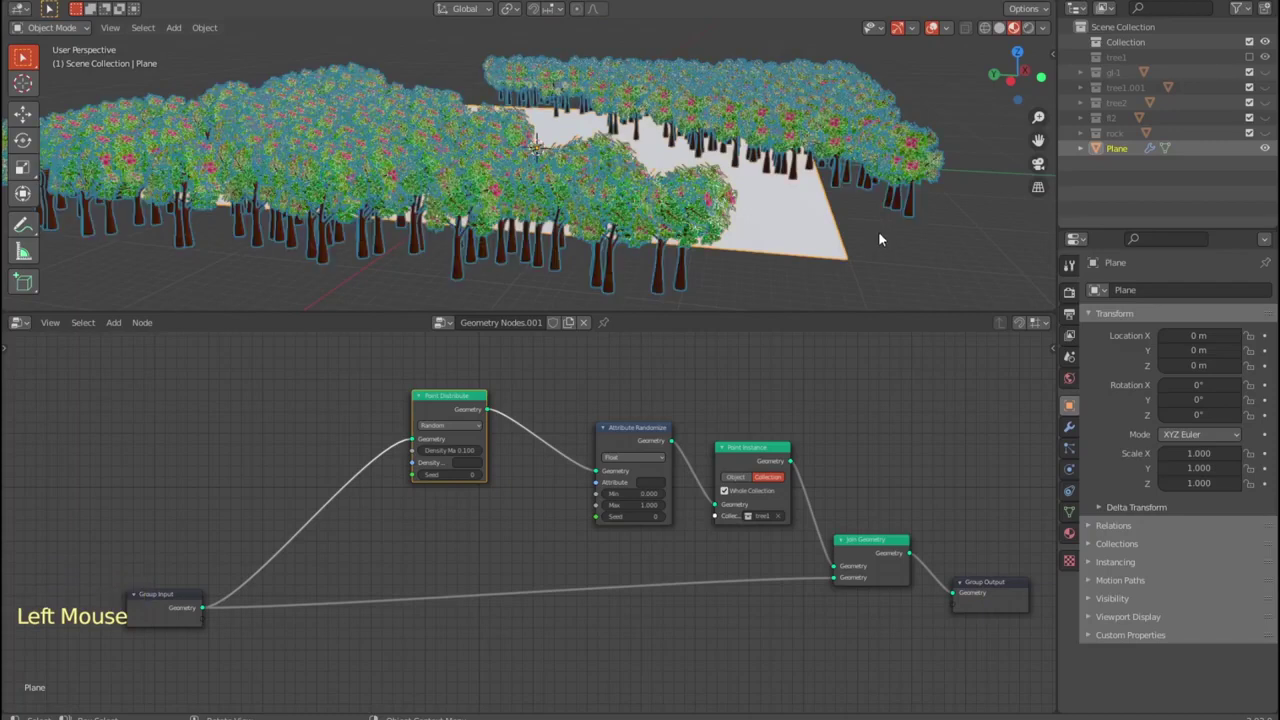
{"action": "left_click", "coordinate": [601, 242]}
{"action": "middle_click", "coordinate": [710, 249]}
{"action": "scroll", "scroll_direction": "down", "scroll_amount": 3}
{"action": "middle_click", "coordinate": [723, 219]}
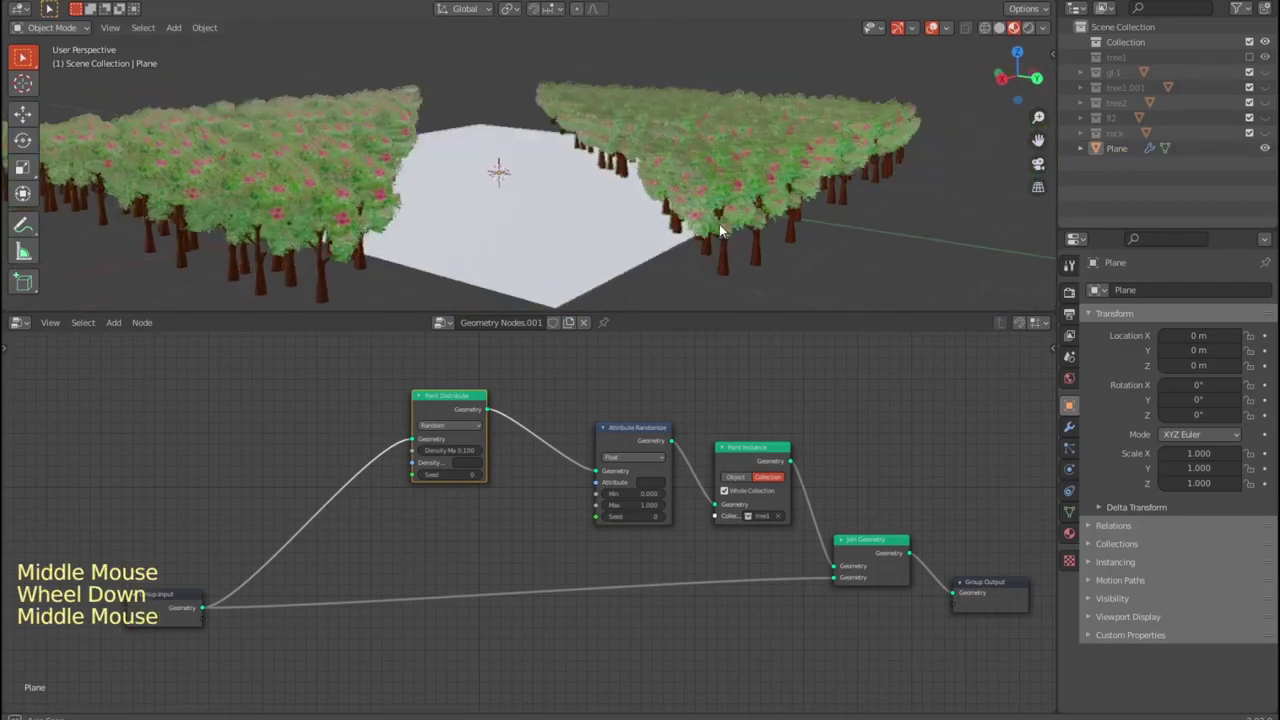
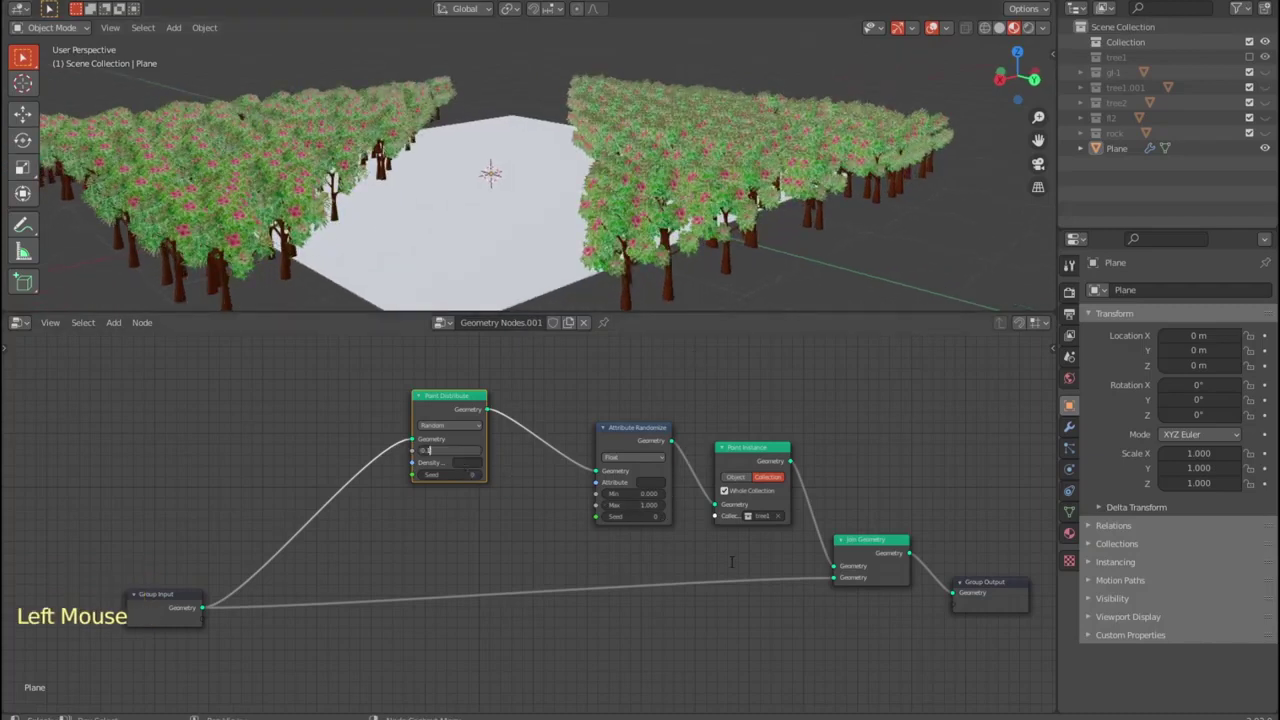
{"action": "scroll", "scroll_direction": "up", "scroll_amount": 3}
{"action": "middle_click", "coordinate": [742, 494]}
{"action": "left_click", "coordinate": [706, 466]}
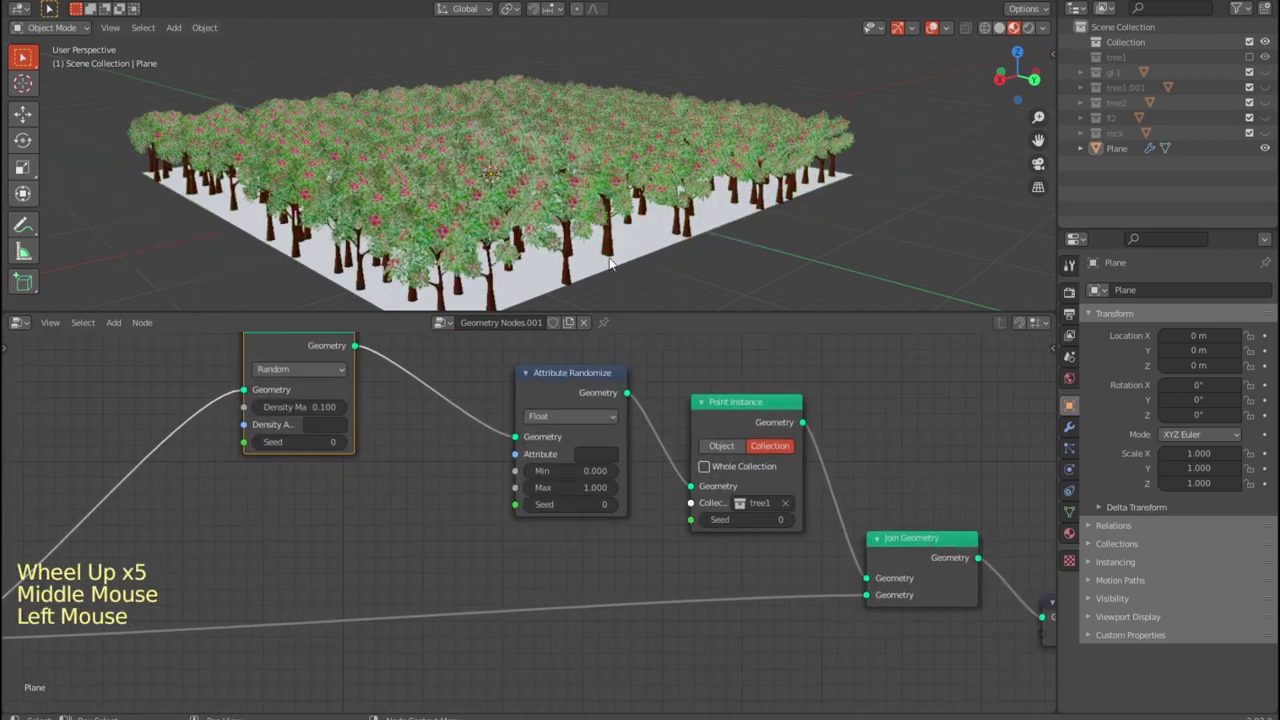
- Raise the Attribute Randomize maximum and set Point Distribute seed to 2
{"action": "middle_click", "coordinate": [667, 273]}
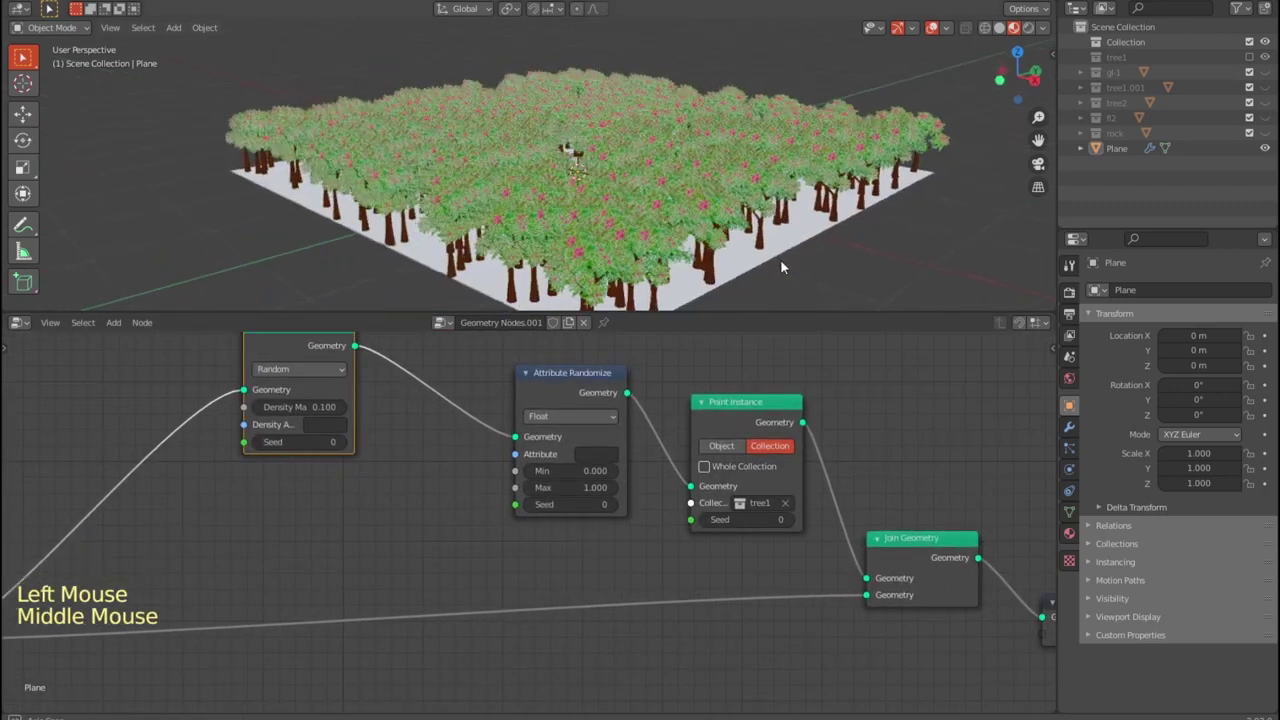
{"action": "left_click", "coordinate": [570, 374]}
{"action": "left_click", "coordinate": [576, 481]}
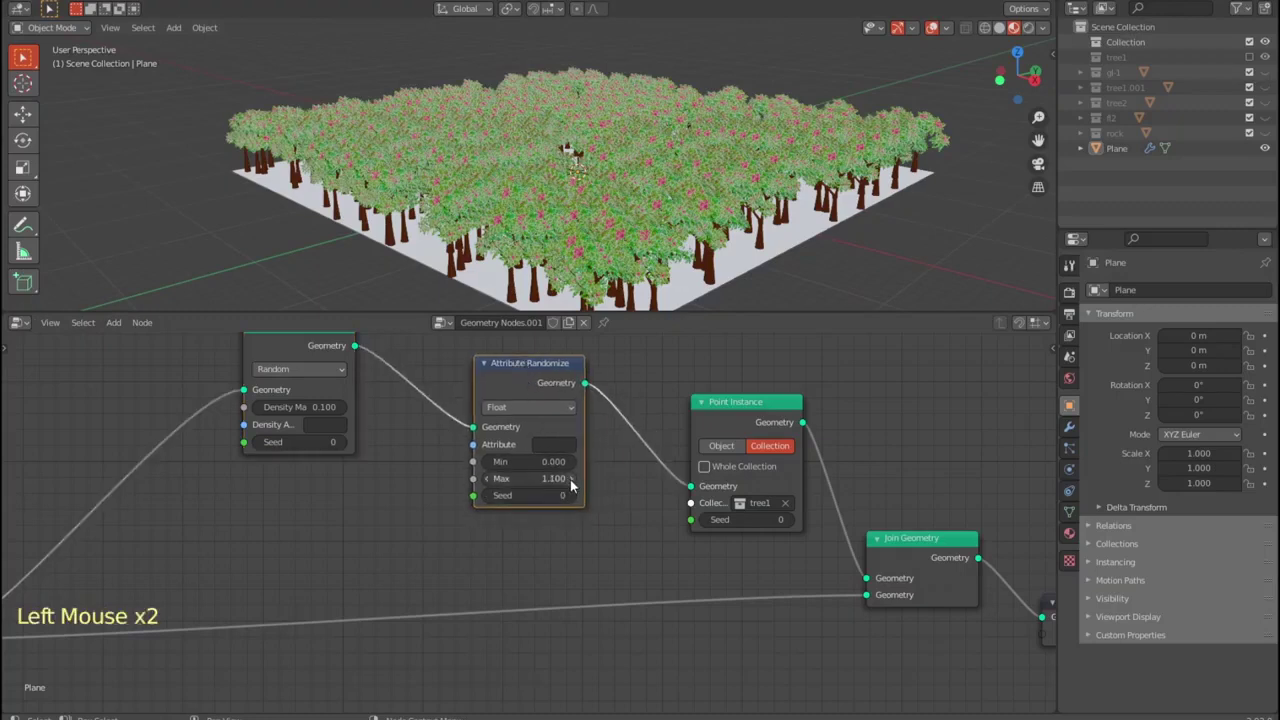
{"action": "left_click", "coordinate": [349, 443]}
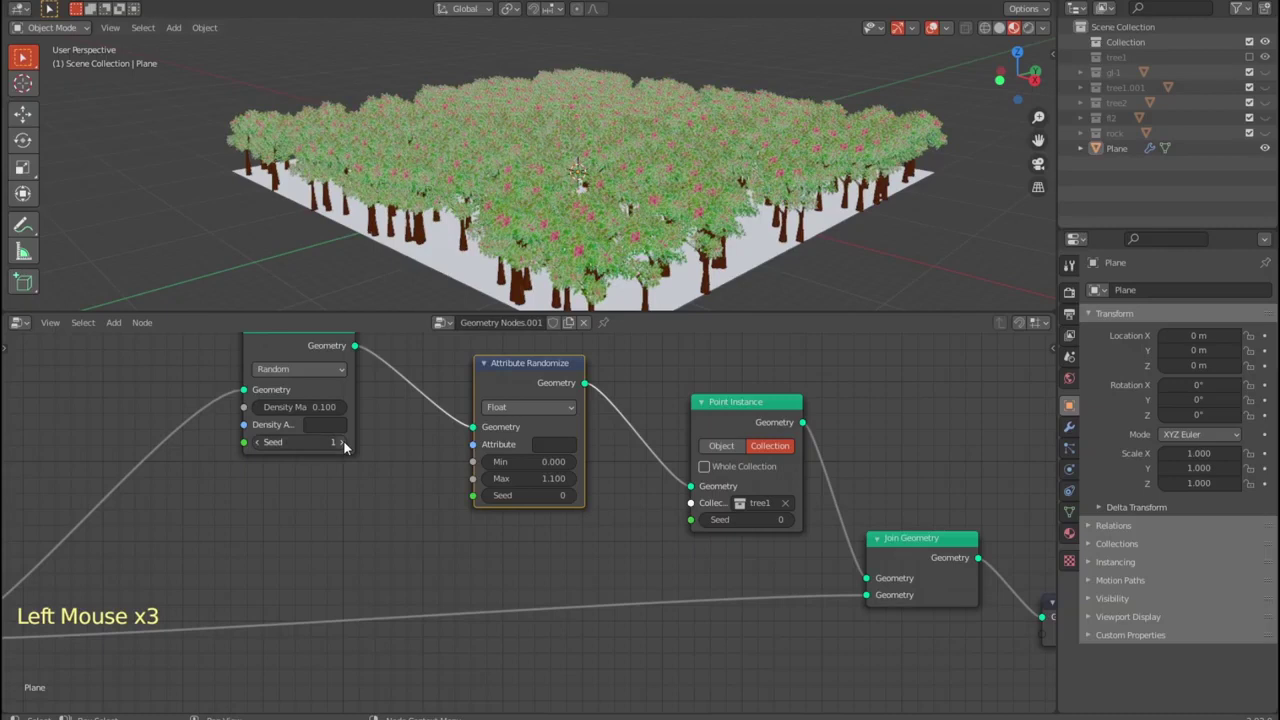
{"action": "left_click", "coordinate": [349, 443]}
{"action": "middle_click", "coordinate": [569, 278]}
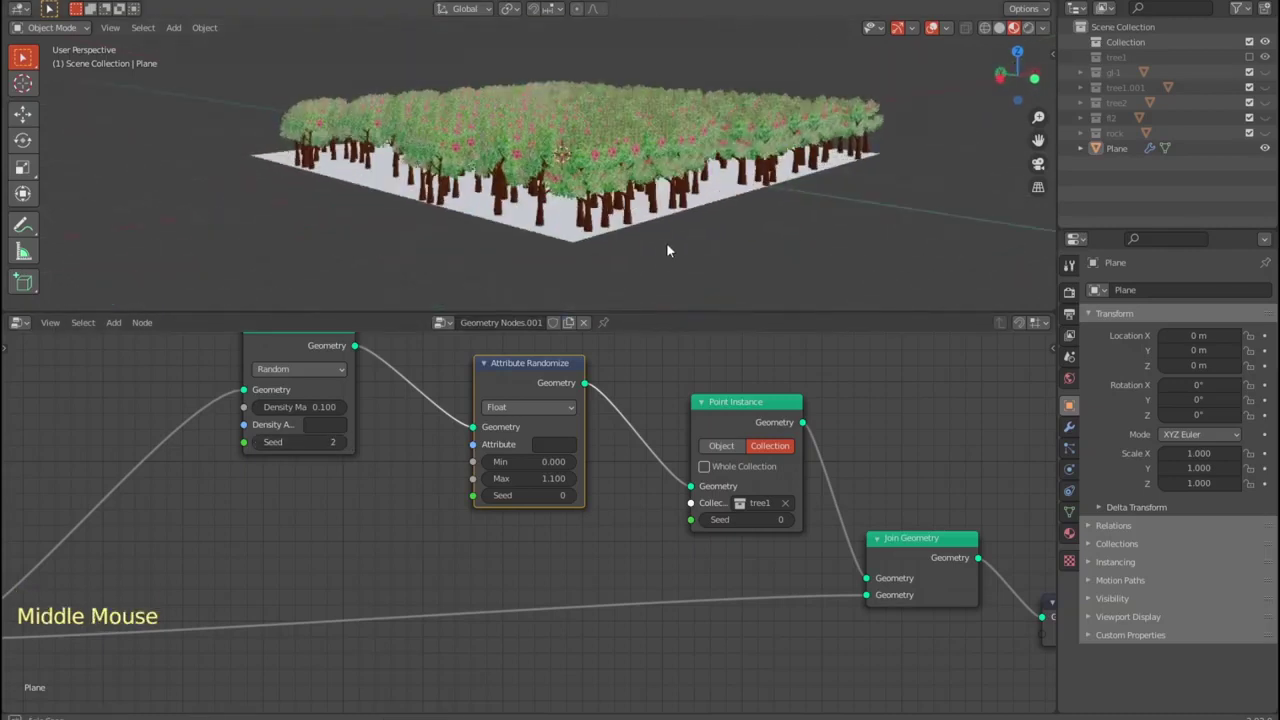
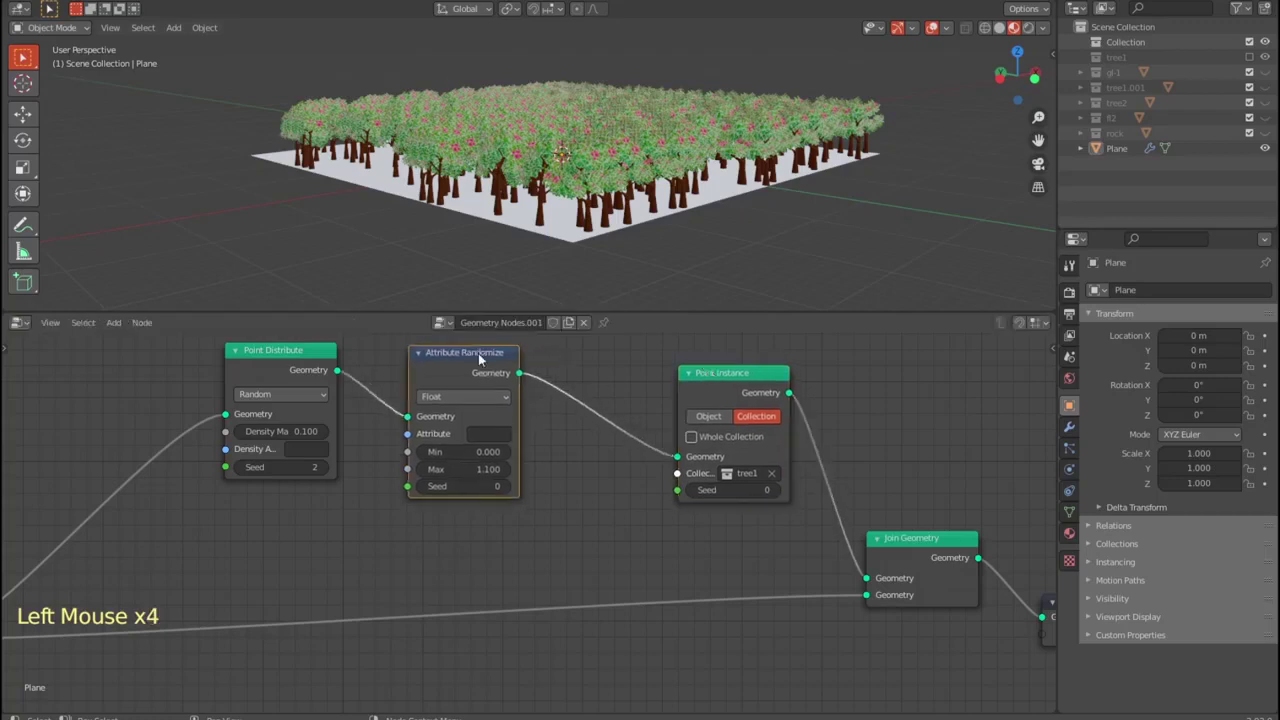
- Set the randomized attribute to scale with maximum 0.8 for varied tree sizes
{"action": "left_click", "coordinate": [493, 435]}
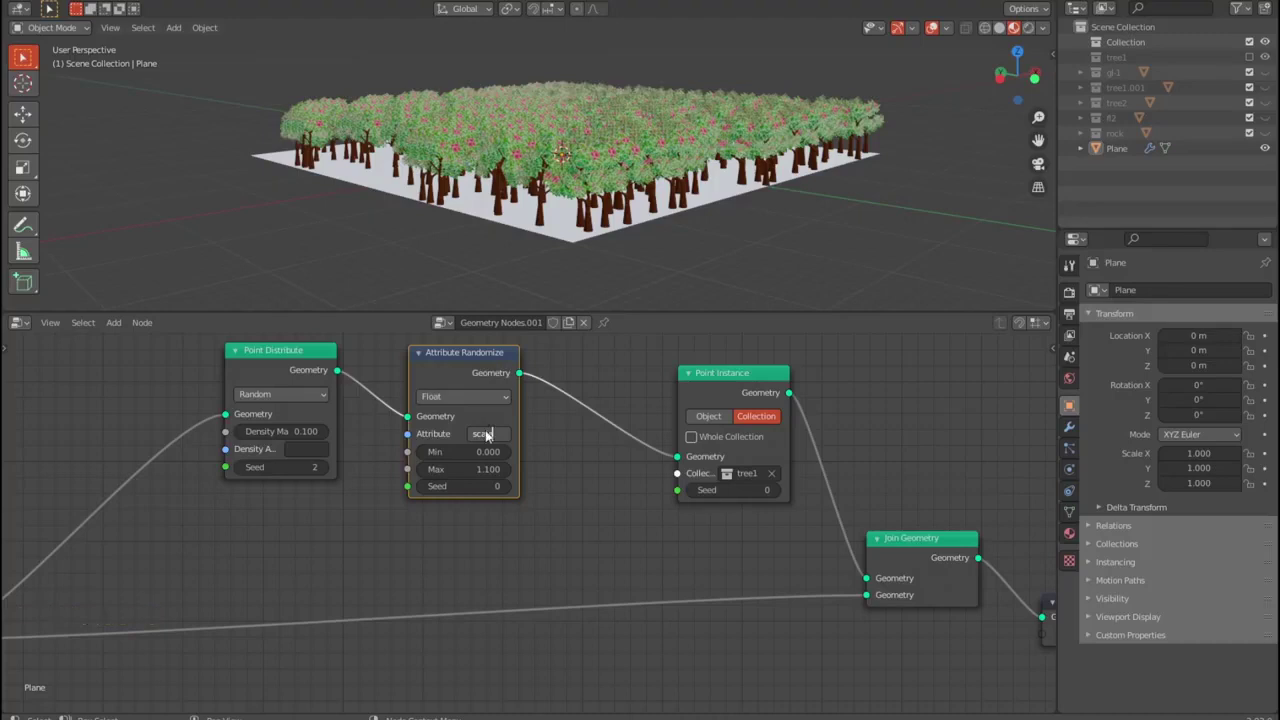
{"action": "left_click", "coordinate": [514, 472]}
{"action": "left_click", "coordinate": [515, 472]}
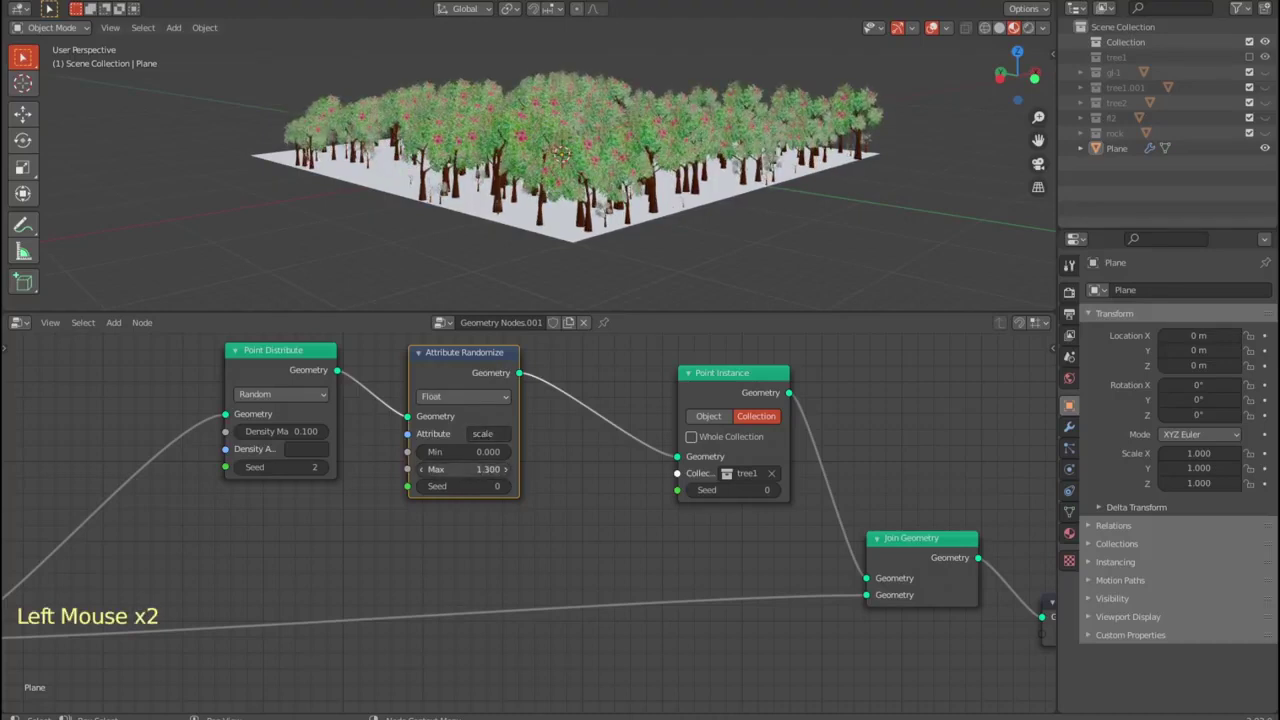
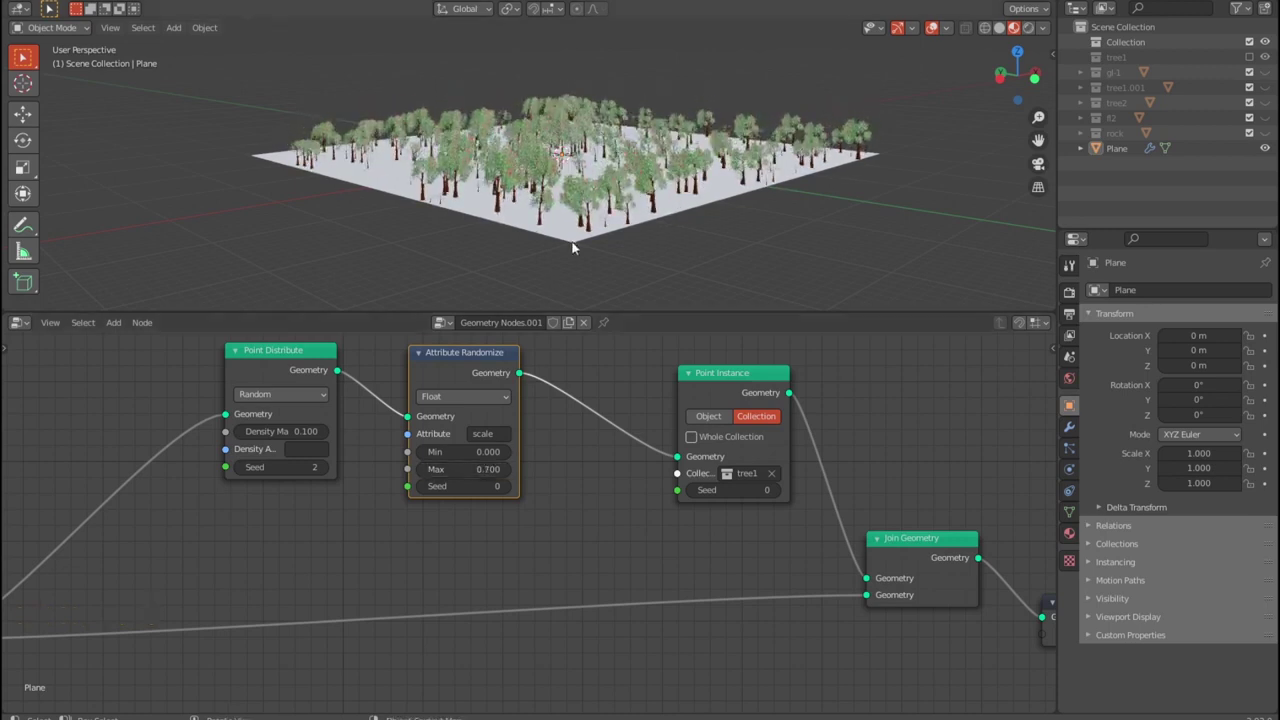
{"action": "middle_click", "coordinate": [627, 270]}
{"action": "scroll", "scroll_direction": "up", "scroll_amount": 3}
{"action": "middle_click", "coordinate": [627, 216]}
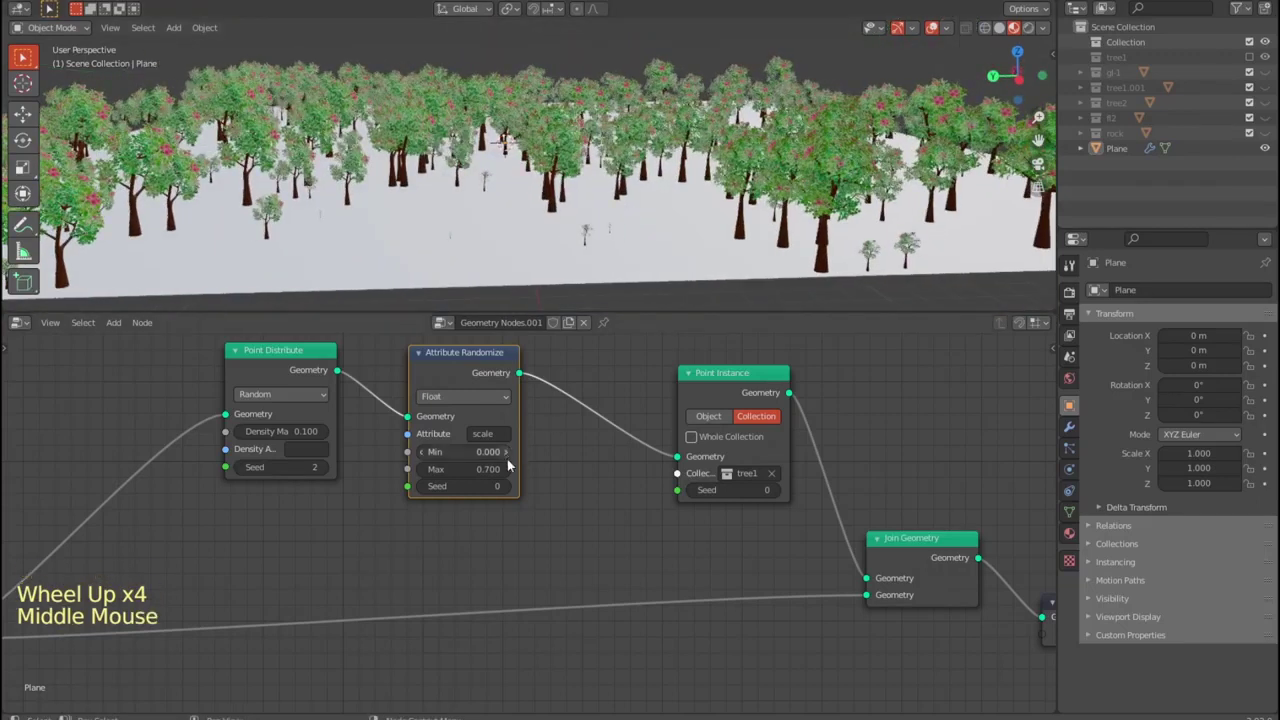
{"action": "left_click", "coordinate": [512, 472]}
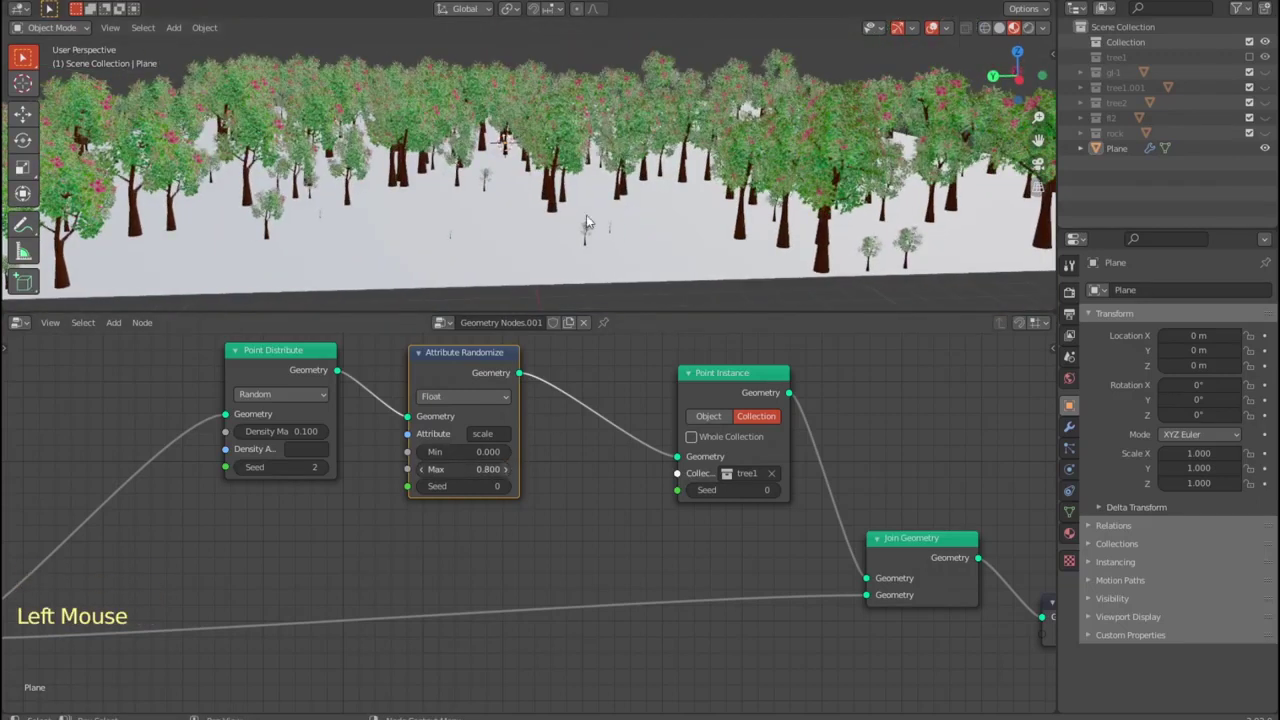
{"action": "scroll", "scroll_direction": "down", "scroll_amount": 3}
{"action": "middle_click", "coordinate": [621, 226]}
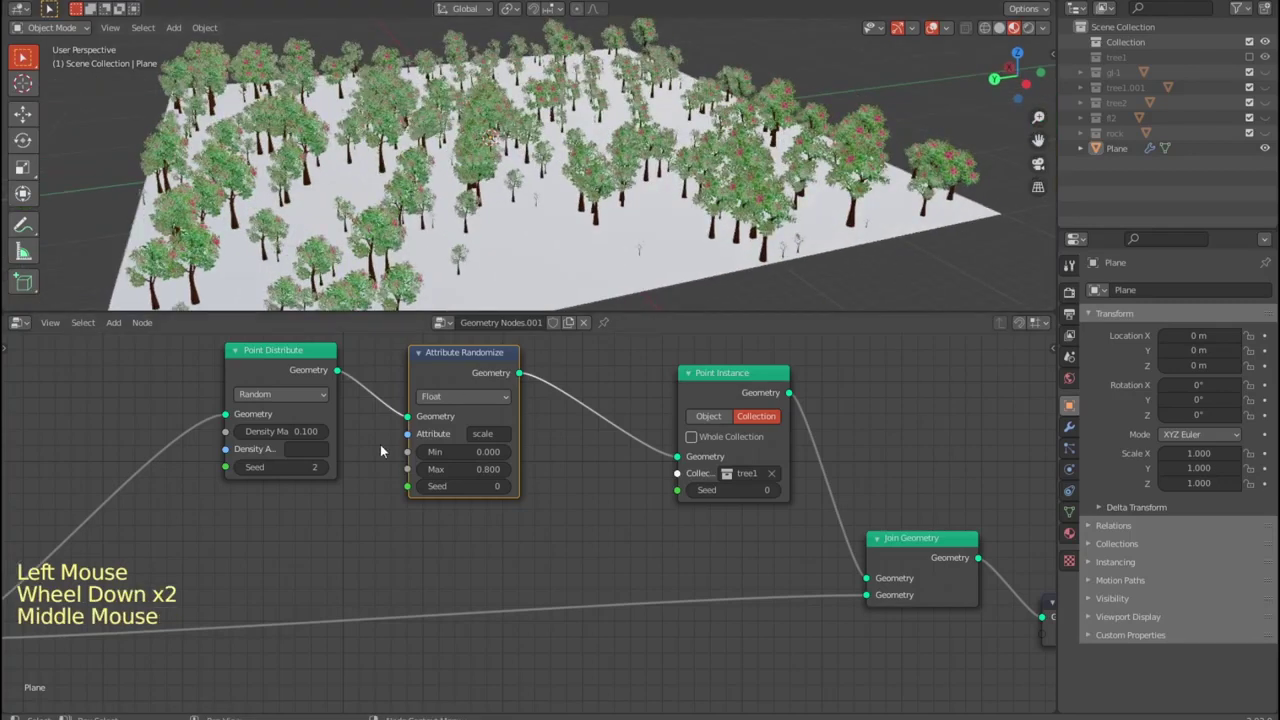
- Set density to 0.2, duplicate Attribute Randomize before Point Instance and retarget the copy to rotation
{"action": "left_click", "coordinate": [329, 431]}
{"action": "left_click", "coordinate": [524, 351]}
{"action": "left_click", "coordinate": [503, 354]}
{"action": "key", "text": "shift+s"}
{"action": "key", "text": "shift+d"}
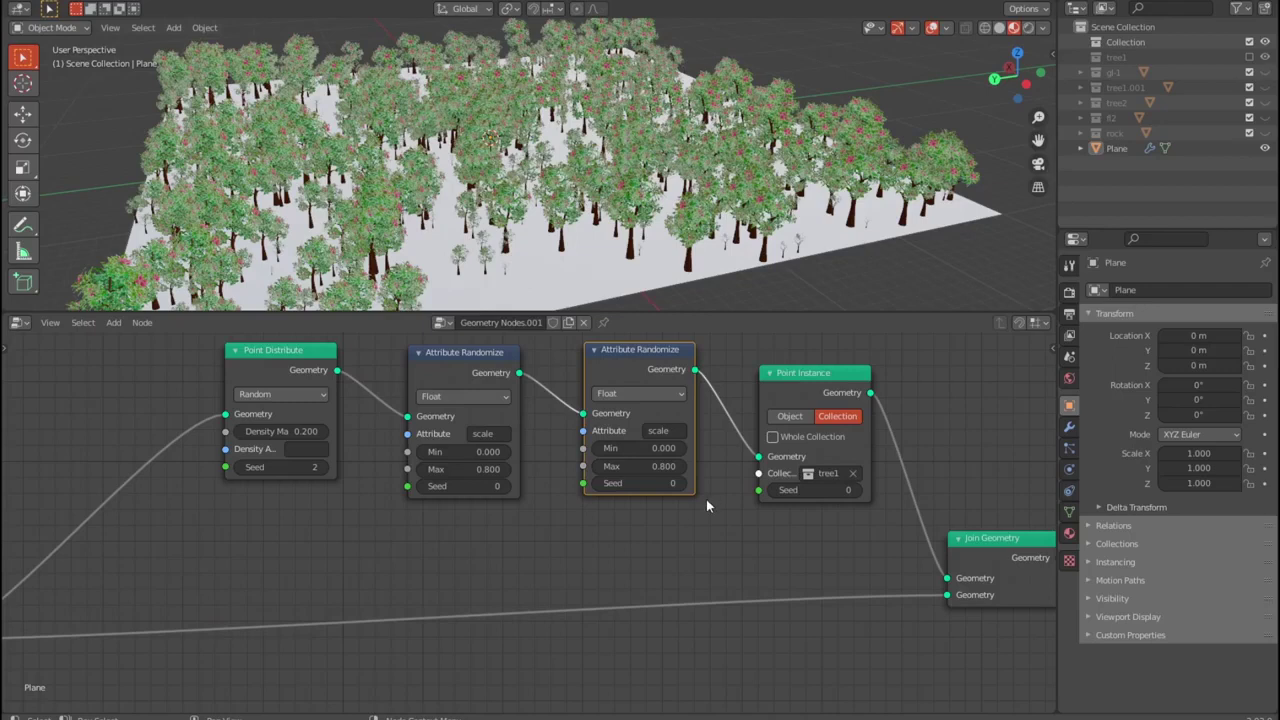
{"action": "scroll", "scroll_direction": "down", "scroll_amount": 3}
{"action": "scroll", "scroll_direction": "up", "scroll_amount": 3}
{"action": "left_click", "coordinate": [636, 457]}
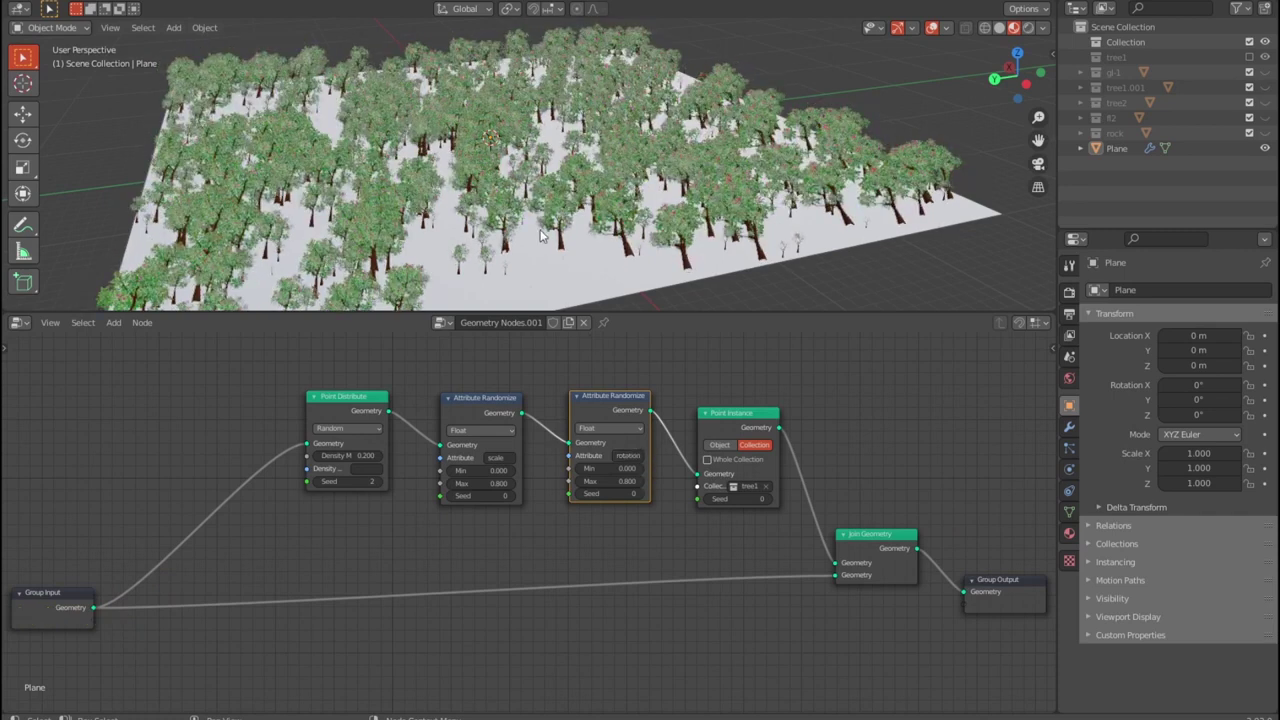
- Switch the rotation Attribute Randomize to Vector type and inspect the tilted trees
{"action": "scroll", "scroll_direction": "down", "scroll_amount": 3}
{"action": "middle_click", "coordinate": [614, 190]}
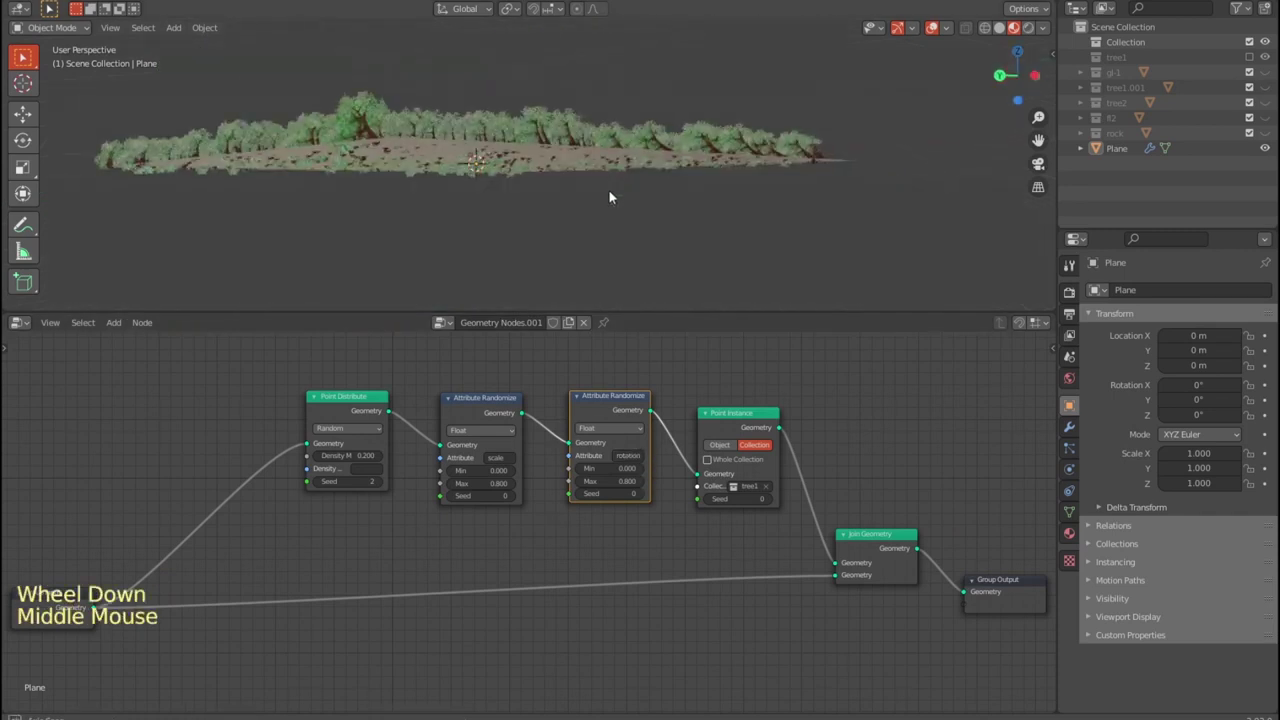
{"action": "scroll", "scroll_direction": "up", "scroll_amount": 3}
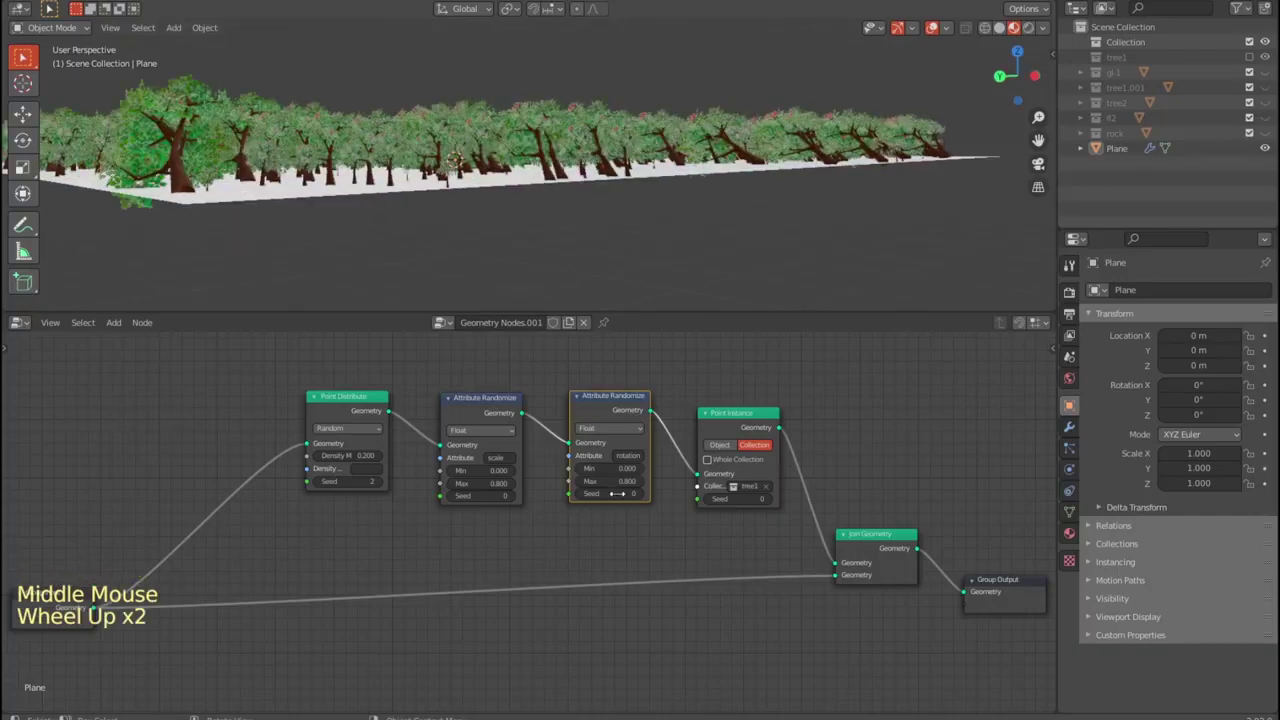
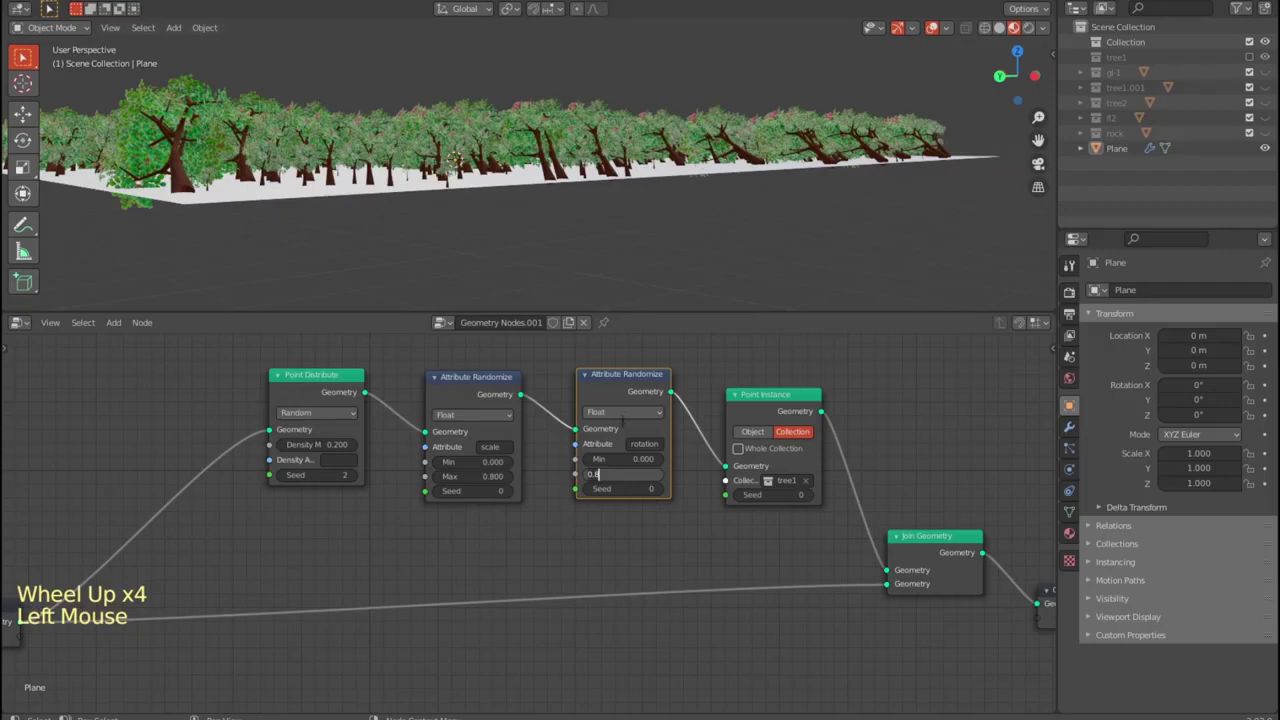
{"action": "left_click", "coordinate": [627, 414]}
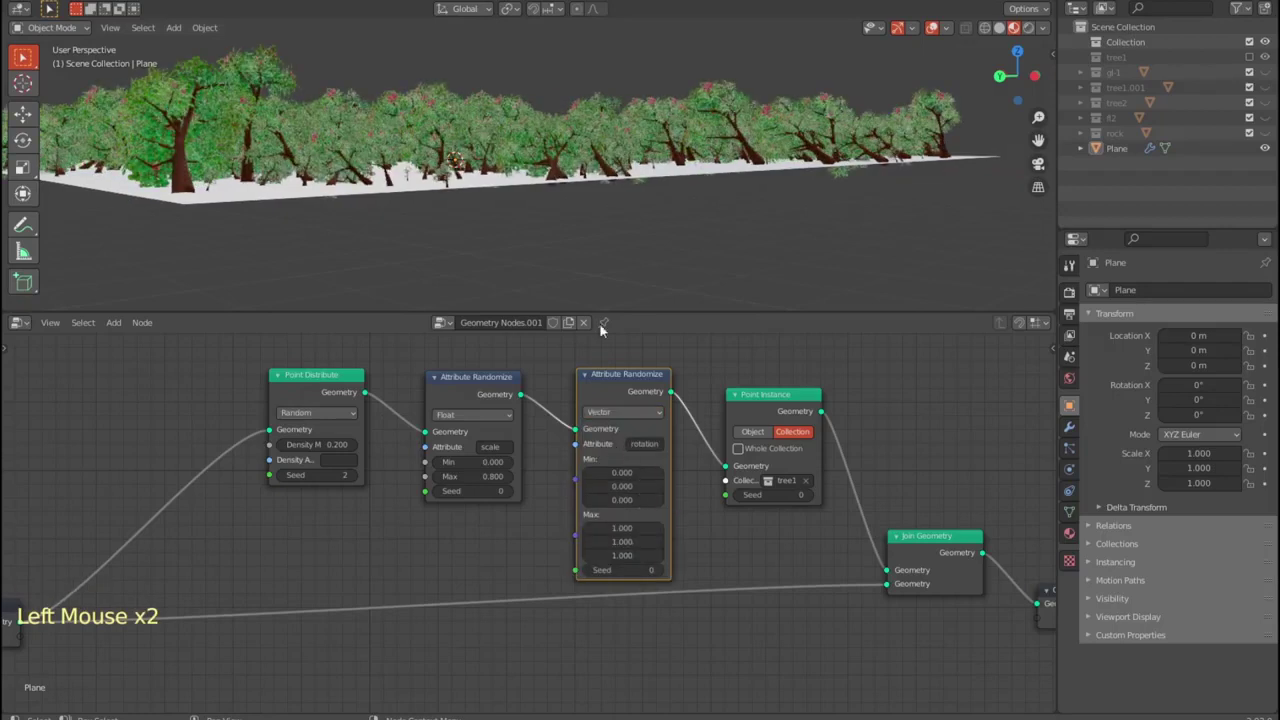
{"action": "scroll", "scroll_direction": "down", "scroll_amount": 3}
{"action": "middle_click", "coordinate": [677, 282]}
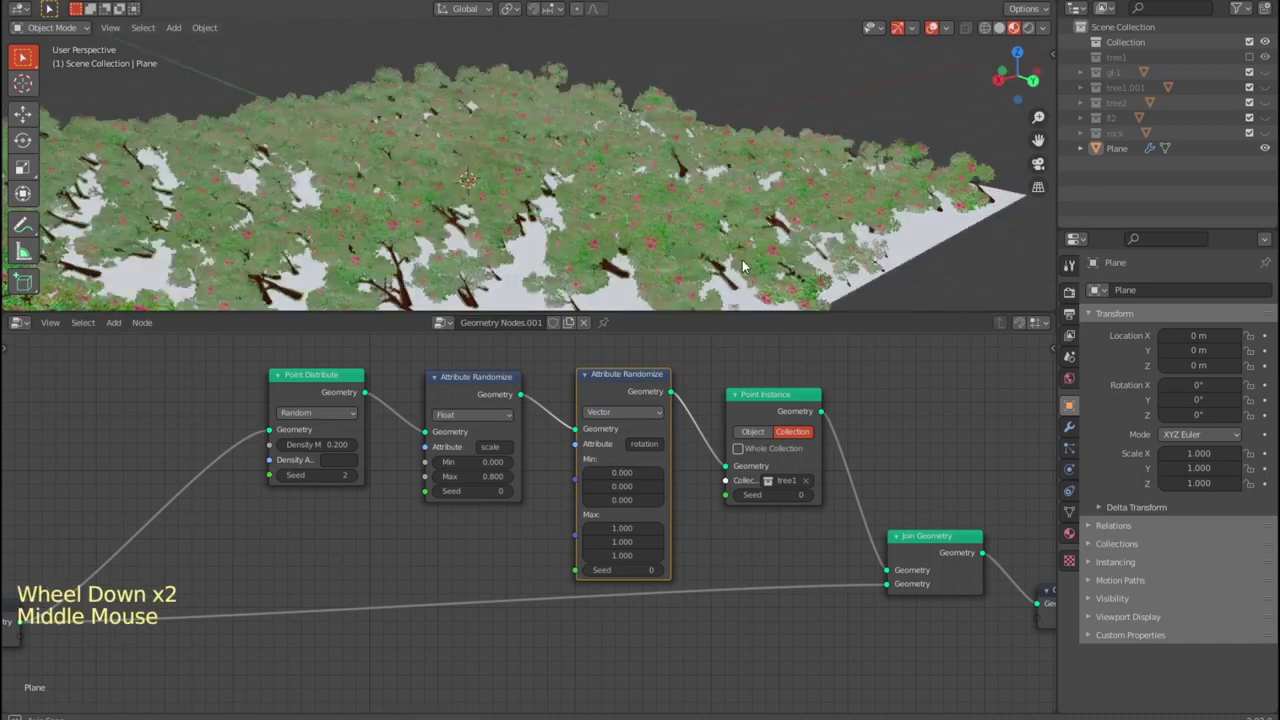
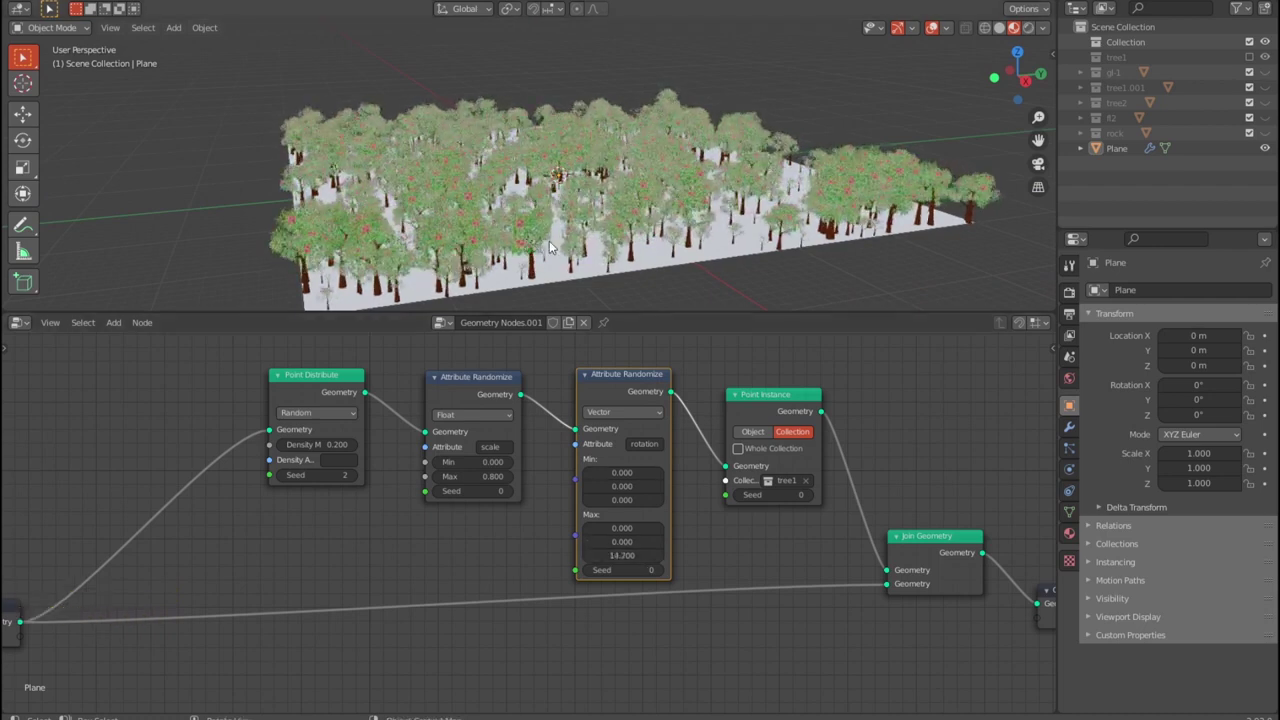
- Orbit and zoom out to view the upright, randomly turned trees across the plane
{"action": "middle_click", "coordinate": [569, 243]}
{"action": "scroll", "scroll_direction": "down", "scroll_amount": 3}
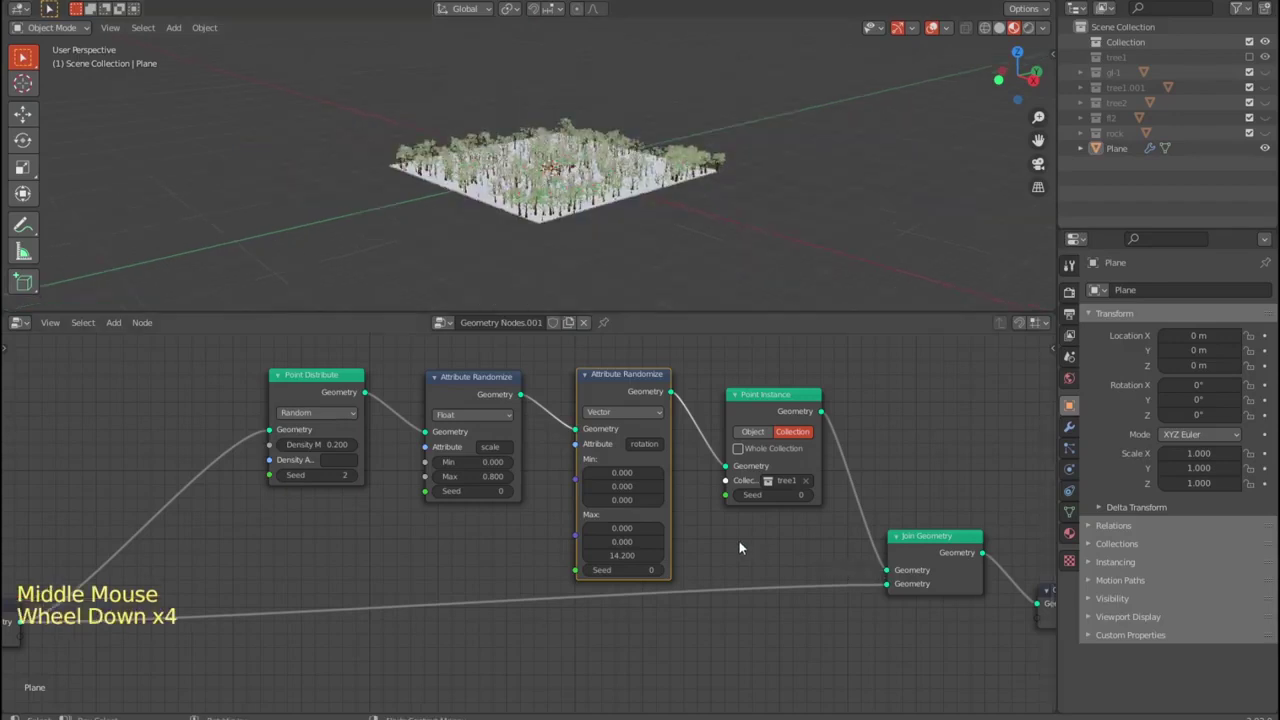
{"action": "scroll", "scroll_direction": "down", "scroll_amount": 3}
{"action": "scroll", "scroll_direction": "up", "scroll_amount": 3}
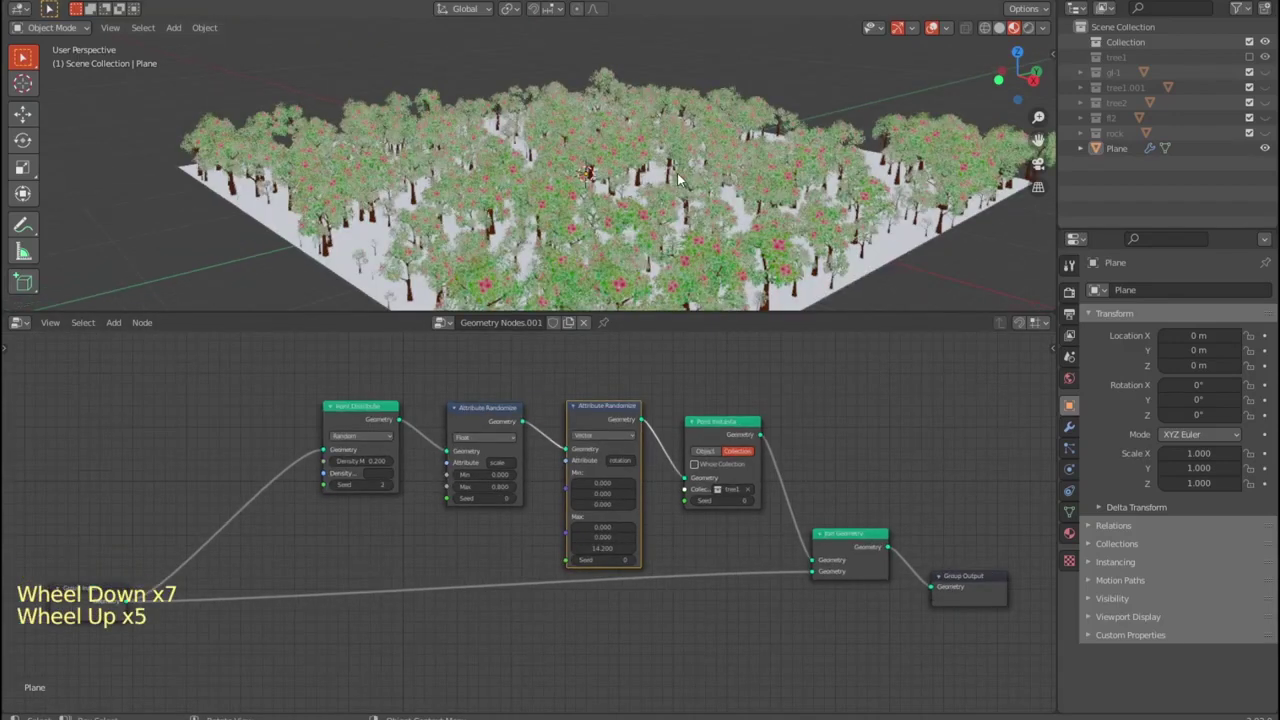
{"action": "middle_click", "coordinate": [601, 167]}
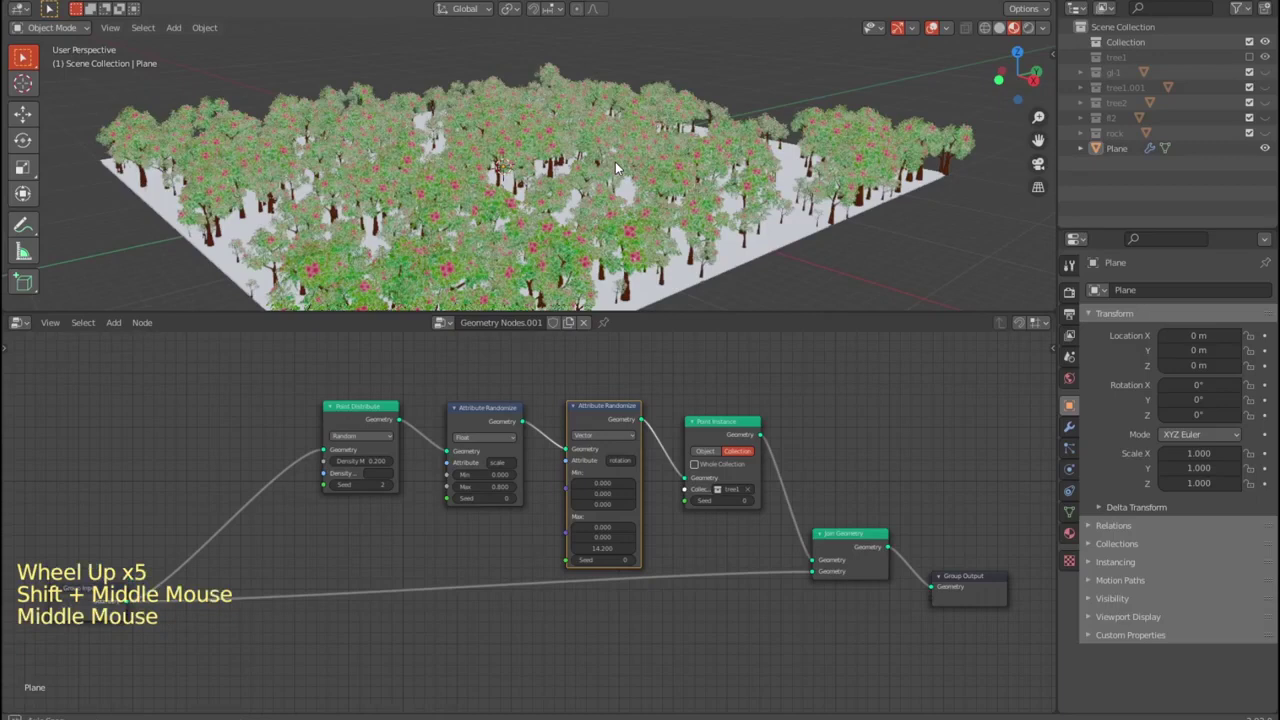
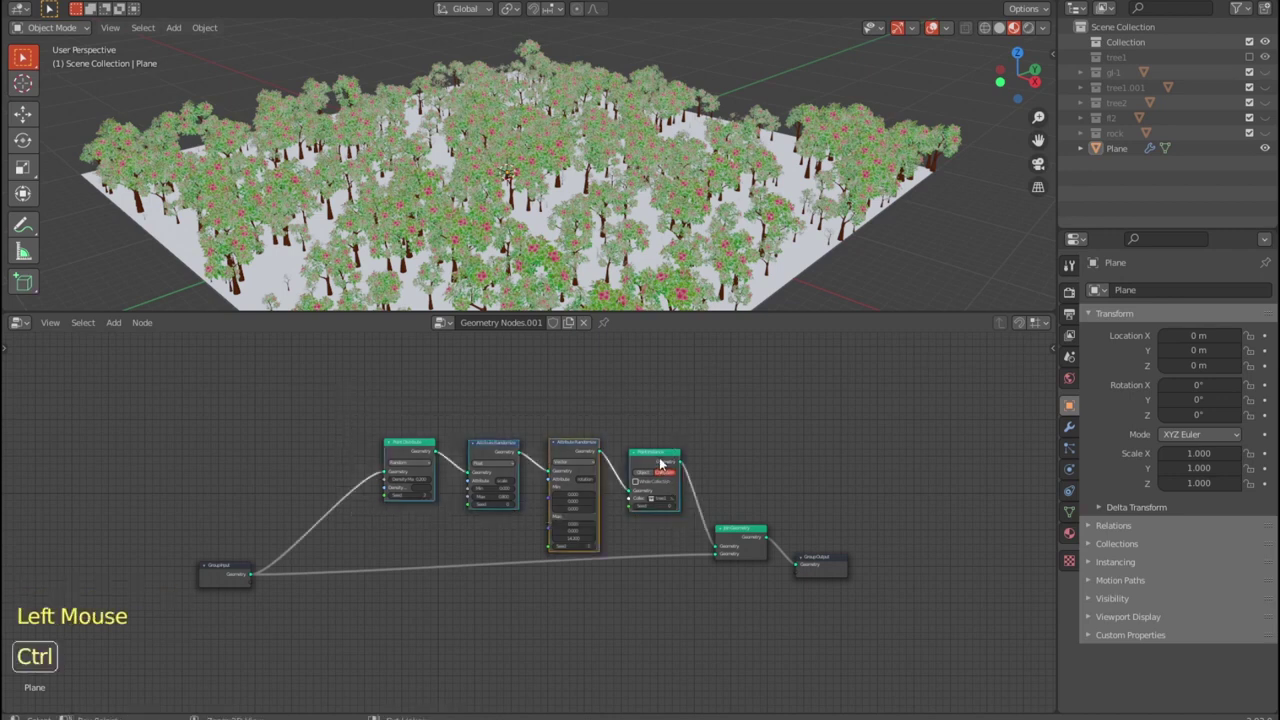
- Duplicate the whole distribute-randomize-instance chain below the original and merge both through Join Geometry
{"action": "key", "text": "shift+d"}
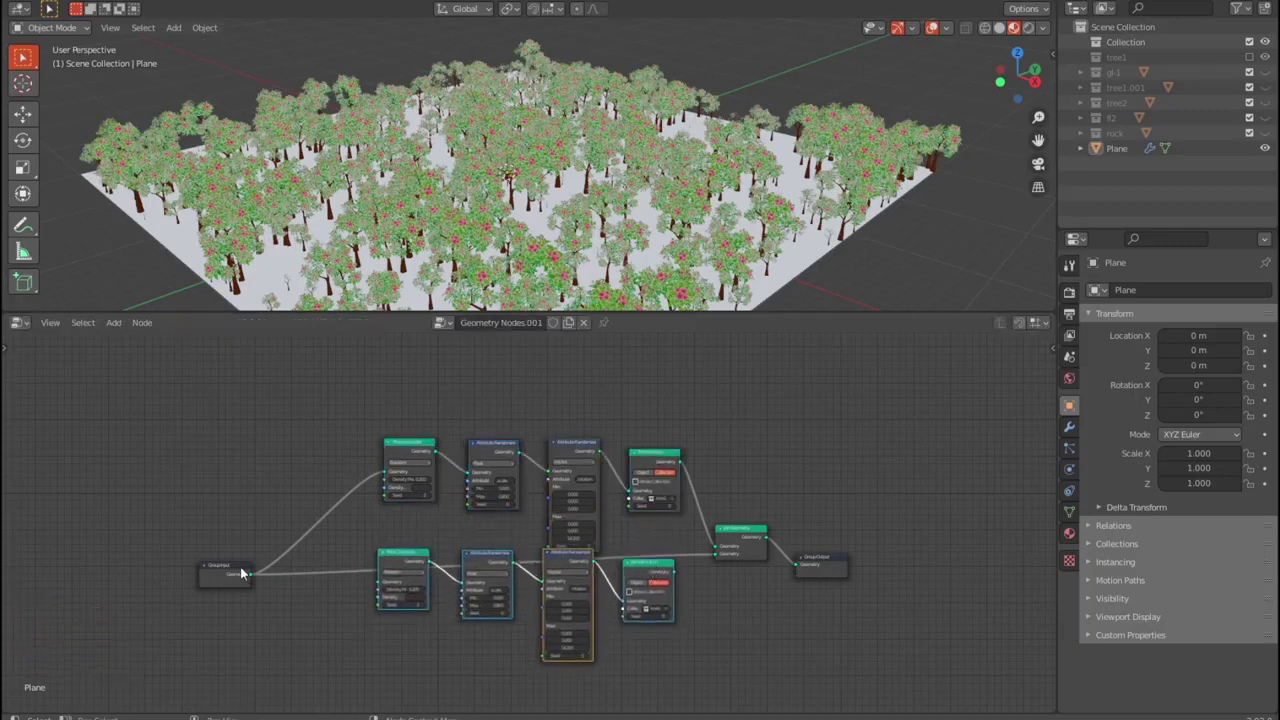
{"action": "left_click", "coordinate": [243, 567]}
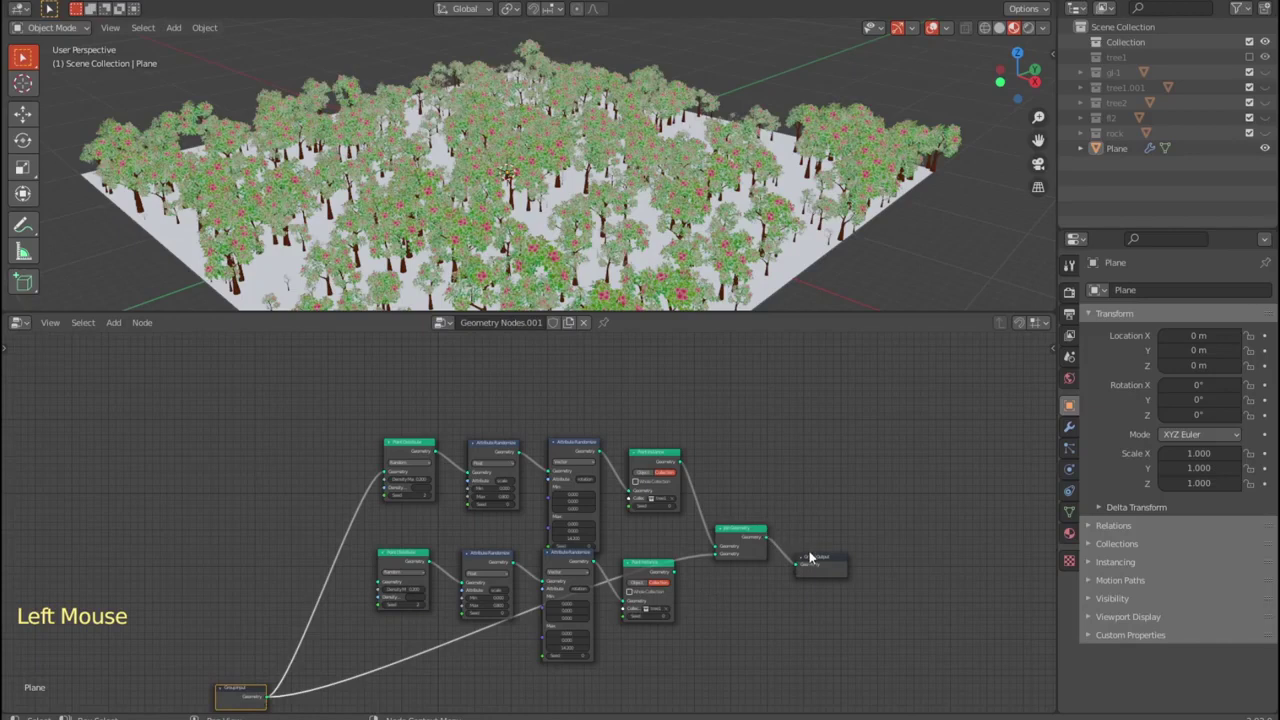
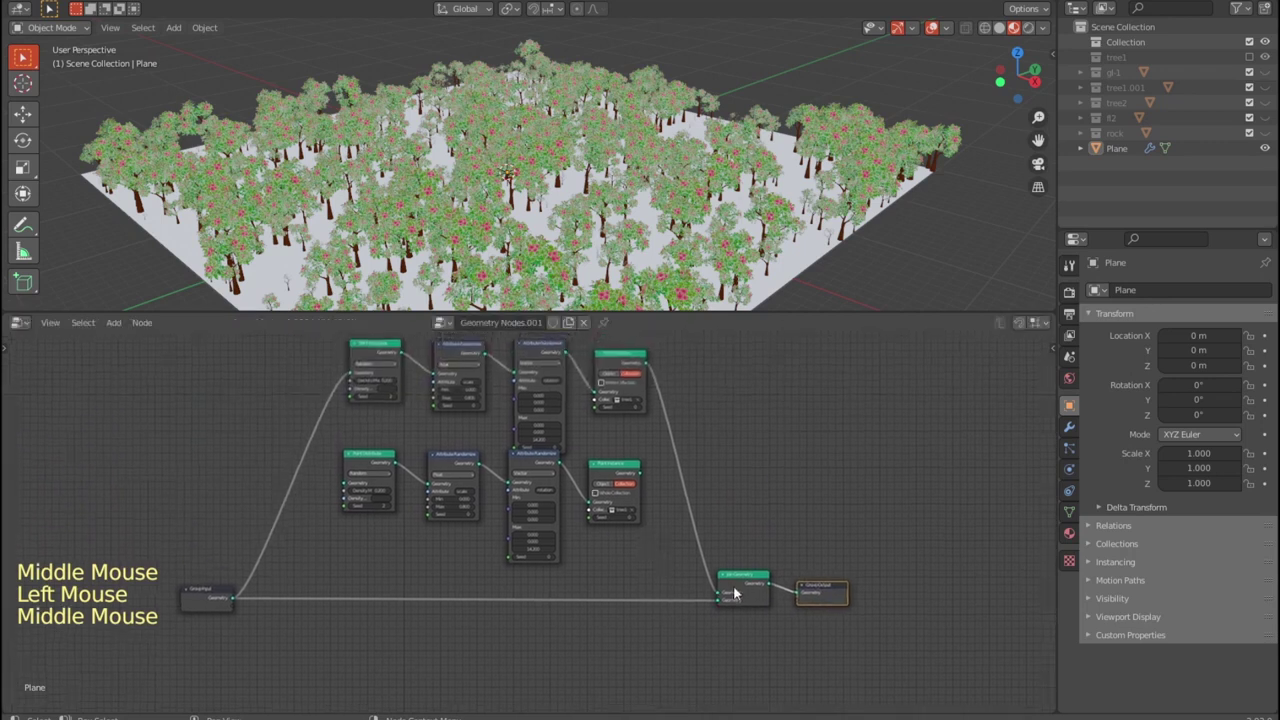
{"action": "left_click", "coordinate": [738, 580]}
{"action": "key", "text": "shift+d"}
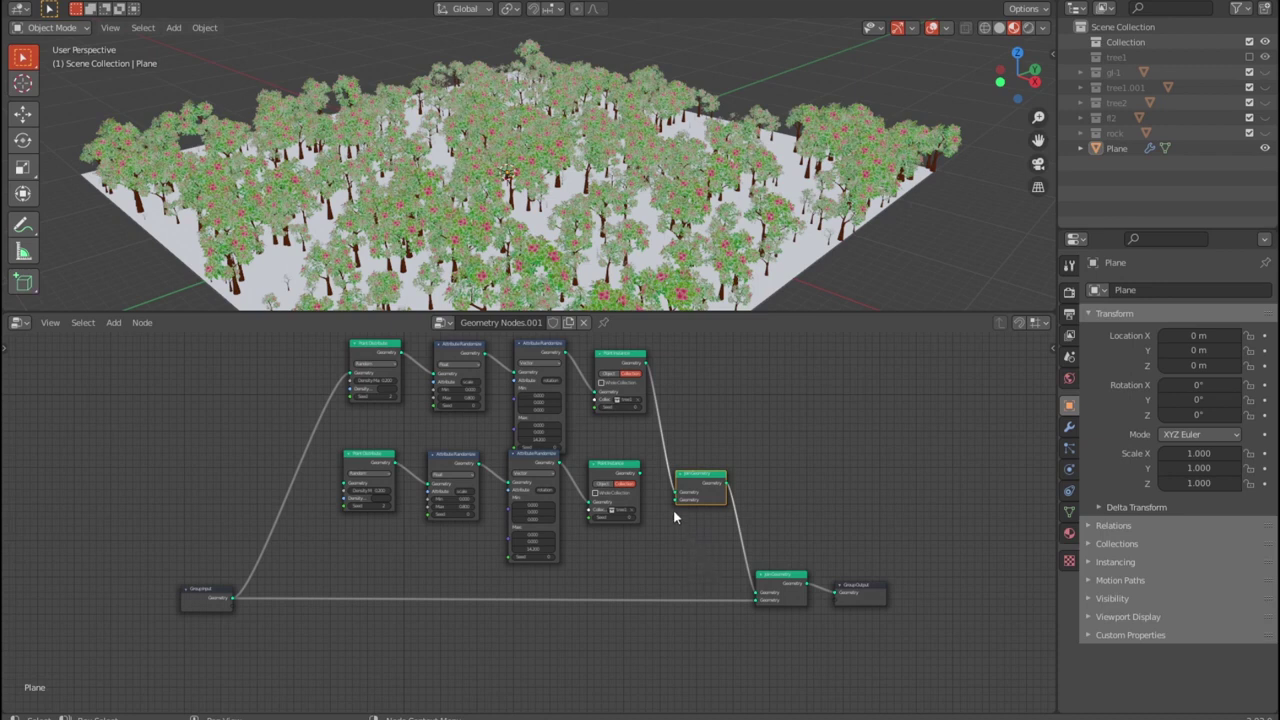
- Make the second Point Instance chain scatter the rock collection across the plane
{"action": "left_click", "coordinate": [649, 475]}
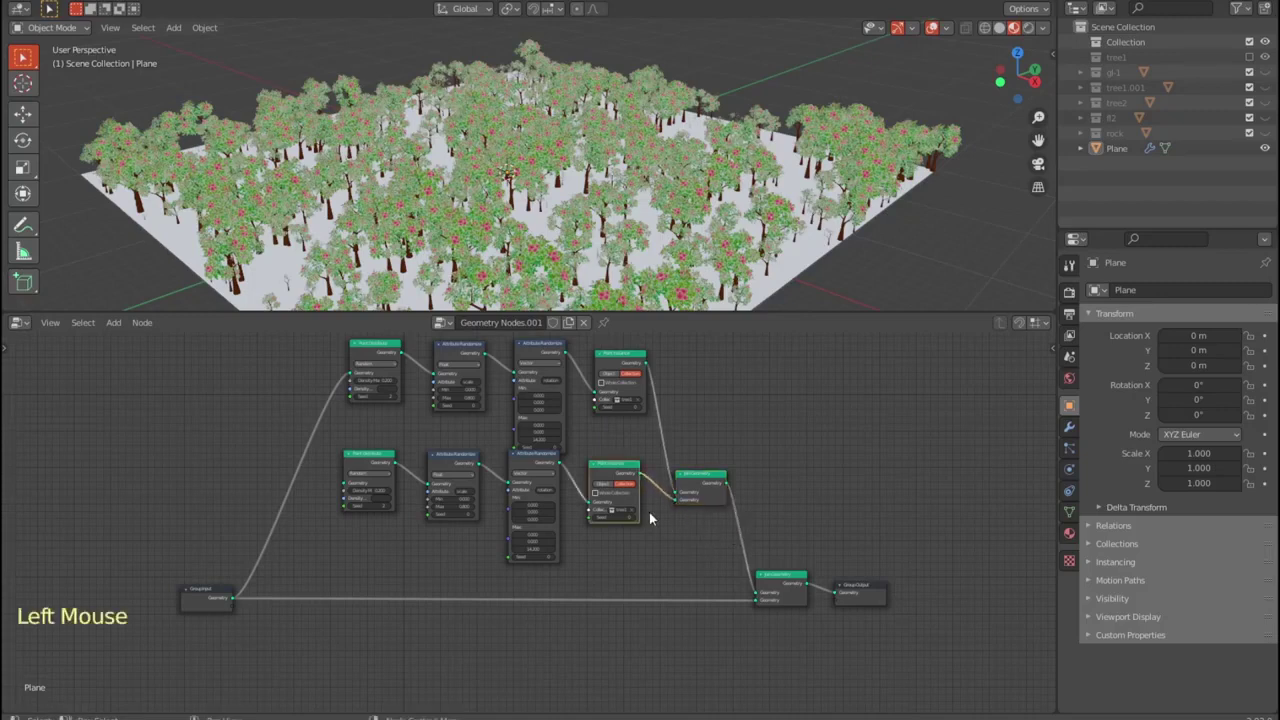
{"action": "left_click", "coordinate": [635, 517]}
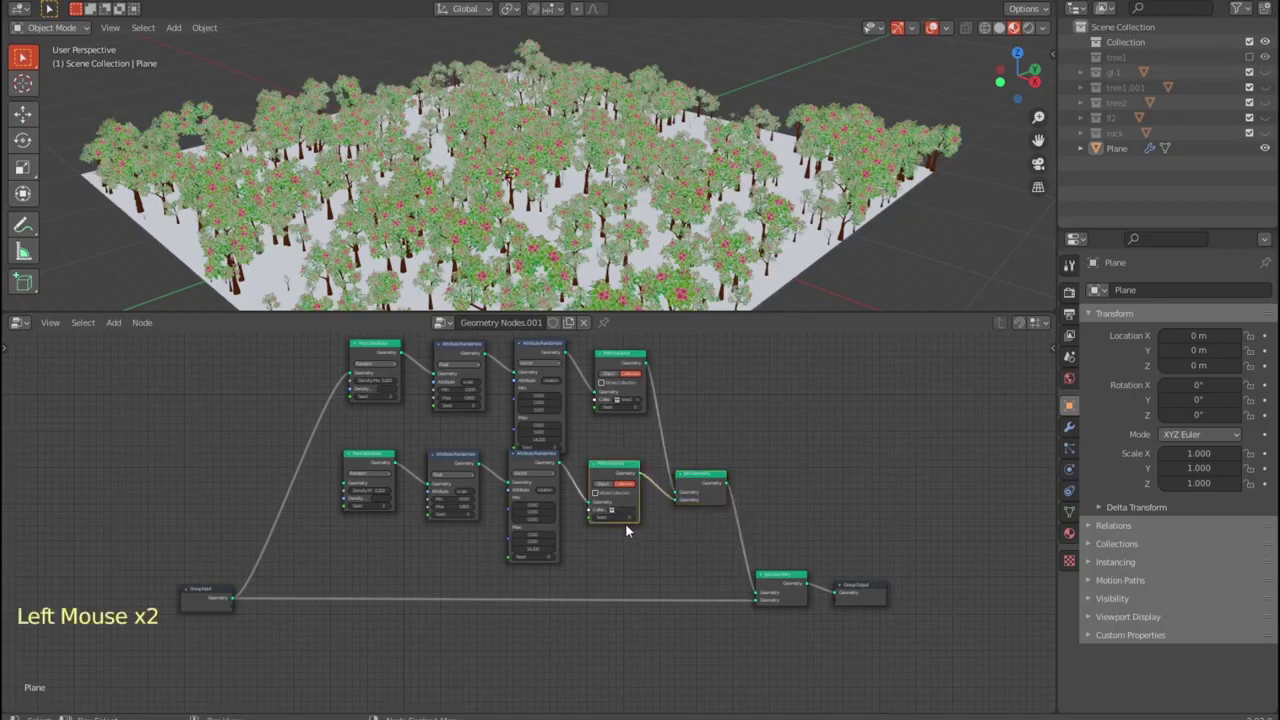
{"action": "scroll", "scroll_direction": "up", "scroll_amount": 3}
{"action": "middle_click", "coordinate": [856, 201]}
{"action": "scroll", "scroll_direction": "down", "scroll_amount": 3}
{"action": "scroll", "scroll_direction": "down", "scroll_amount": 3}
{"action": "scroll", "scroll_direction": "down", "scroll_amount": 3}
{"action": "left_click", "coordinate": [304, 508]}
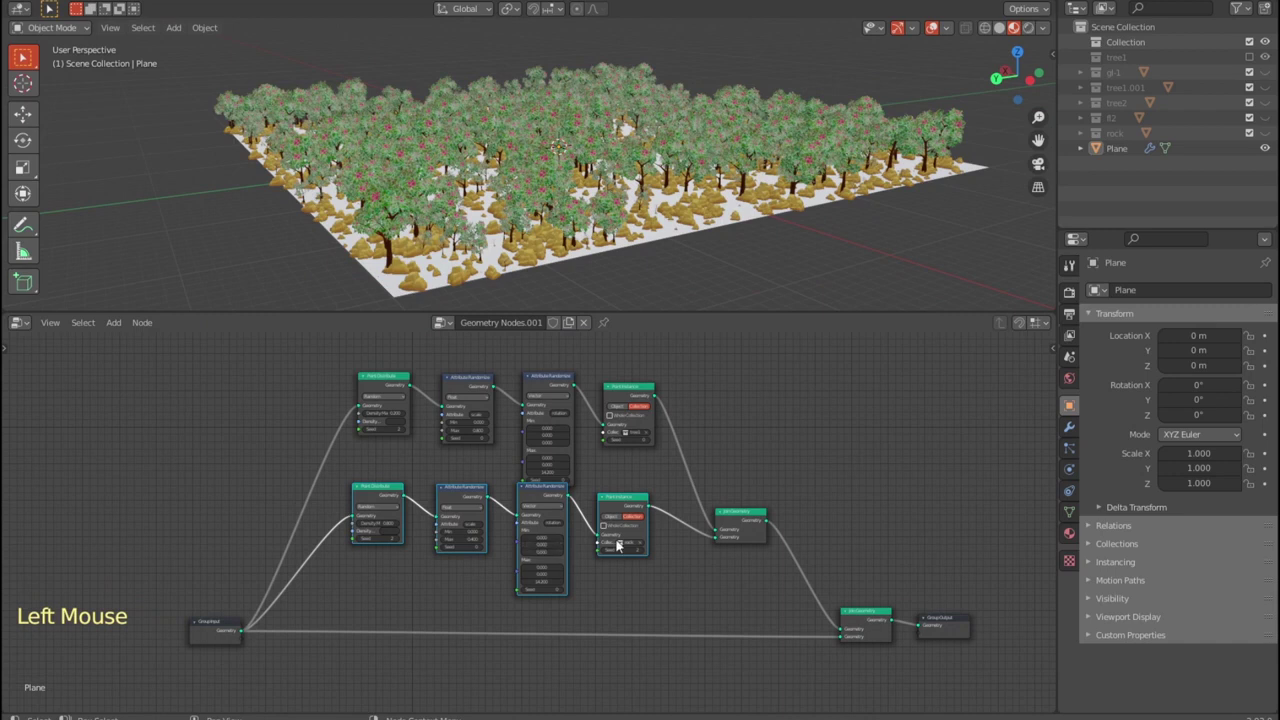
- Duplicate the scattering chain to start a third layer below the others
{"action": "key", "text": "ctrl+shift+d"}
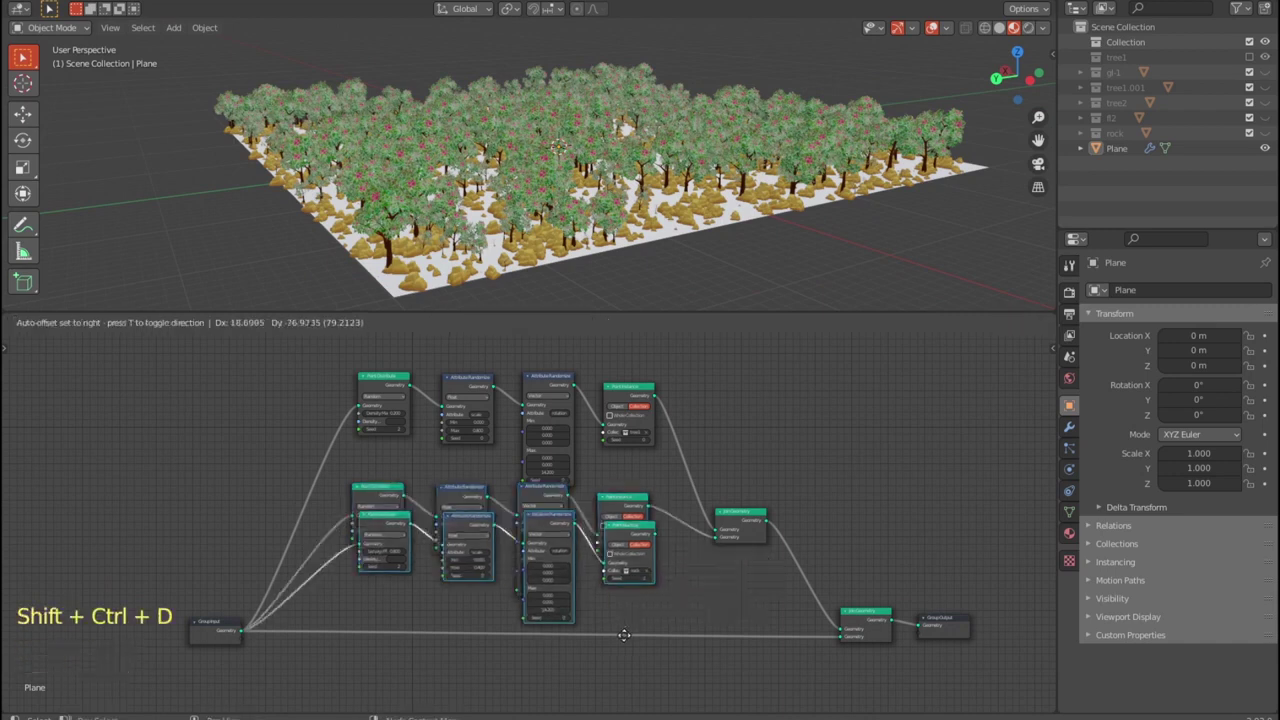
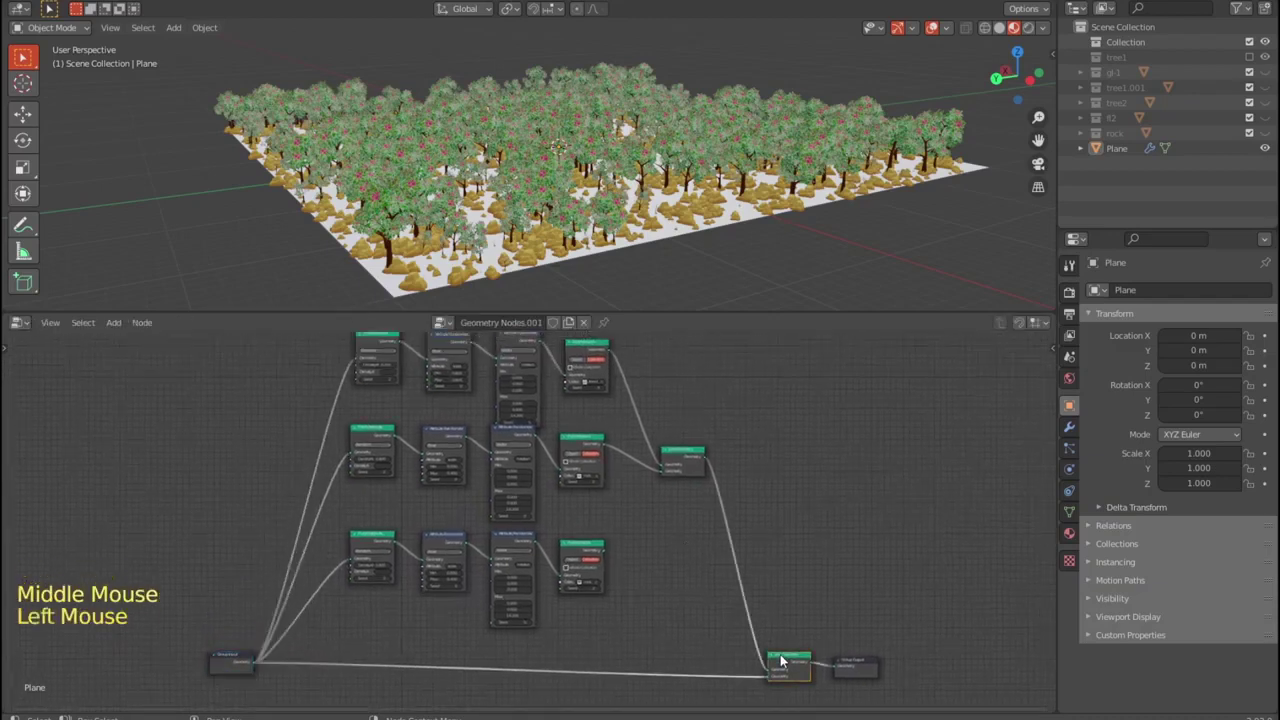
- Add a Join Geometry node on the output line and feed the third chain into it
{"action": "key", "text": "shift+d"}
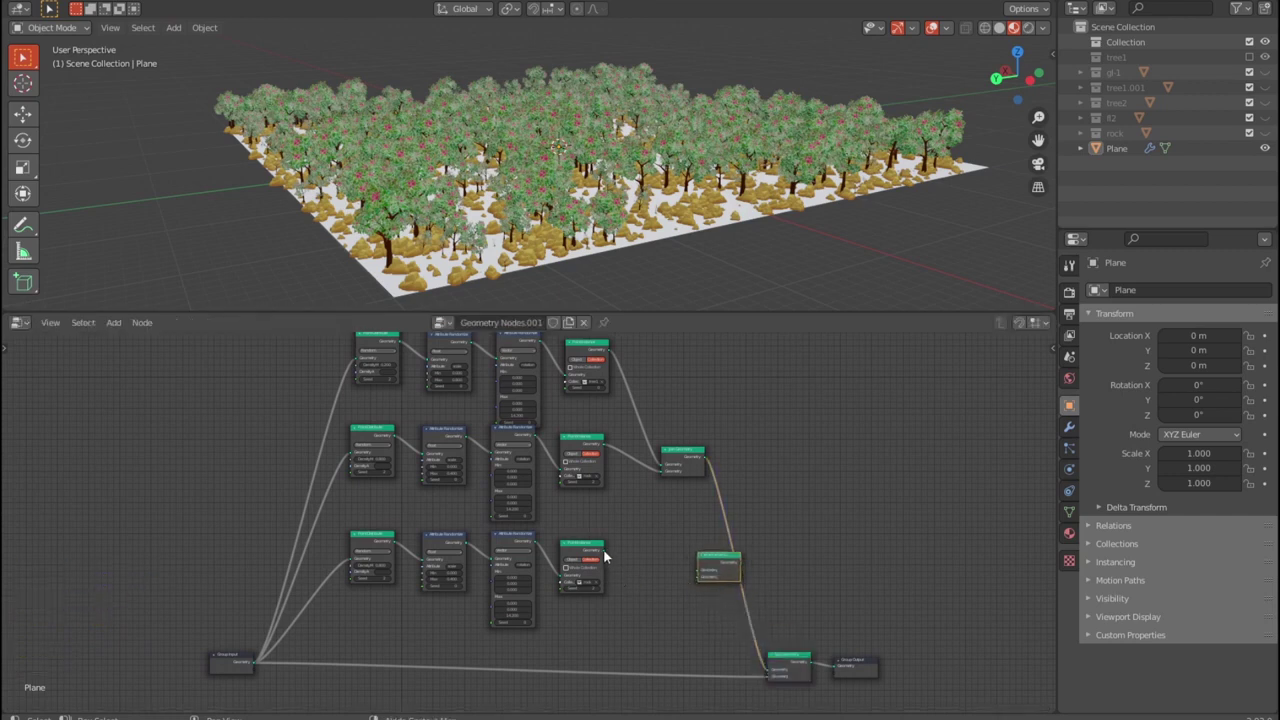
{"action": "scroll", "scroll_direction": "up", "scroll_amount": 3}
{"action": "left_click", "coordinate": [772, 566]}
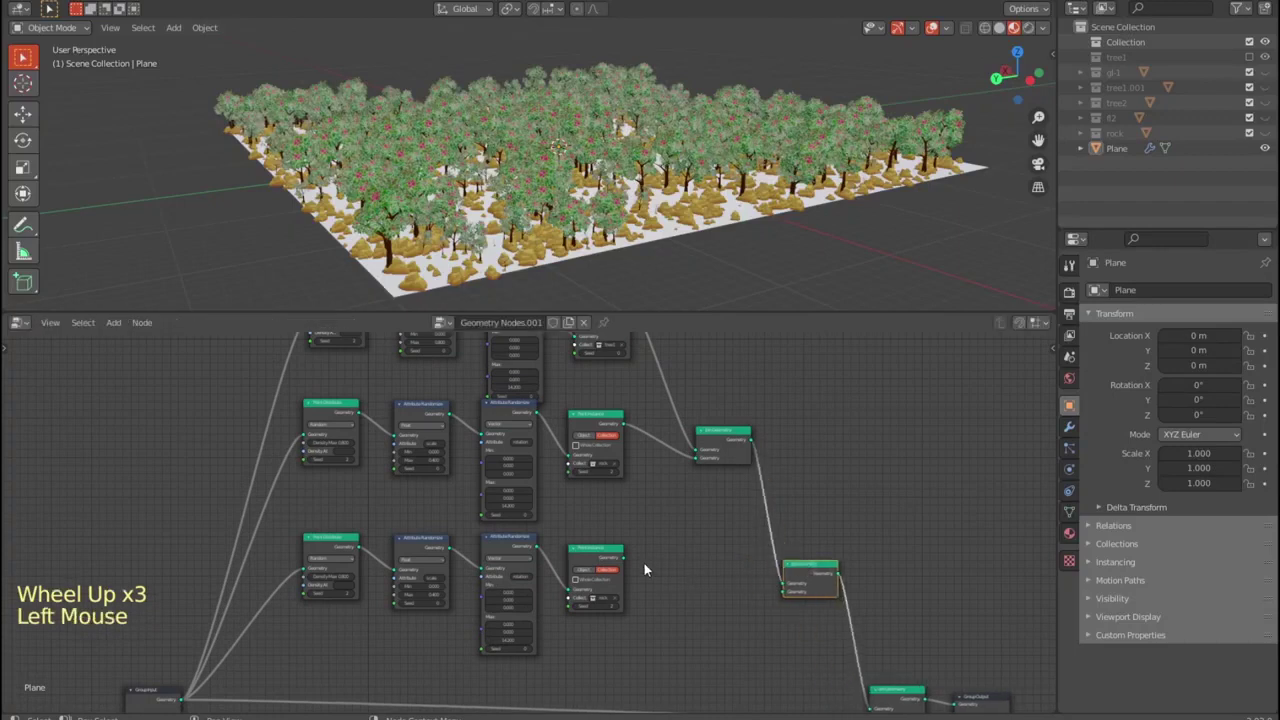
{"action": "left_click", "coordinate": [778, 595]}
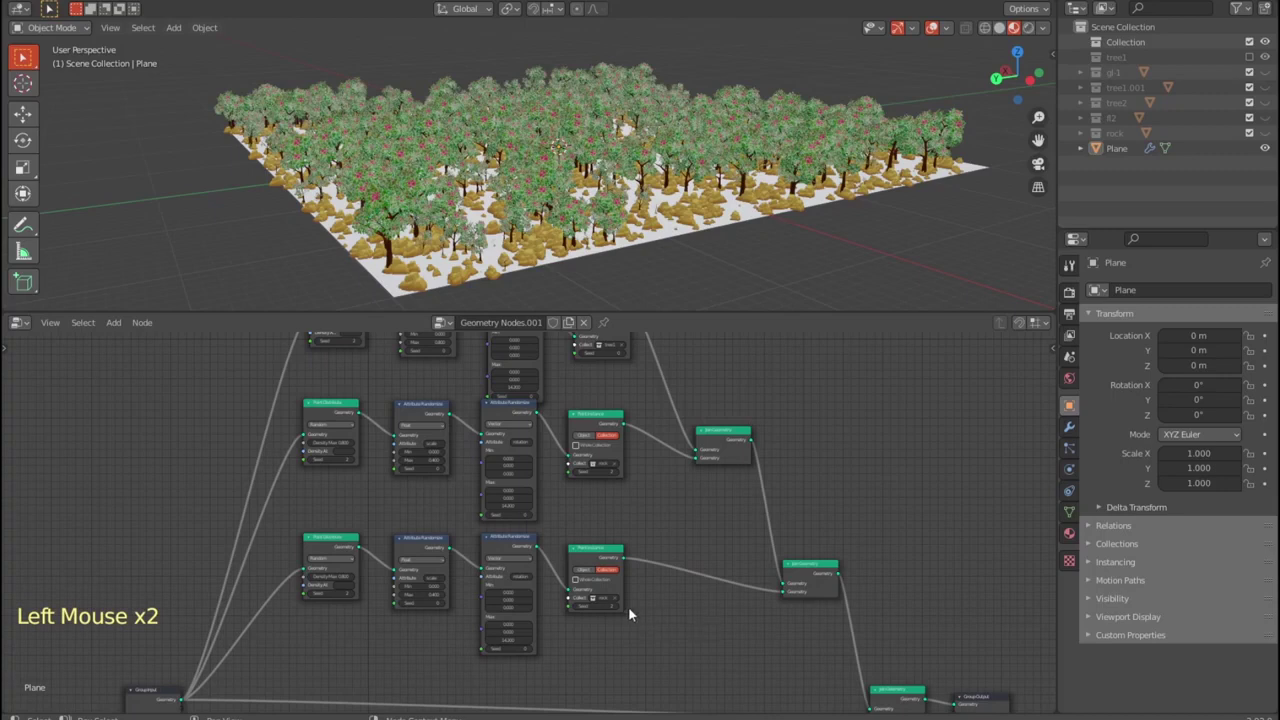
- Make the third chain's Point Instance node scatter the tree2 collection
{"action": "scroll", "scroll_direction": "up", "scroll_amount": 3}
{"action": "middle_click", "coordinate": [646, 611]}
{"action": "scroll", "scroll_direction": "up", "scroll_amount": 3}
{"action": "left_click", "coordinate": [637, 531]}
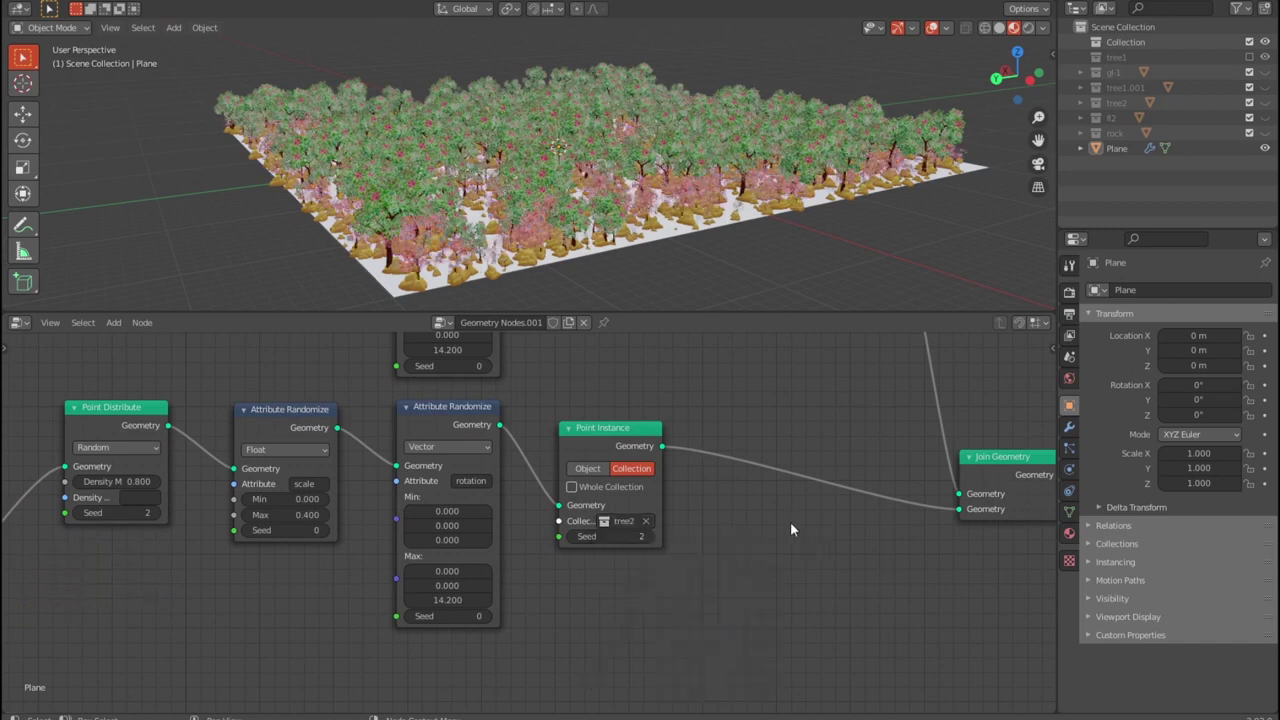
- Raise the density on the tree2 chain's Point Distribute node so pink trees spread thicker
{"action": "scroll", "scroll_direction": "down", "scroll_amount": 3}
{"action": "scroll", "scroll_direction": "down", "scroll_amount": 3}
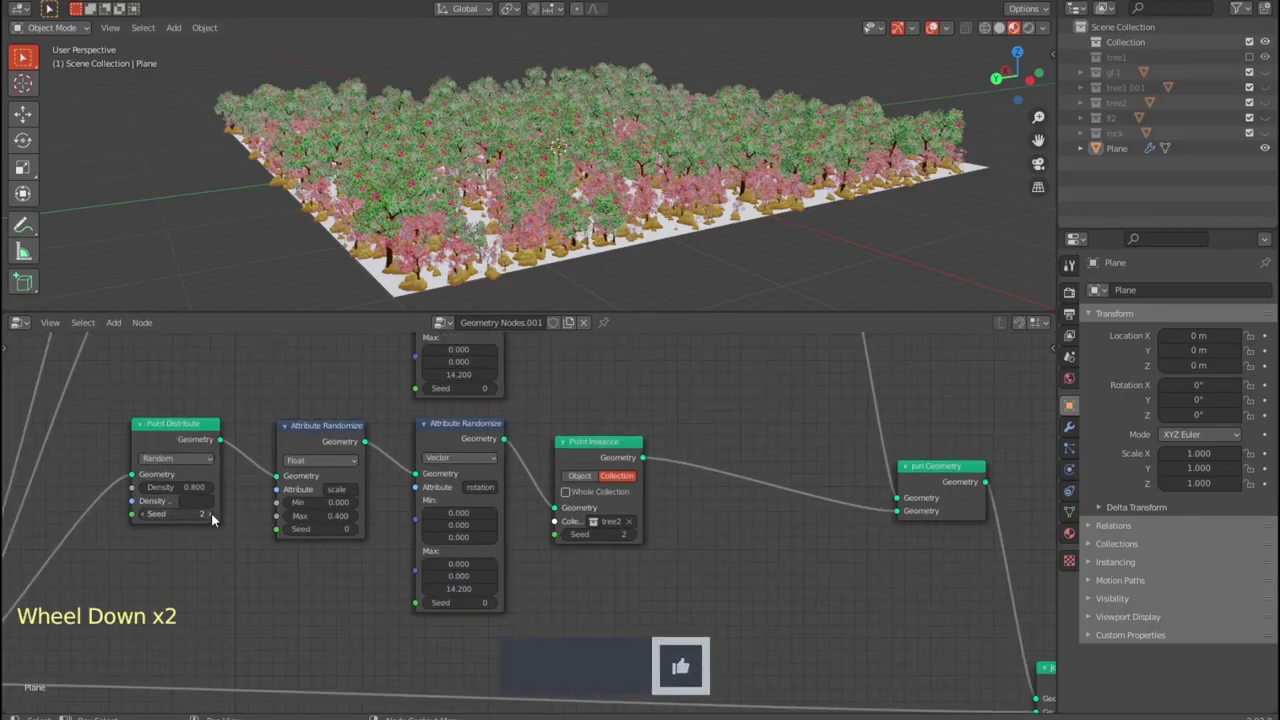
{"action": "left_click", "coordinate": [217, 518]}
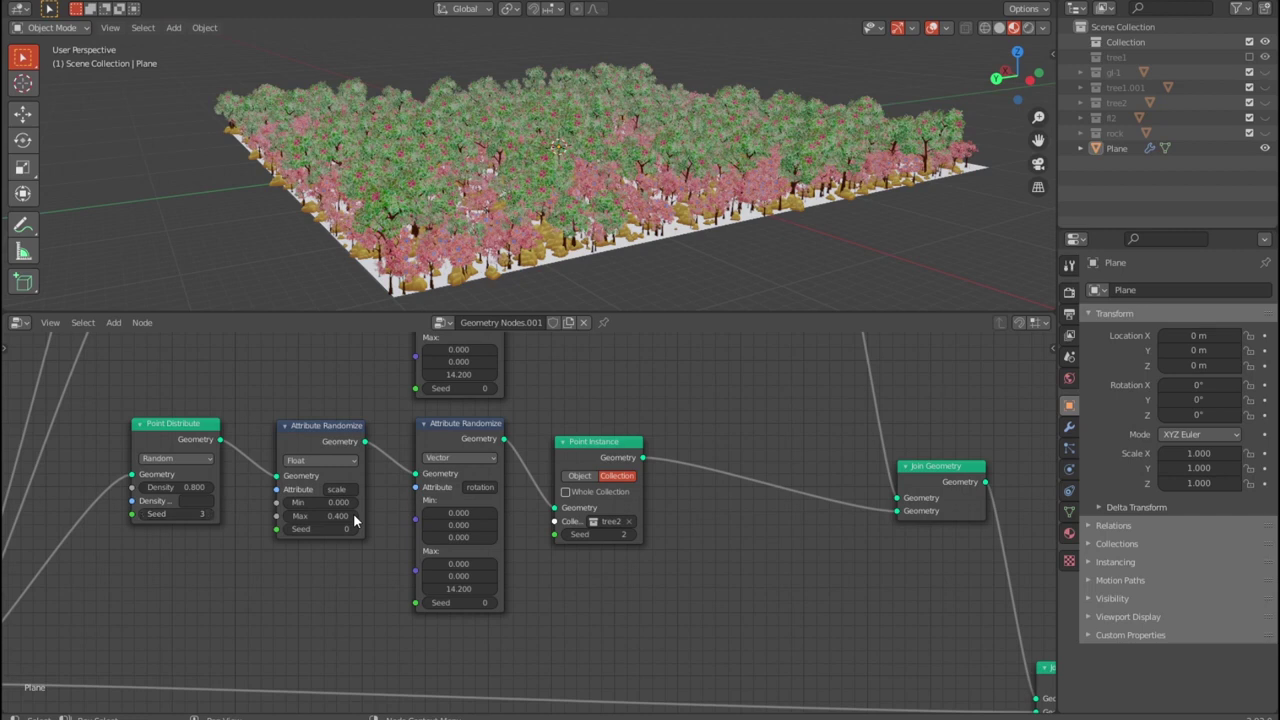
{"action": "left_click", "coordinate": [359, 519]}
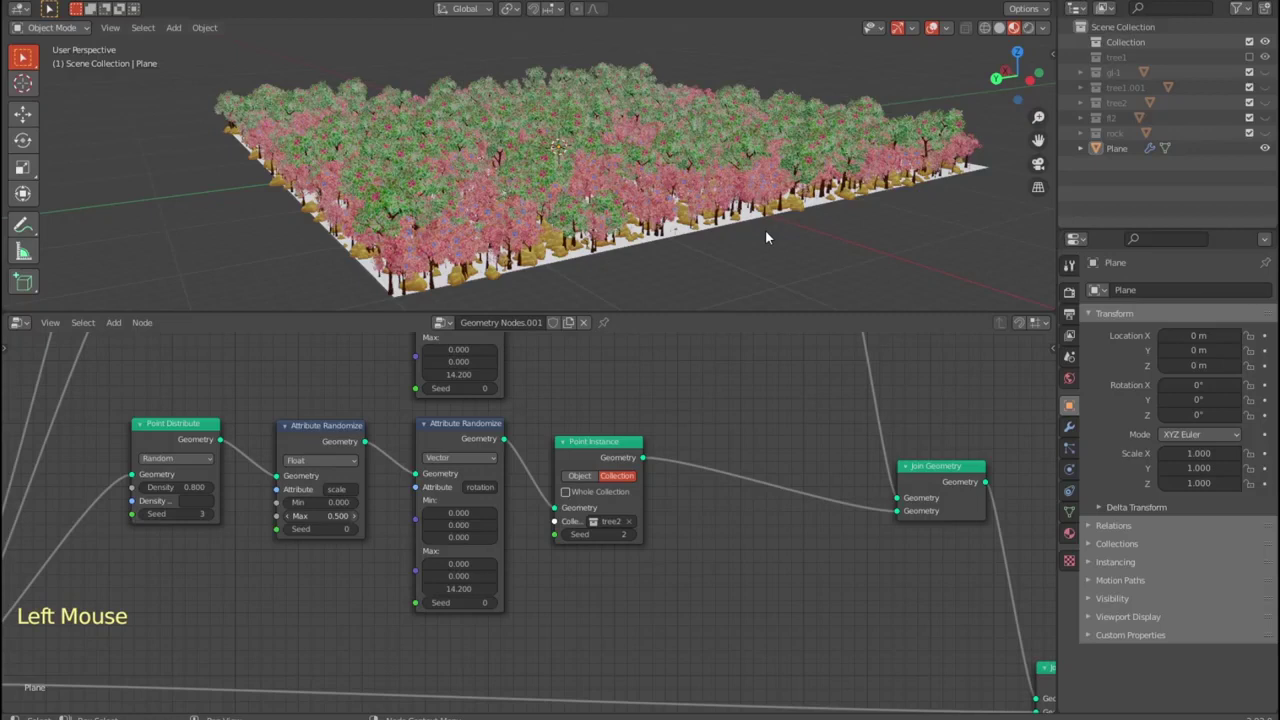
- Orbit and zoom around the forest, checking it from the side, below and ground level
{"action": "middle_click", "coordinate": [844, 241]}
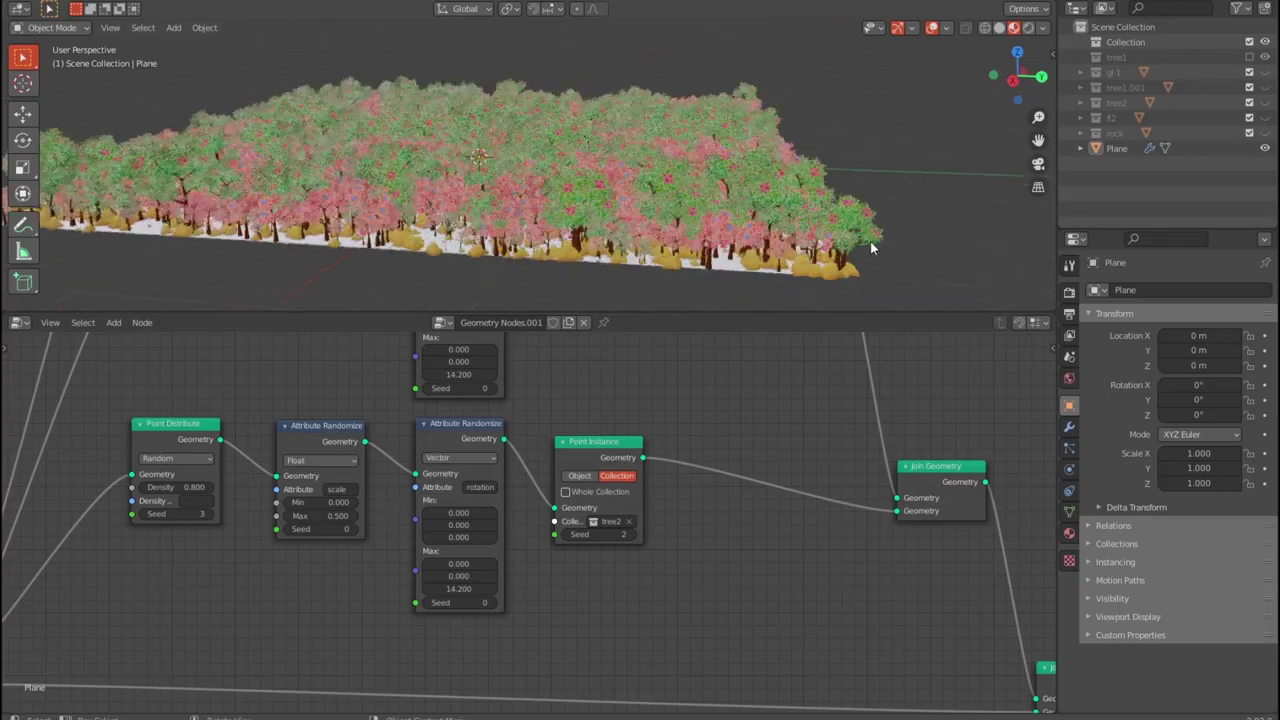
{"action": "middle_click", "coordinate": [881, 247]}
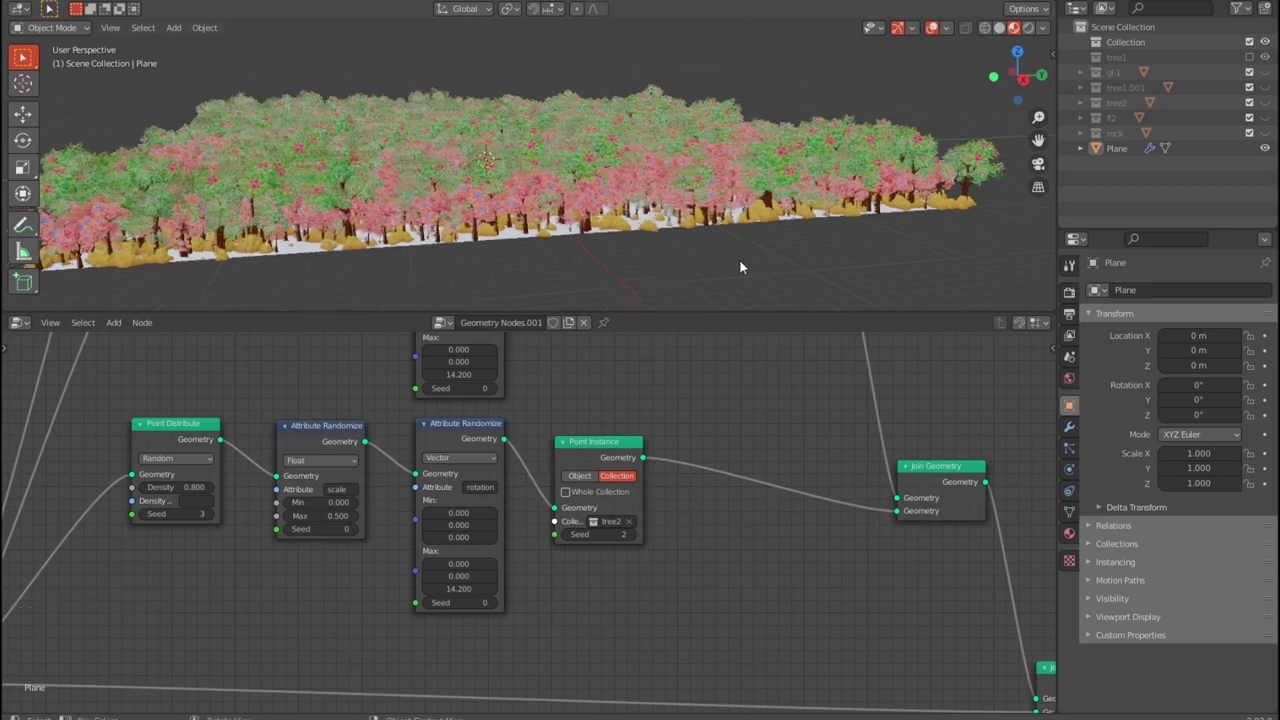
{"action": "middle_click", "coordinate": [753, 266]}
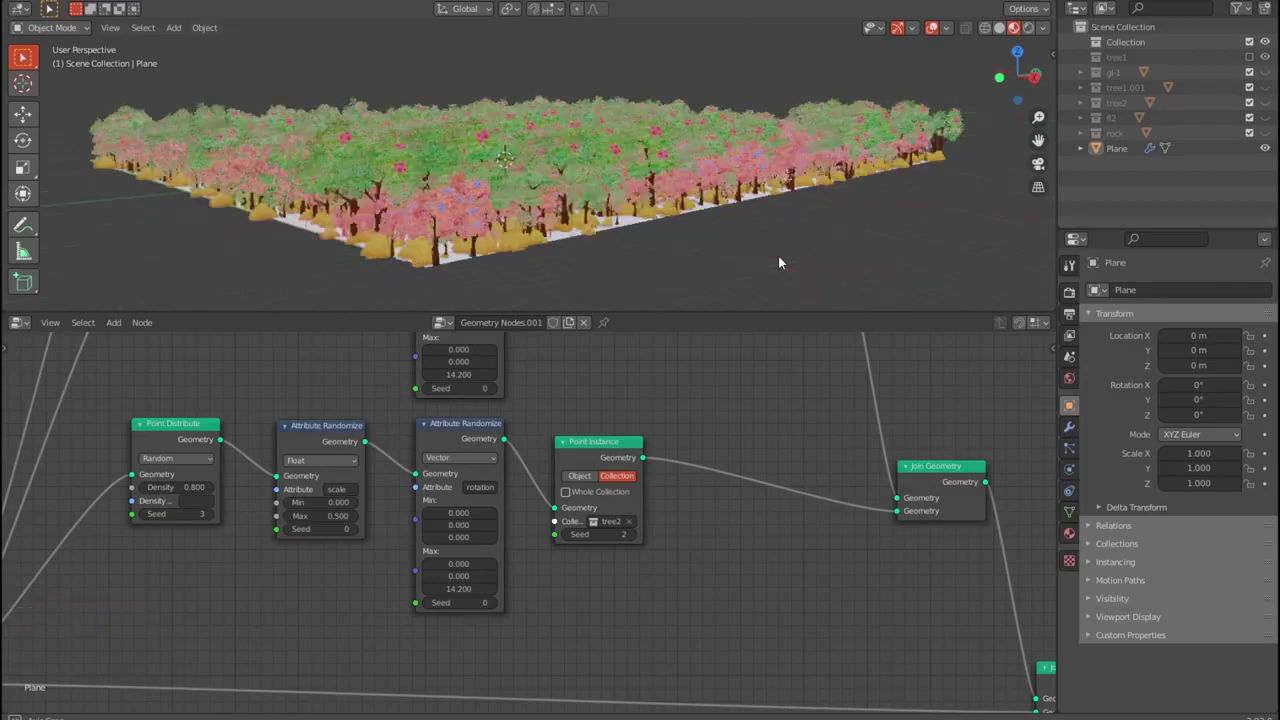
{"action": "scroll", "scroll_direction": "up", "scroll_amount": 3}
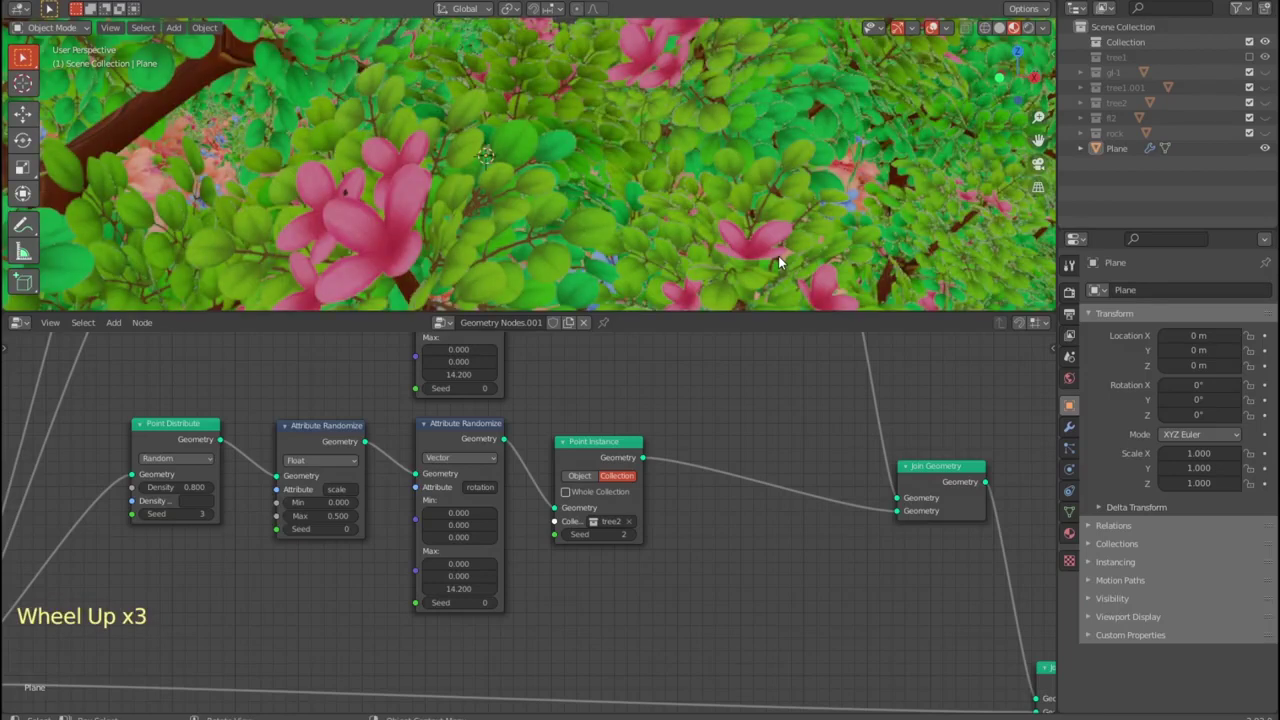
{"action": "scroll", "scroll_direction": "up", "scroll_amount": 3}
{"action": "middle_click", "coordinate": [791, 208]}
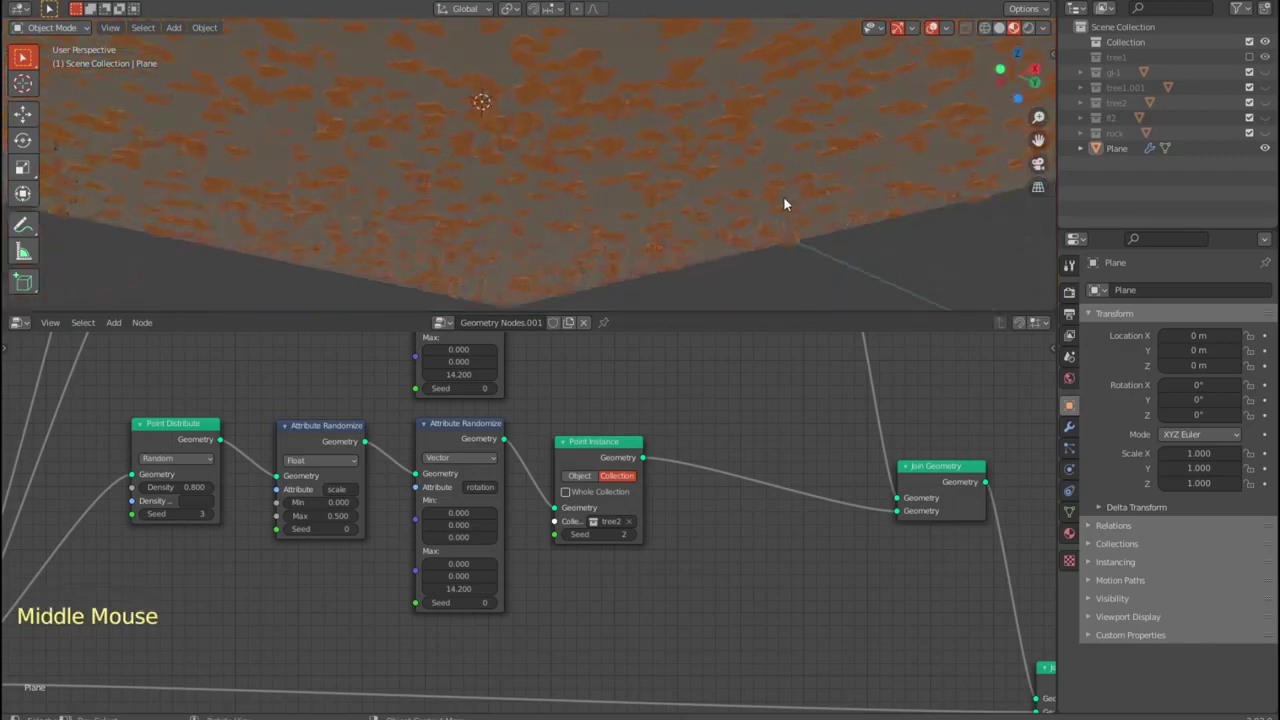
{"action": "scroll", "scroll_direction": "down", "scroll_amount": 3}
{"action": "scroll", "scroll_direction": "down", "scroll_amount": 3}
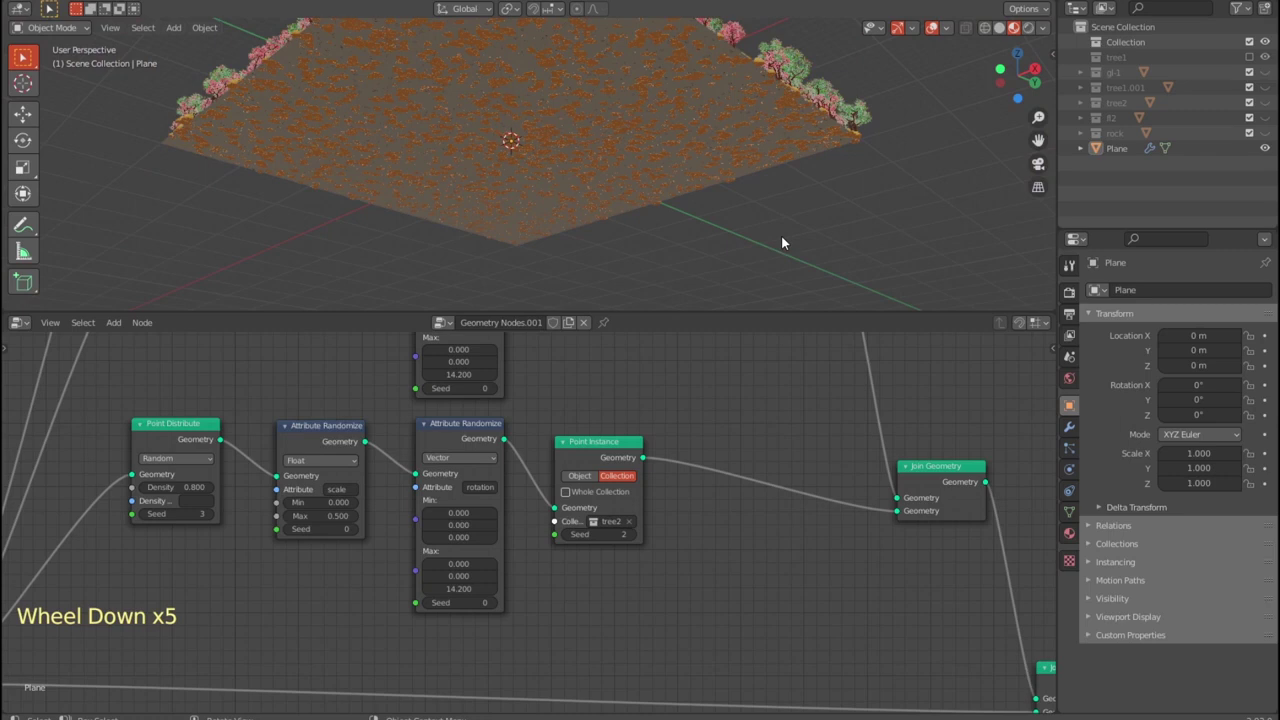
{"action": "middle_click", "coordinate": [788, 241]}
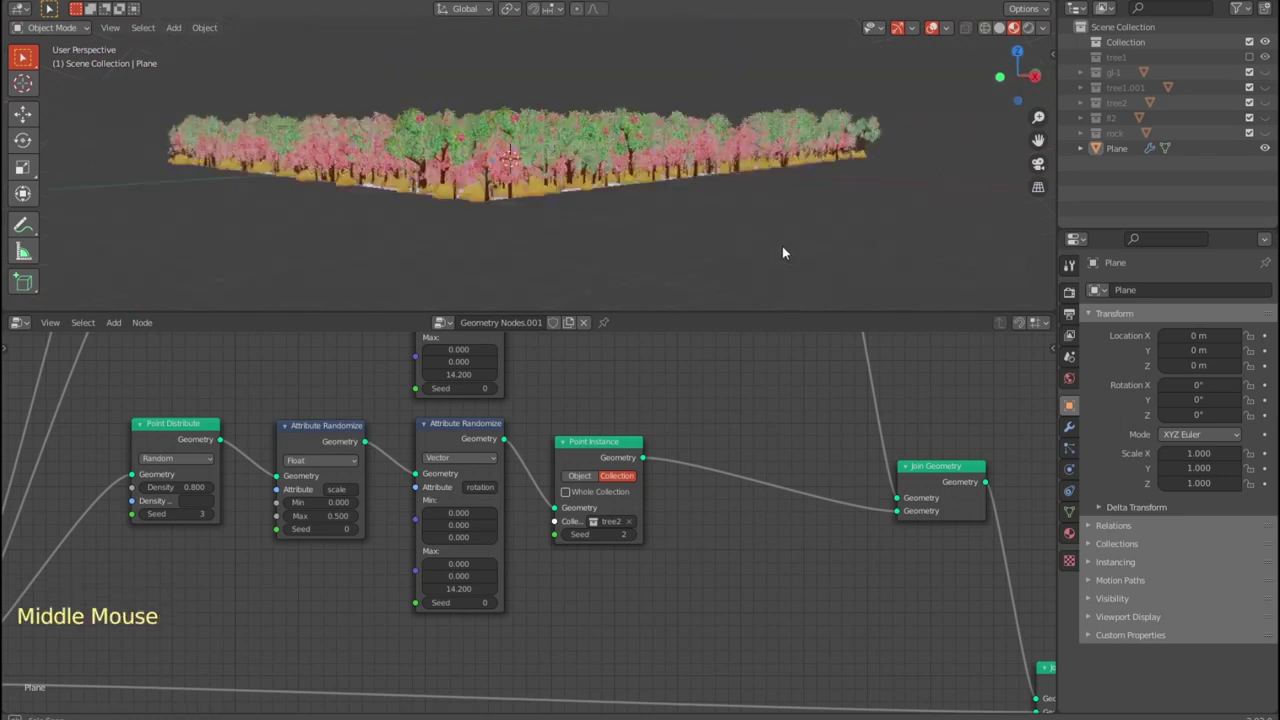
{"action": "scroll", "scroll_direction": "up", "scroll_amount": 3}
{"action": "scroll", "scroll_direction": "up", "scroll_amount": 3}
{"action": "scroll", "scroll_direction": "up", "scroll_amount": 3}
{"action": "middle_click", "coordinate": [799, 240]}
{"action": "scroll", "scroll_direction": "up", "scroll_amount": 3}
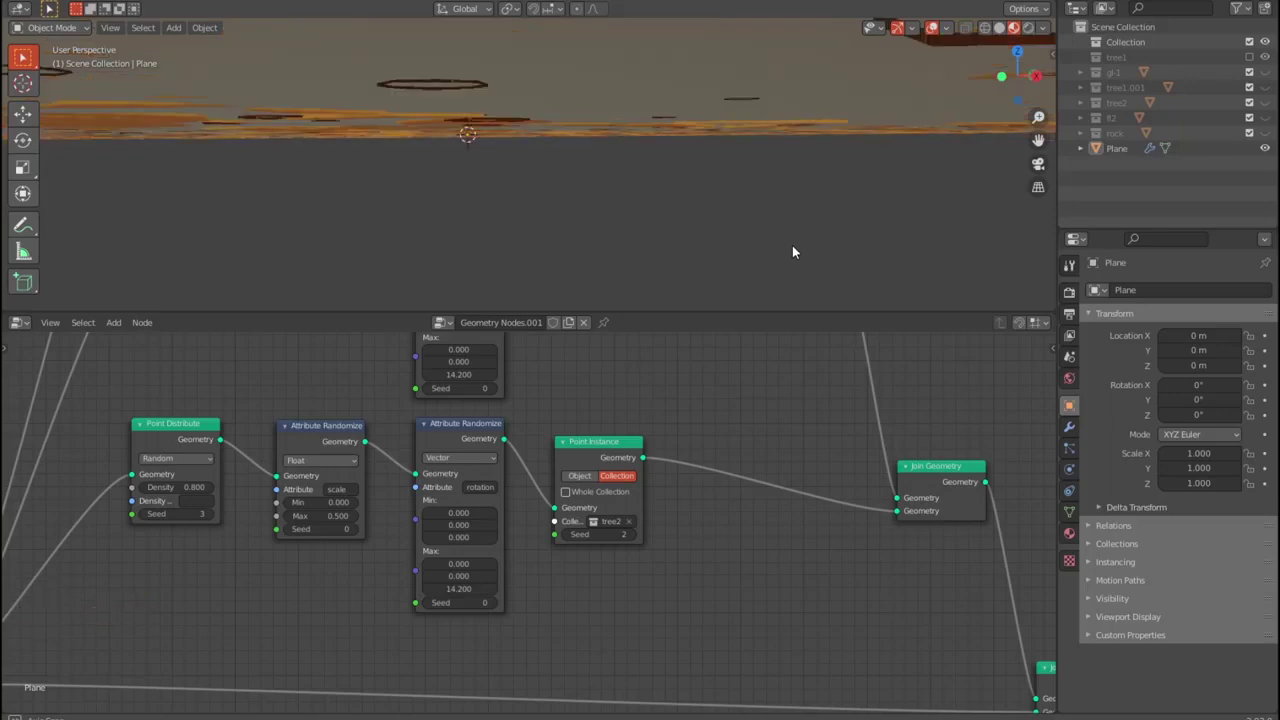
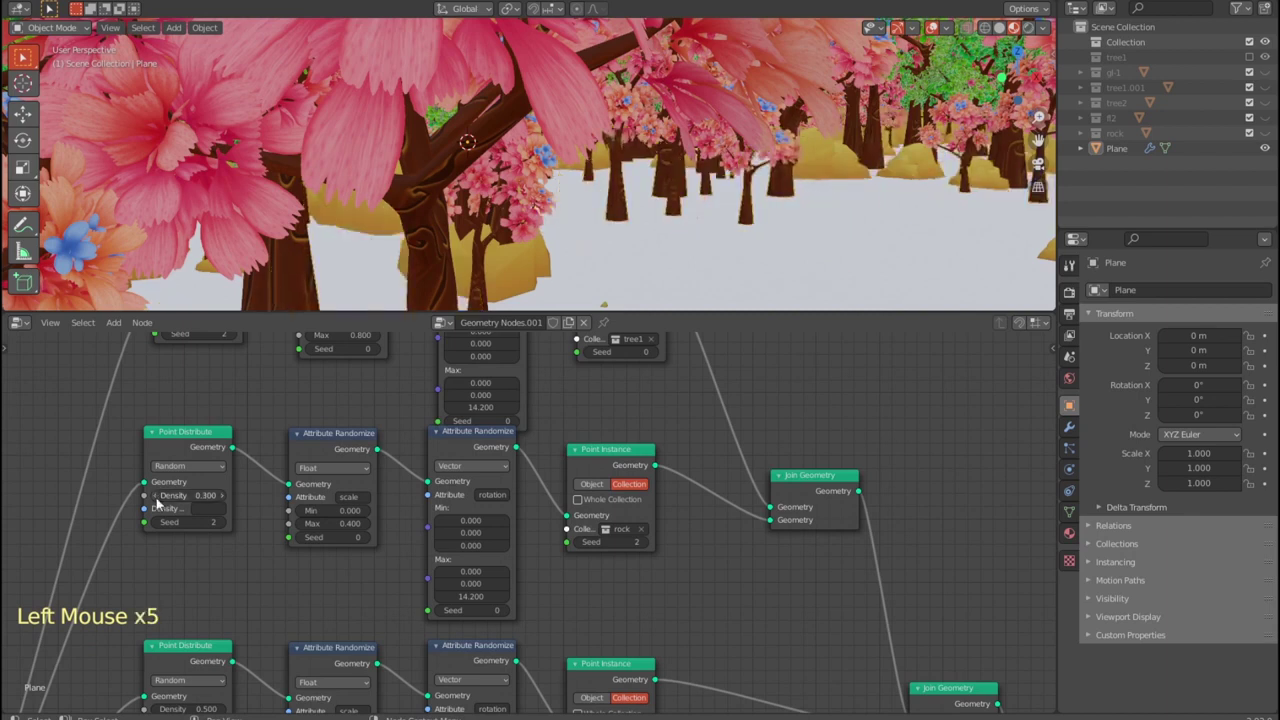
- Orbit down into the forest and review it from ground level across the plane
{"action": "left_click", "coordinate": [423, 480]}
{"action": "scroll", "scroll_direction": "down", "scroll_amount": 3}
{"action": "middle_click", "coordinate": [809, 176]}
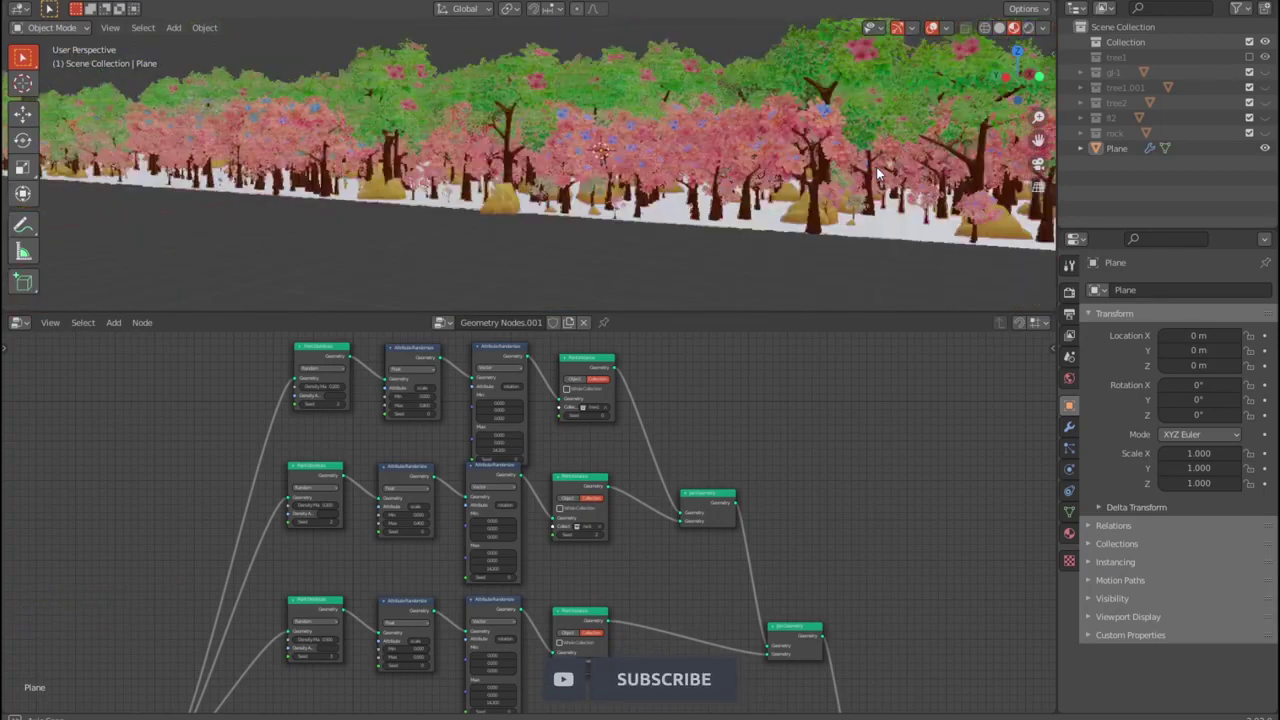
{"action": "scroll", "scroll_direction": "up", "scroll_amount": 3}
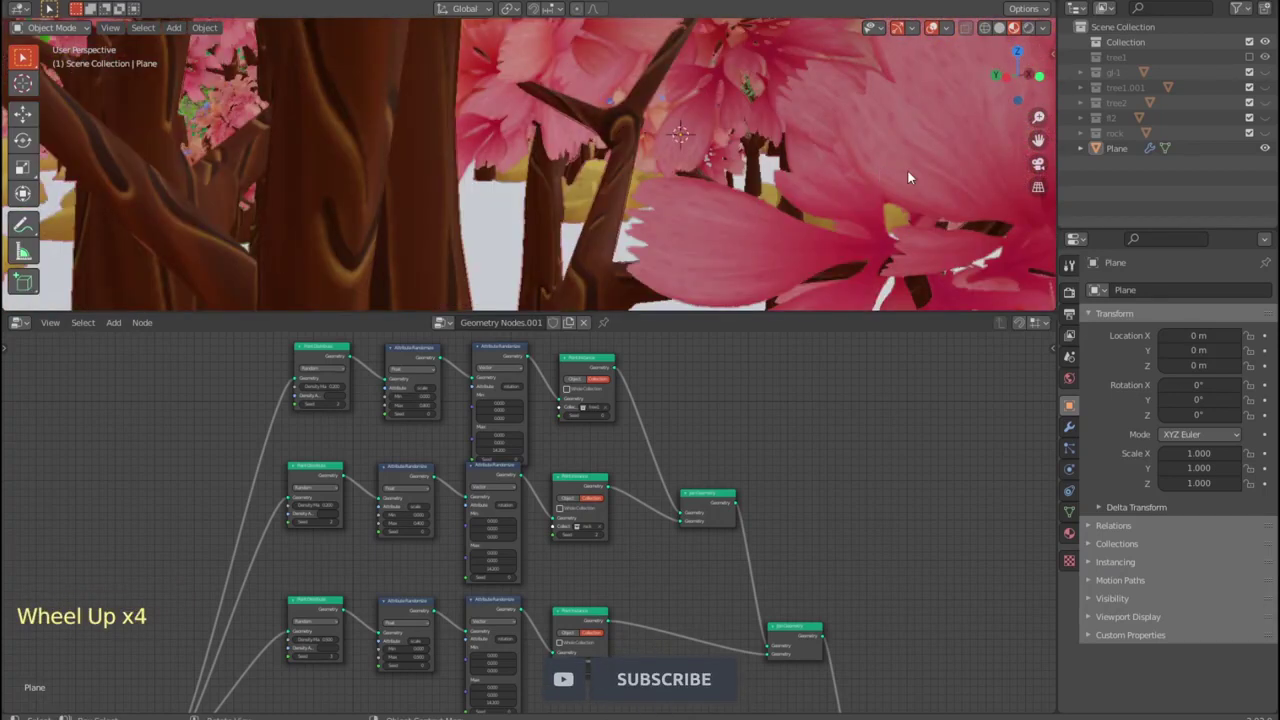
{"action": "middle_click", "coordinate": [964, 174]}
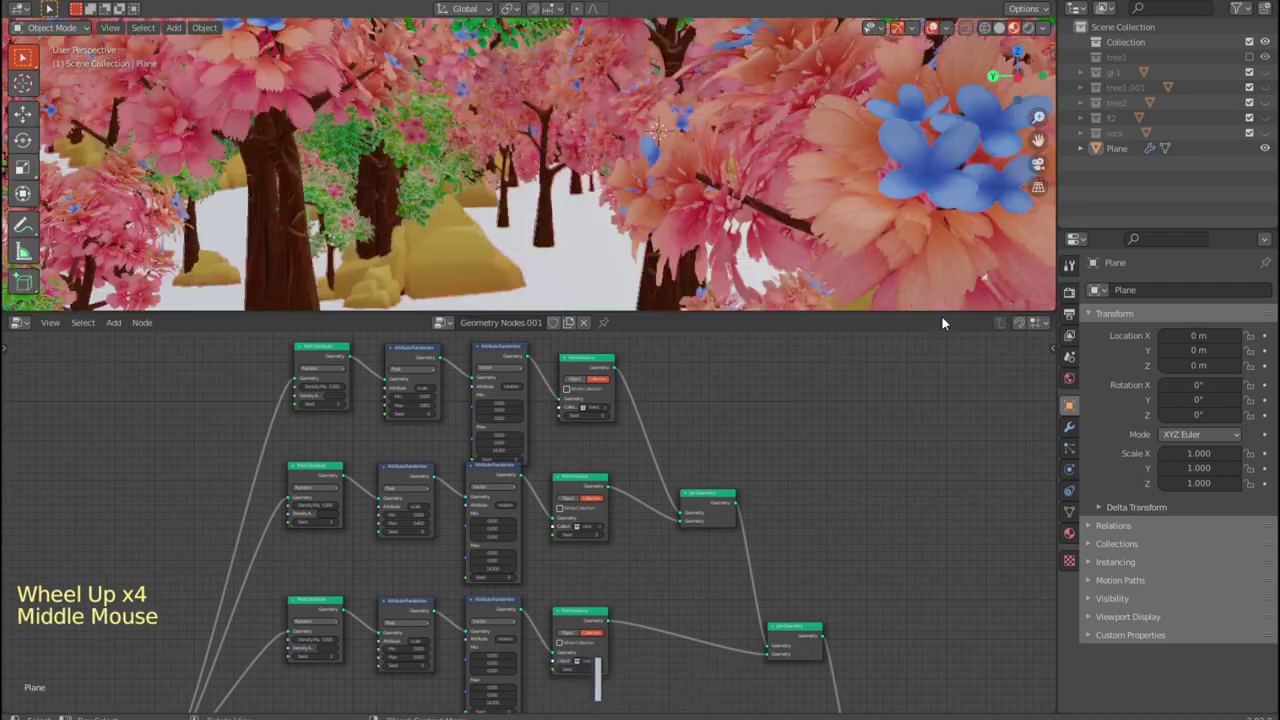
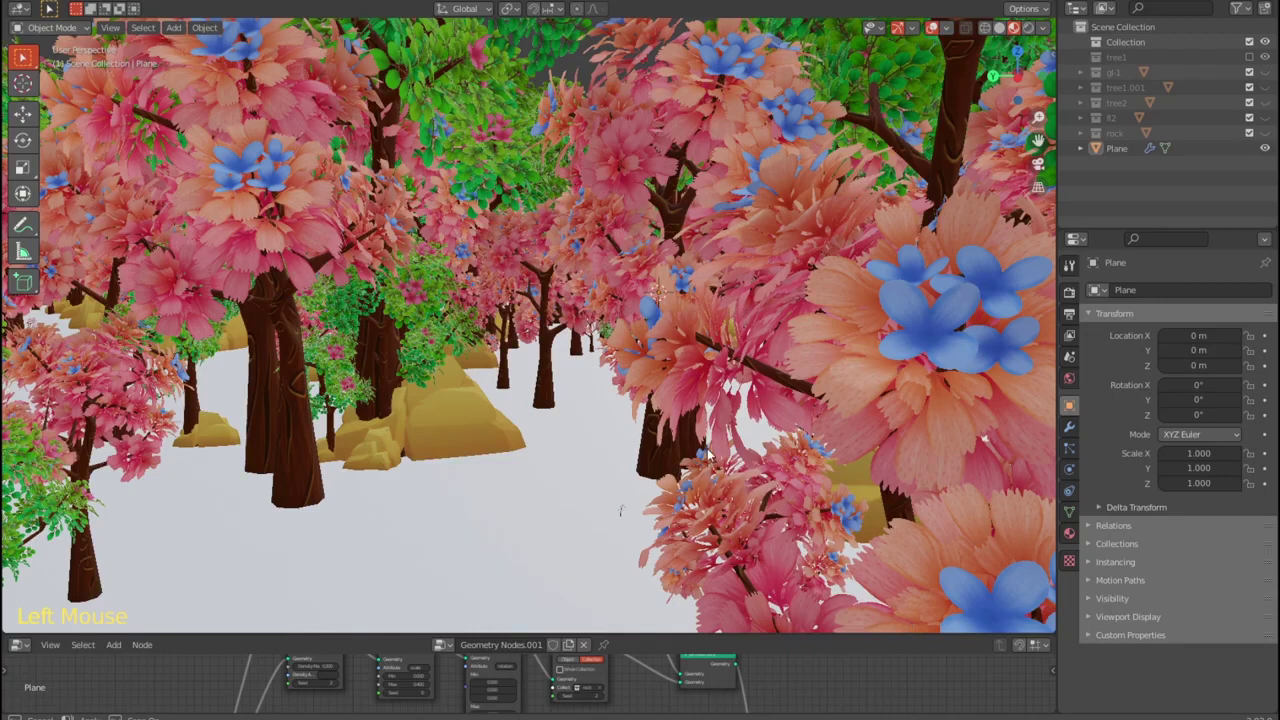
- Orbit and zoom out to view the whole tree canopy and rocks from high above
{"action": "middle_click", "coordinate": [754, 418]}
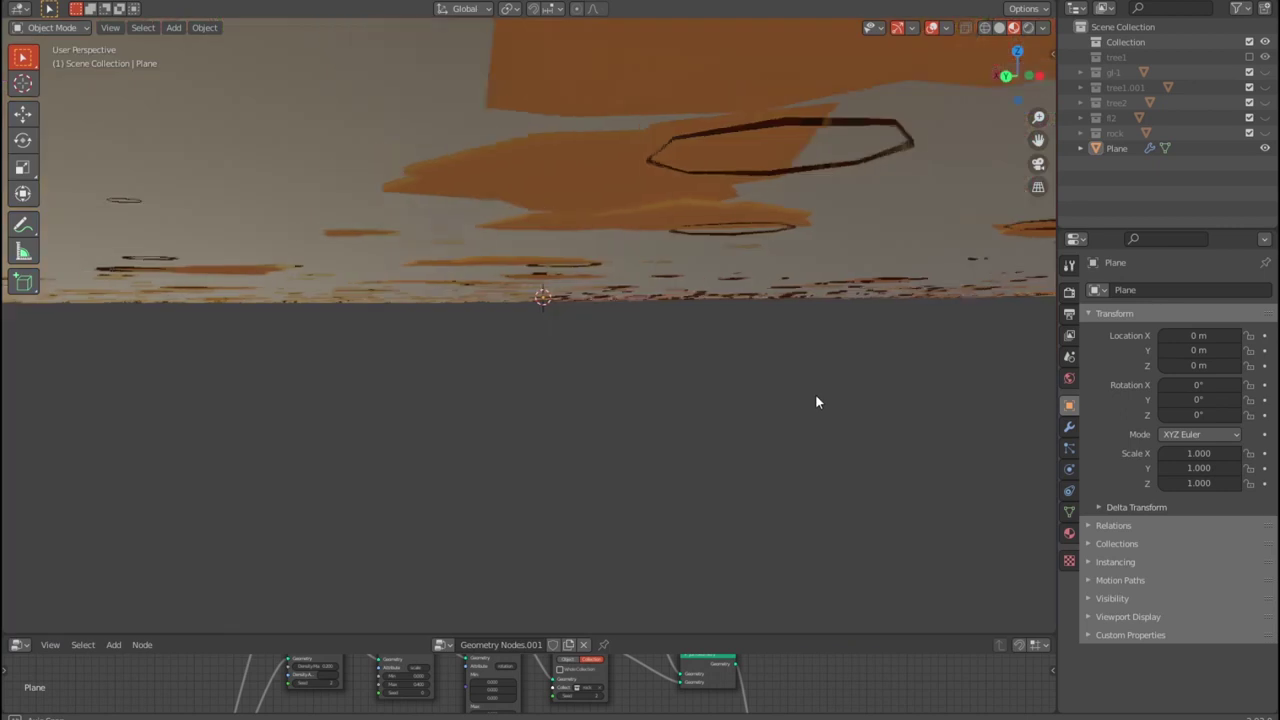
{"action": "scroll", "scroll_direction": "down", "scroll_amount": 3}
{"action": "scroll", "scroll_direction": "down", "scroll_amount": 3}
{"action": "middle_click", "coordinate": [782, 473]}
{"action": "scroll", "scroll_direction": "down", "scroll_amount": 3}
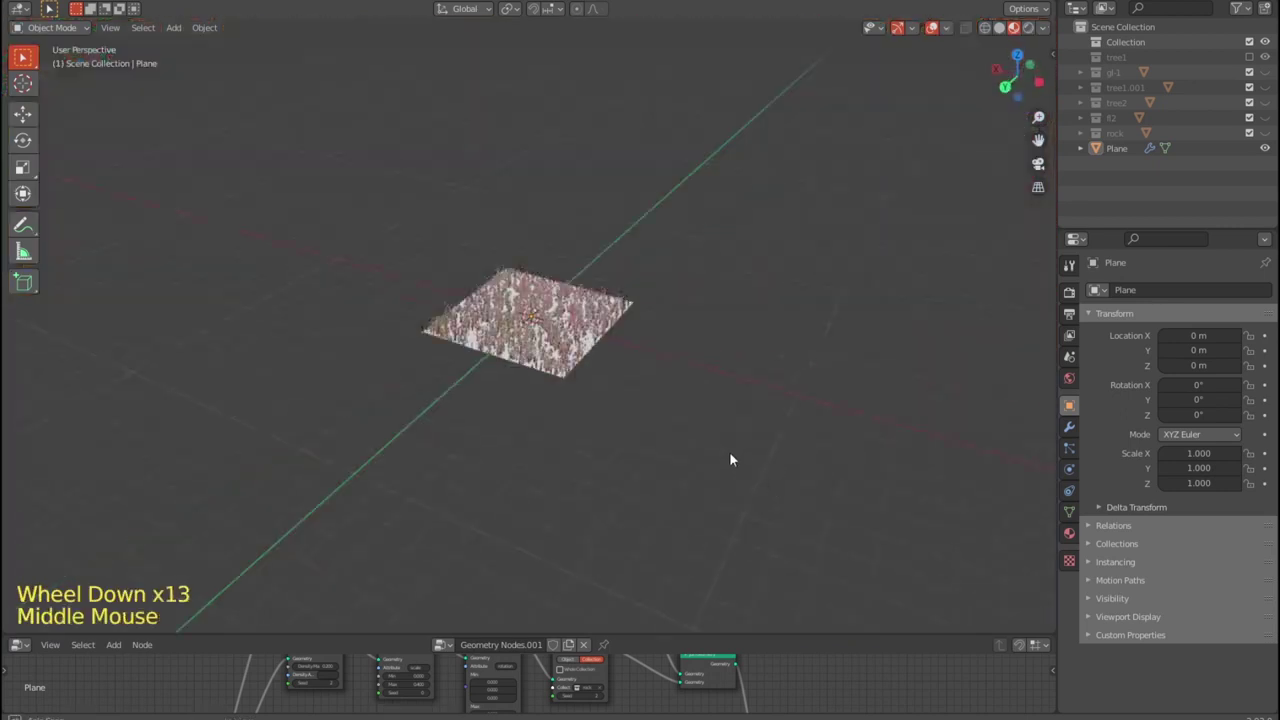
{"action": "scroll", "scroll_direction": "up", "scroll_amount": 3}
{"action": "scroll", "scroll_direction": "up", "scroll_amount": 3}
{"action": "scroll", "scroll_direction": "up", "scroll_amount": 3}
{"action": "scroll", "scroll_direction": "up", "scroll_amount": 3}
{"action": "scroll", "scroll_direction": "up", "scroll_amount": 3}
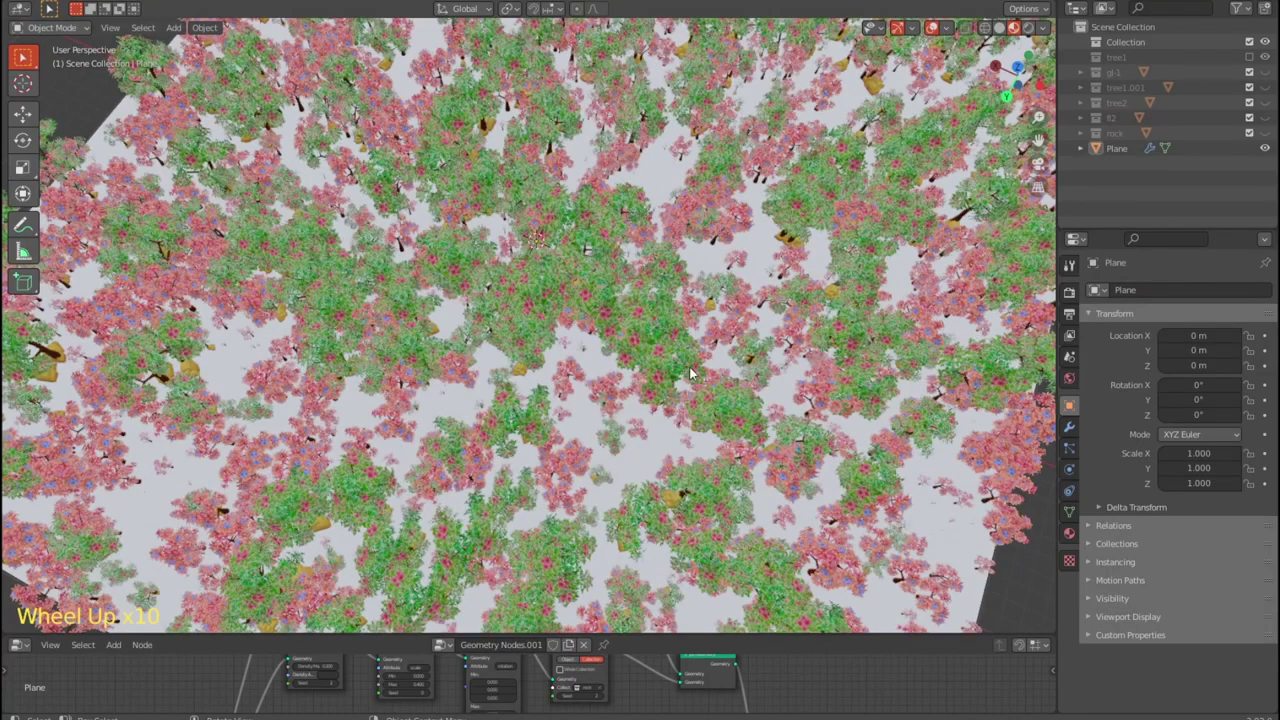
{"action": "middle_click", "coordinate": [698, 369]}
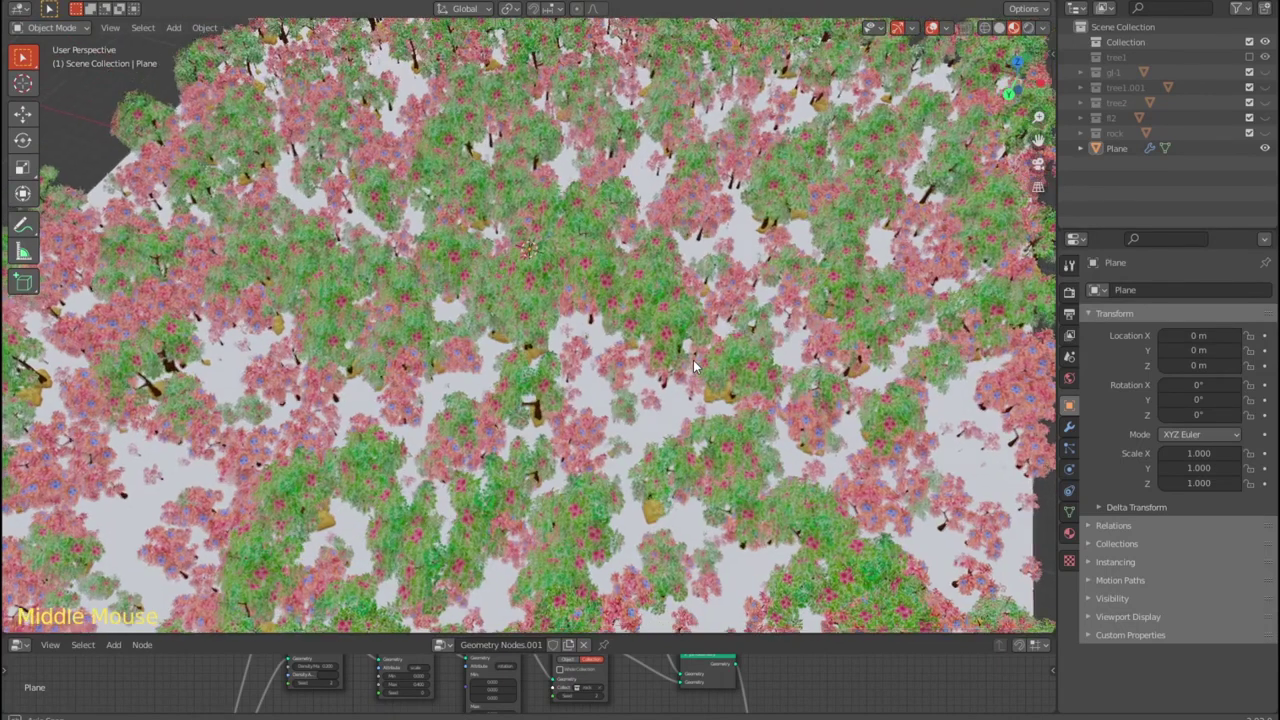
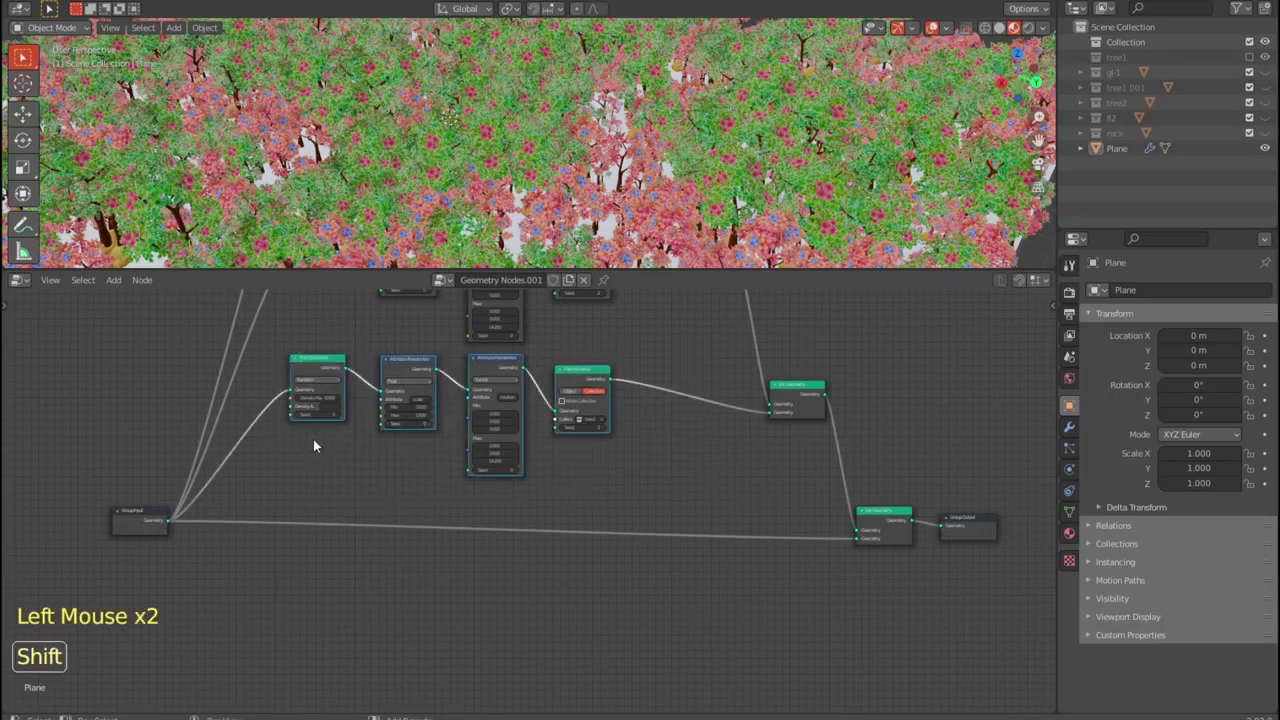
- Duplicate the tree2 instancing chain and place the copy just below the original
{"action": "key", "text": "shift+d"}
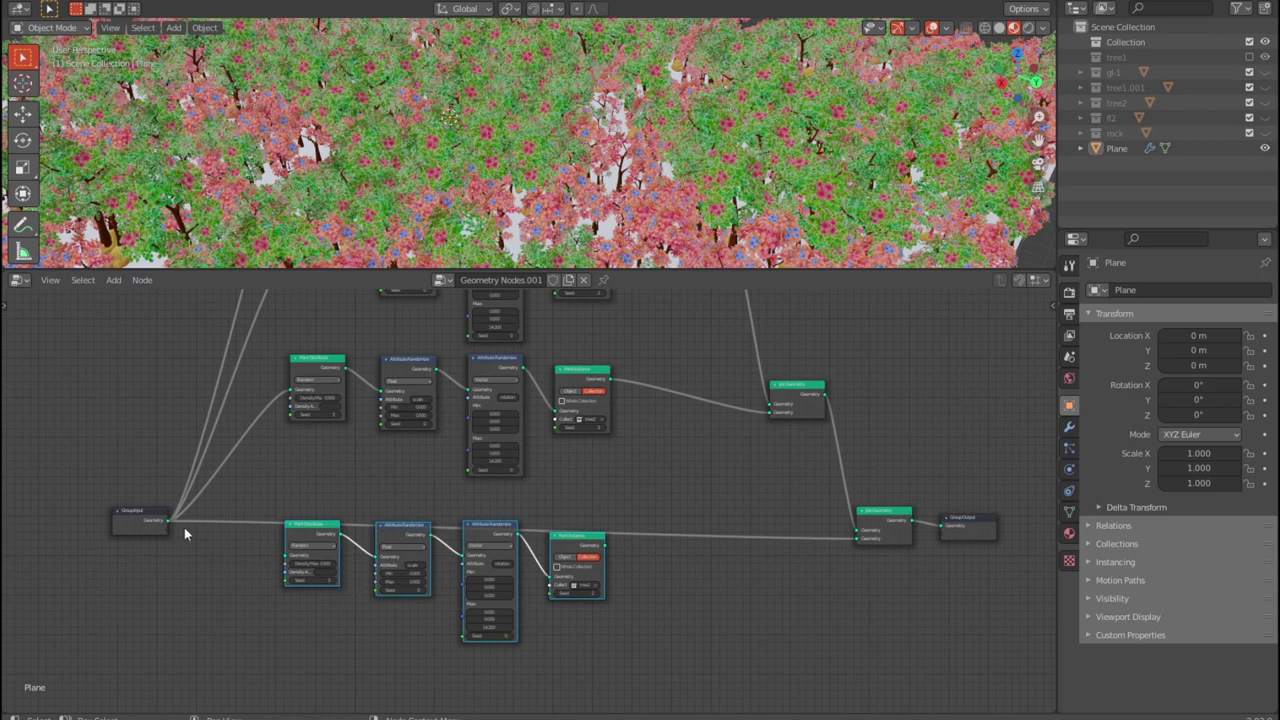
{"action": "left_click", "coordinate": [173, 521]}
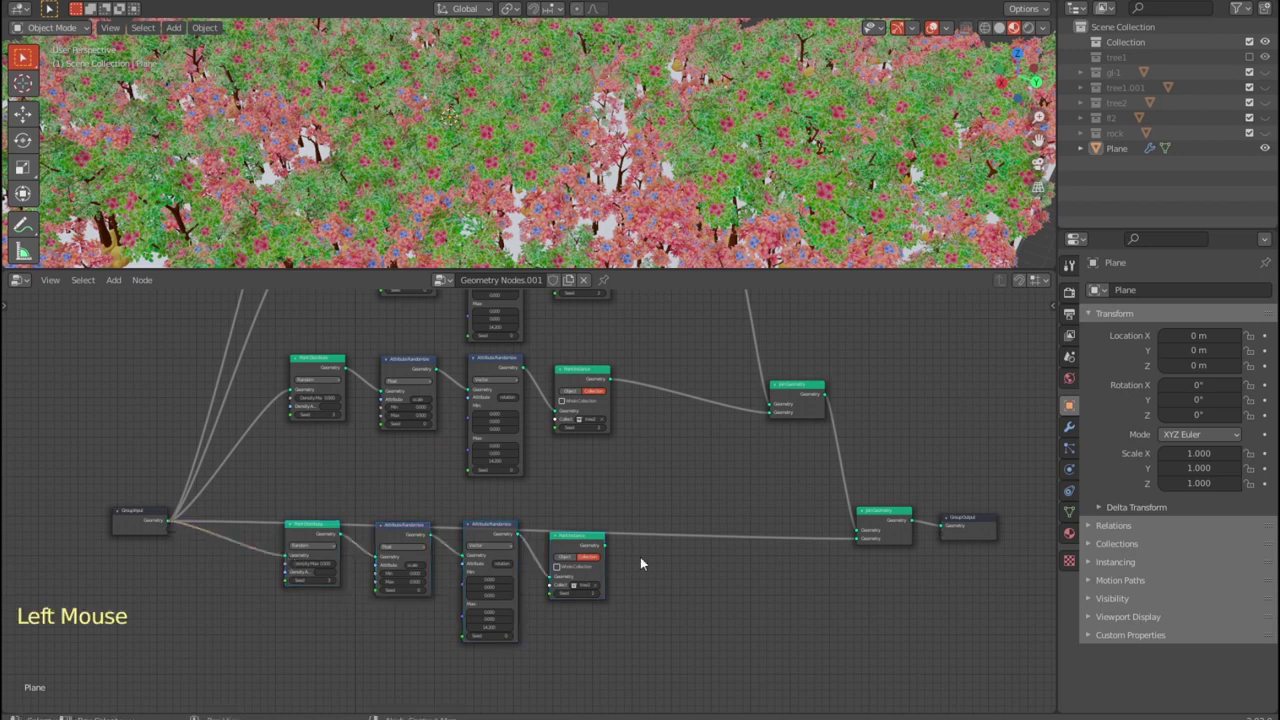
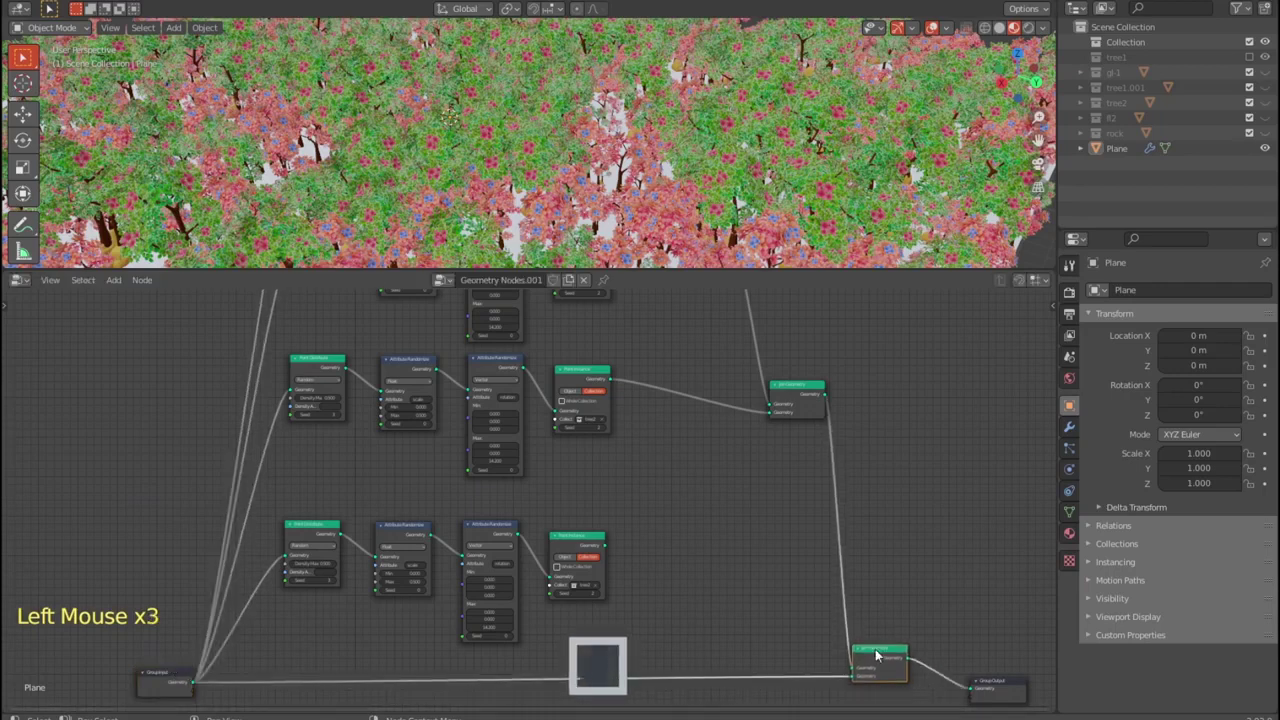
- Add another Join Geometry node and link the copied Point Instance output into it
{"action": "key", "text": "shift+d"}
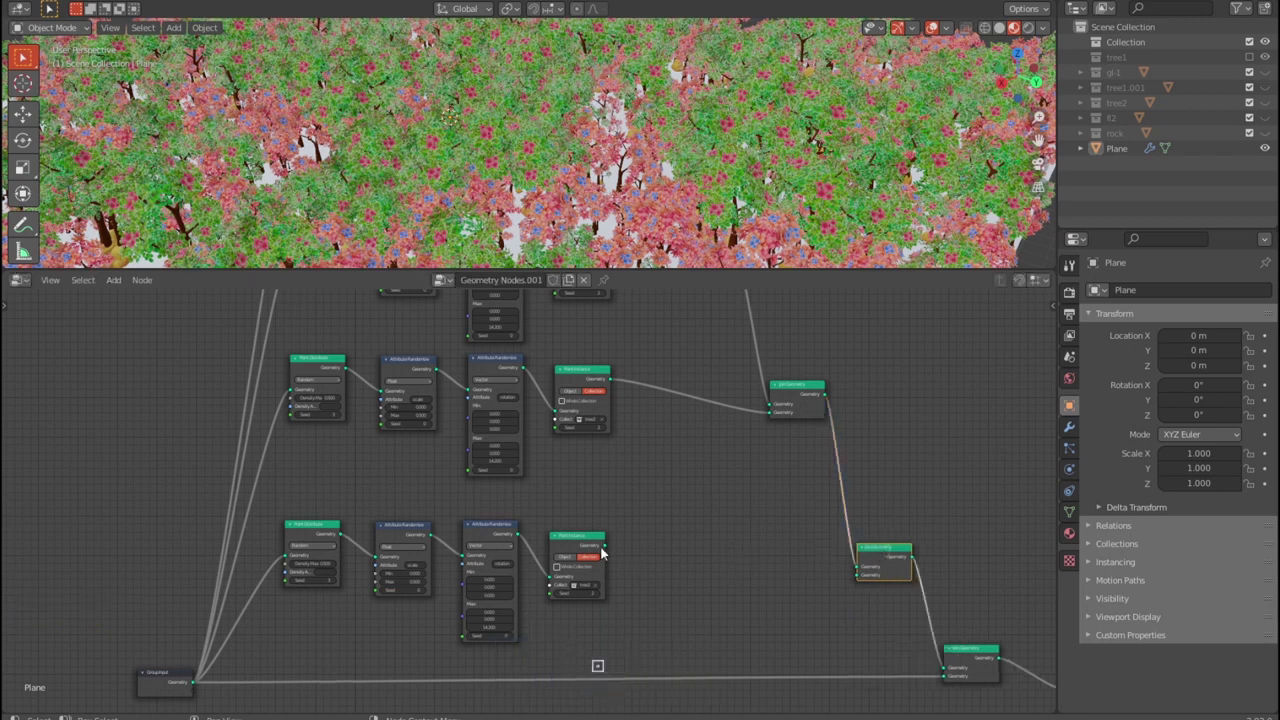
{"action": "left_click", "coordinate": [606, 548]}
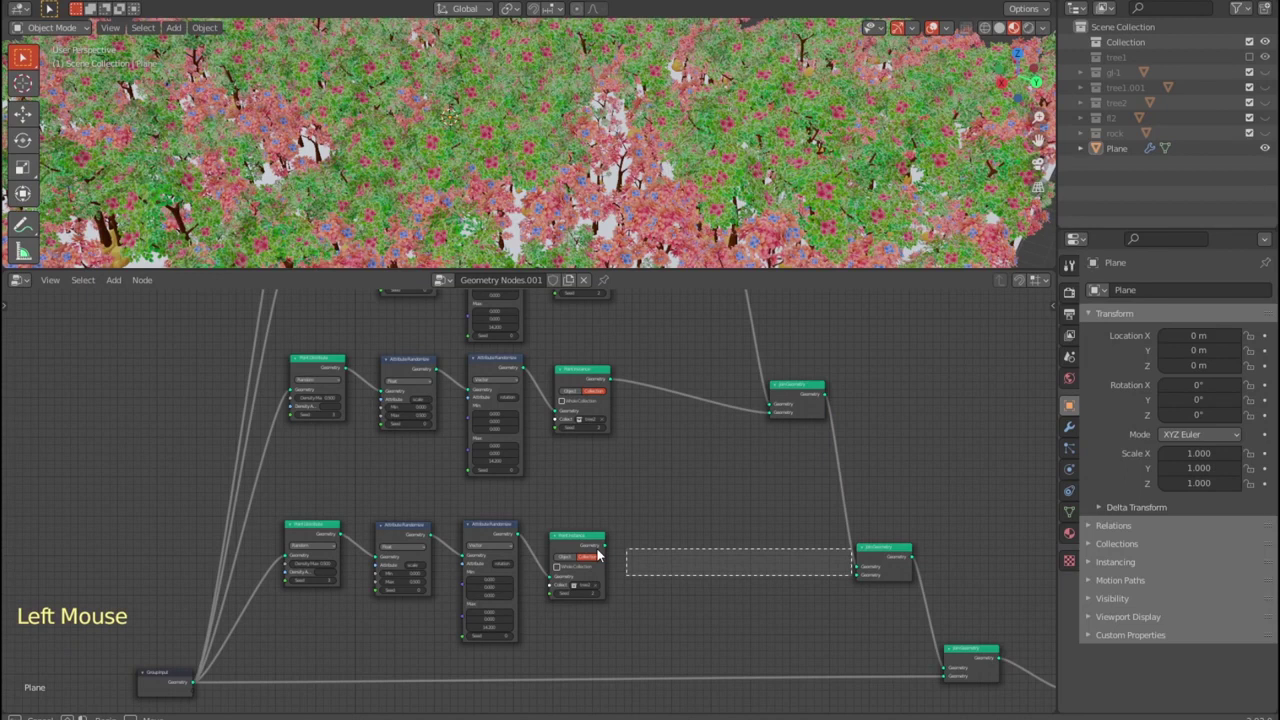
{"action": "left_click", "coordinate": [609, 545]}
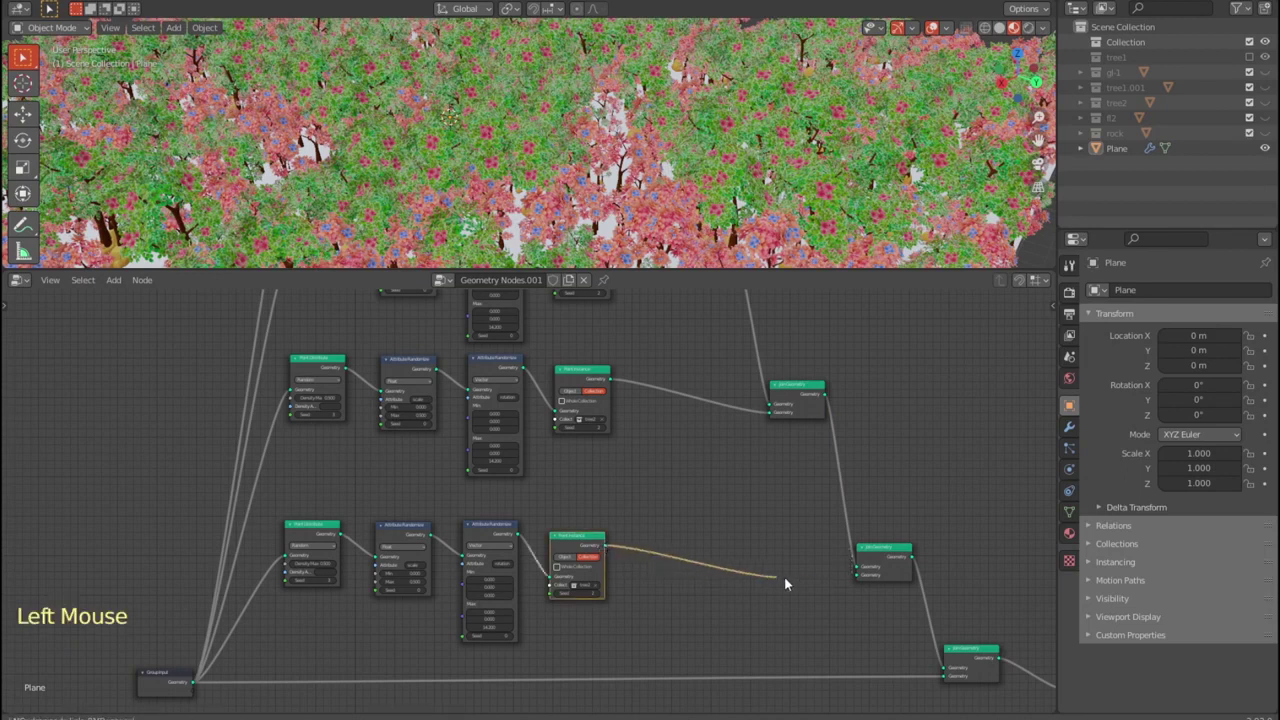
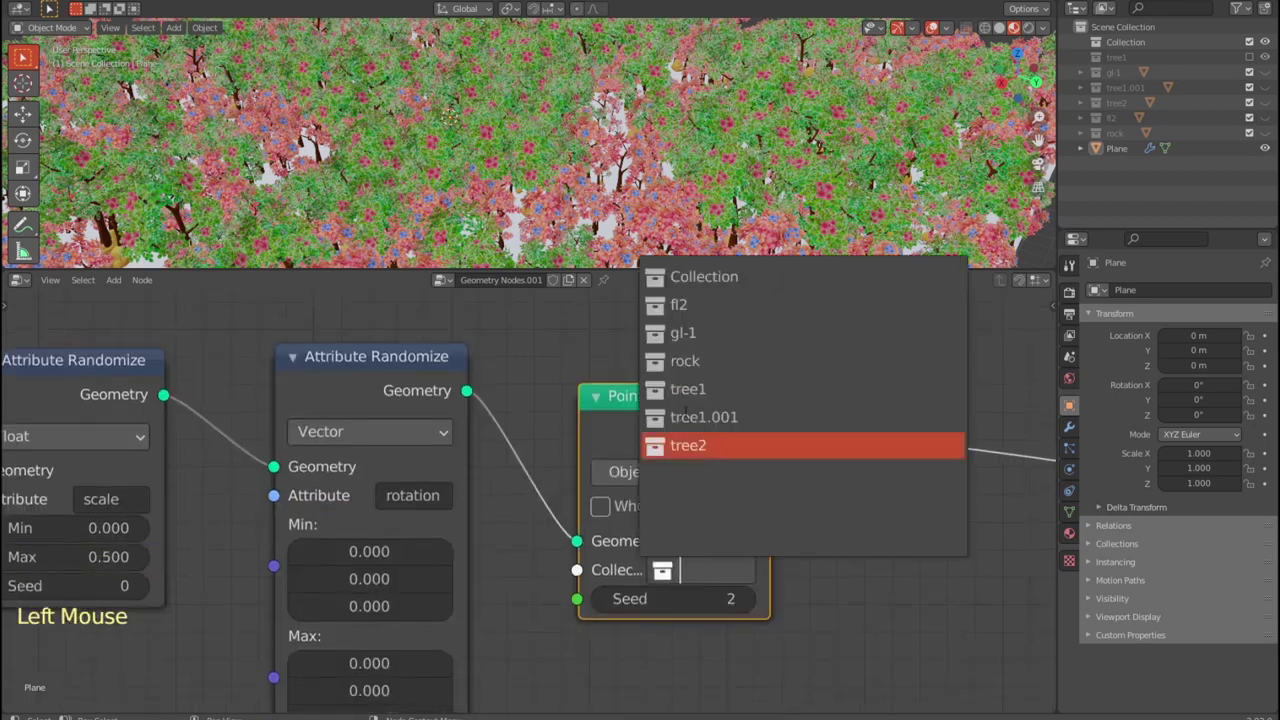
- Set the copied Point Instance node to the gl-1 collection and review the trees from the side
{"action": "left_click", "coordinate": [852, 378]}
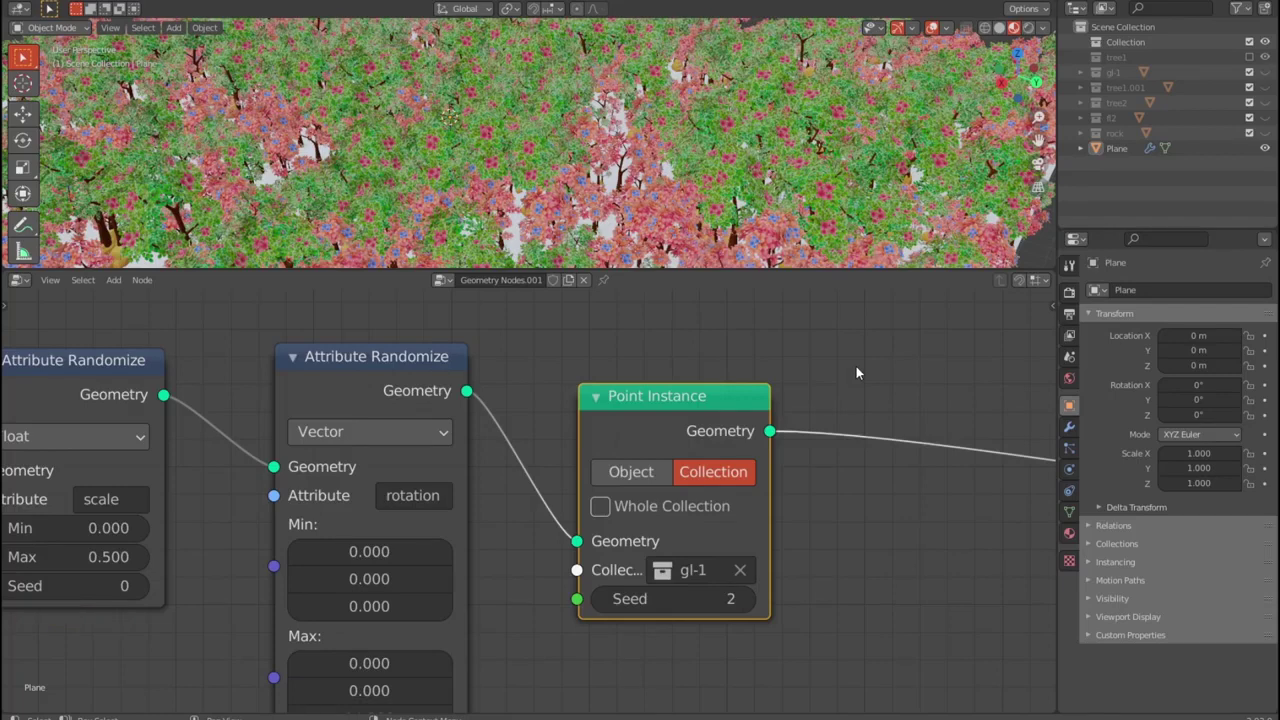
{"action": "scroll", "scroll_direction": "down", "scroll_amount": 3}
{"action": "middle_click", "coordinate": [810, 149]}
{"action": "scroll", "scroll_direction": "down", "scroll_amount": 3}
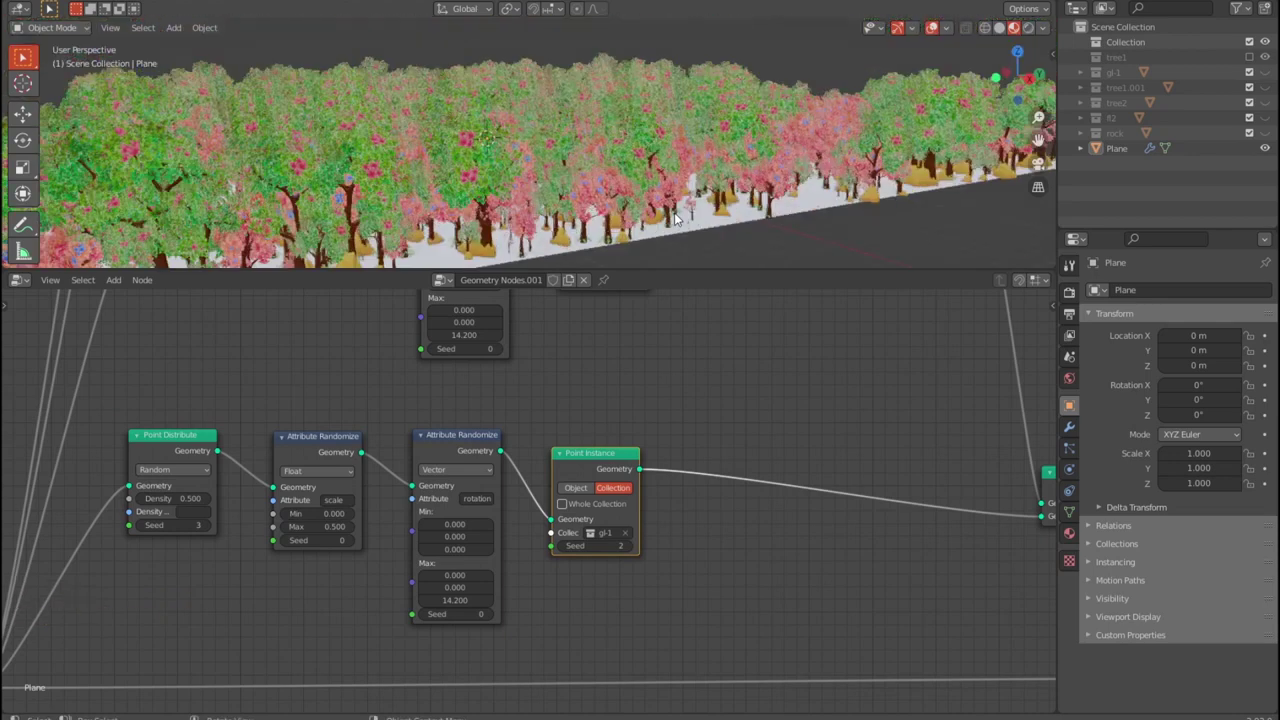
{"action": "scroll", "scroll_direction": "up", "scroll_amount": 3}
{"action": "scroll", "scroll_direction": "up", "scroll_amount": 3}
{"action": "middle_click", "coordinate": [708, 177]}
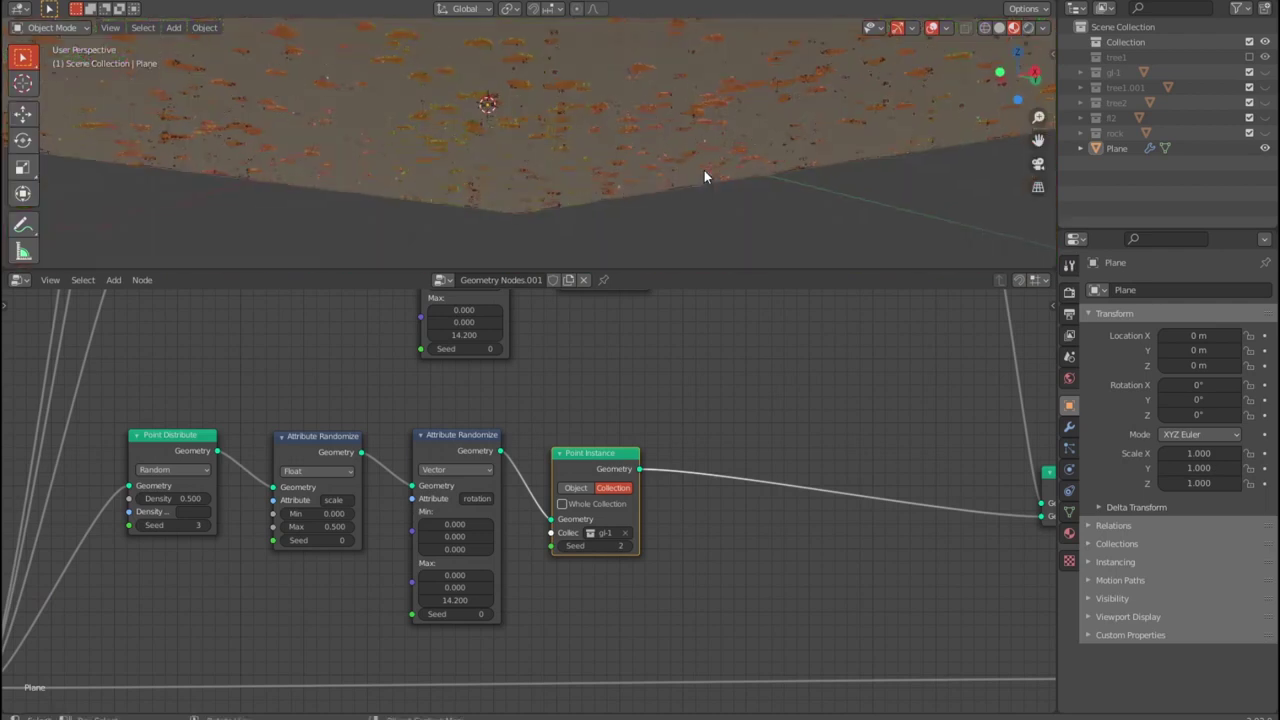
{"action": "middle_click", "coordinate": [720, 240]}
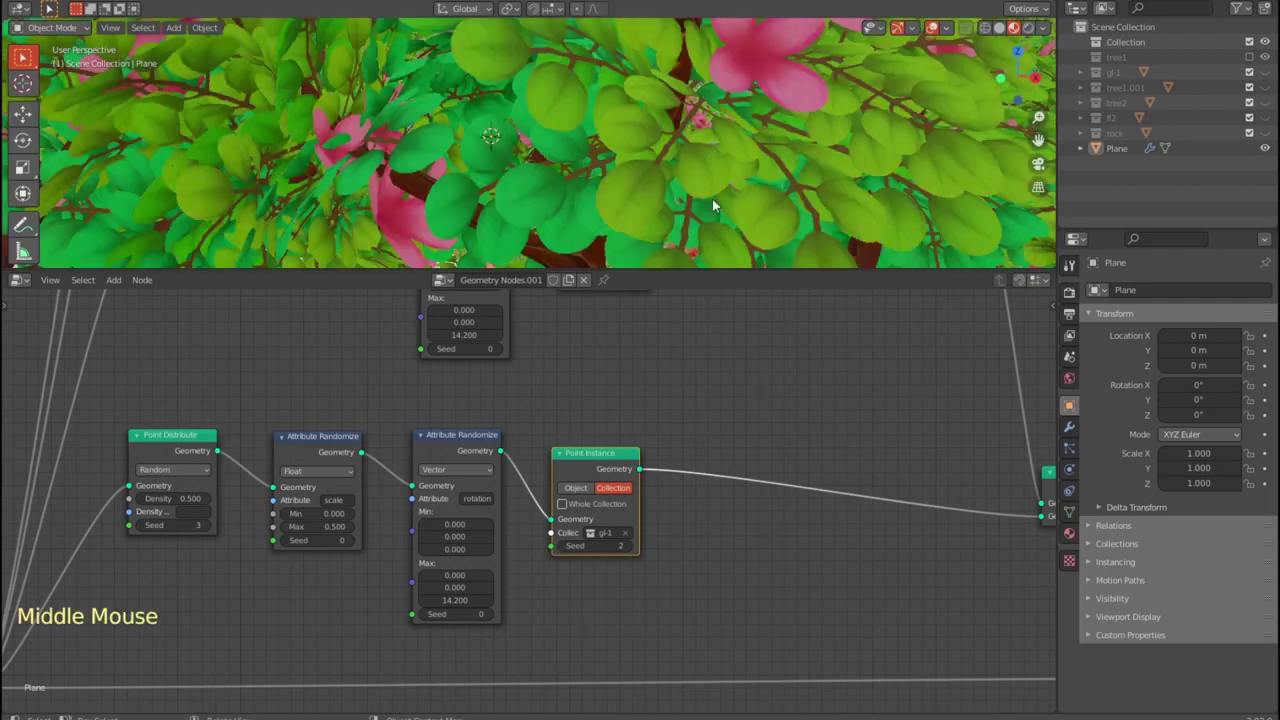
{"action": "middle_click", "coordinate": [719, 204]}
{"action": "middle_click", "coordinate": [720, 227]}
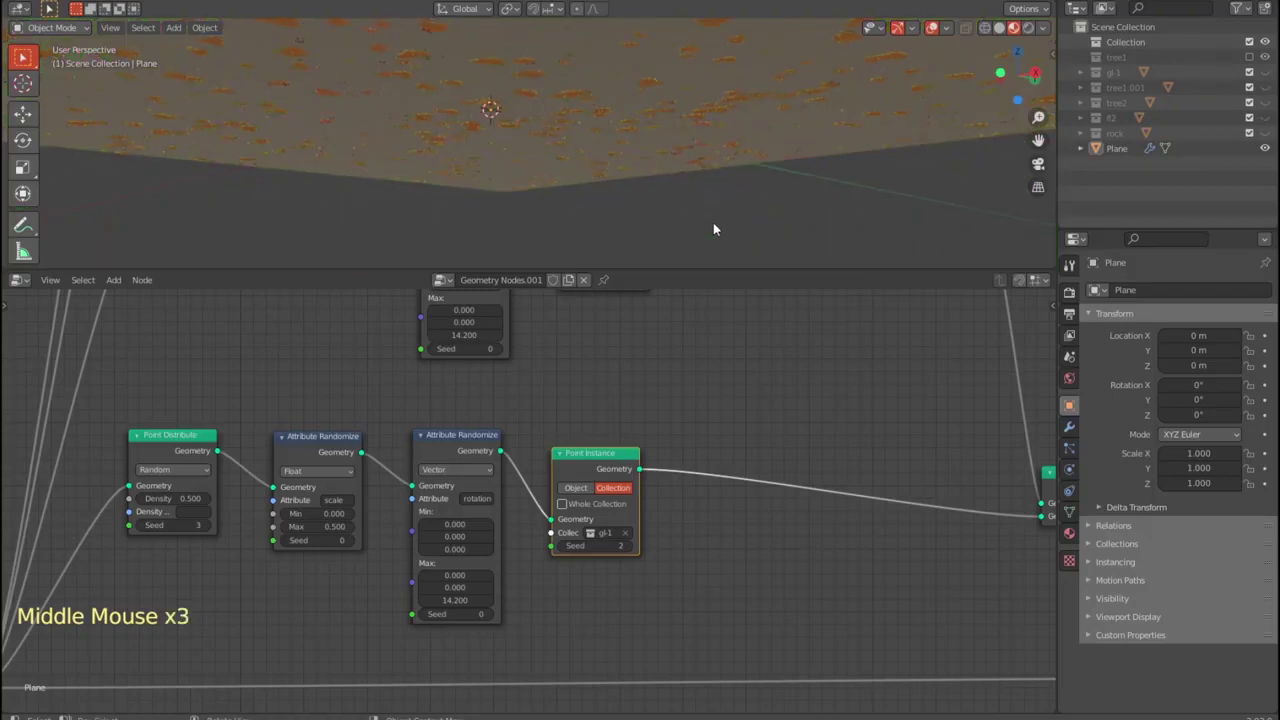
{"action": "middle_click", "coordinate": [721, 43]}
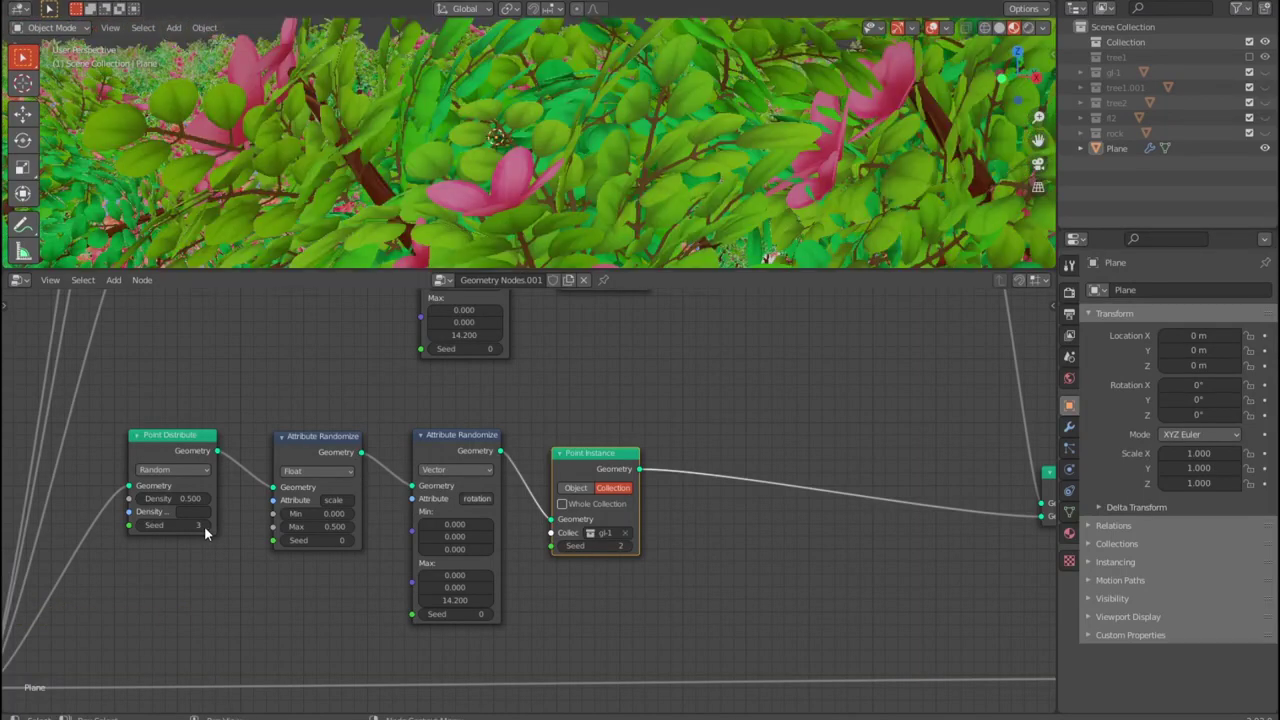
{"action": "left_click", "coordinate": [210, 532]}
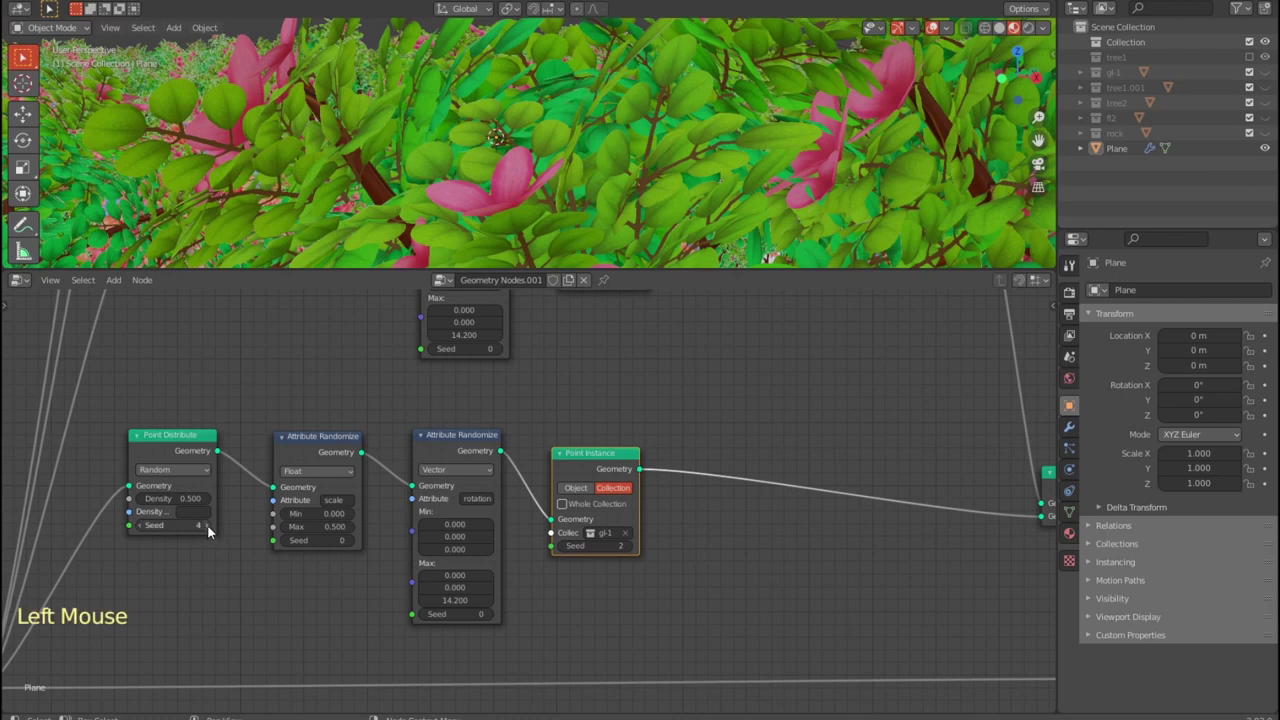
{"action": "left_click", "coordinate": [573, 228]}
{"action": "scroll", "scroll_direction": "down", "scroll_amount": 3}
{"action": "scroll", "scroll_direction": "down", "scroll_amount": 3}
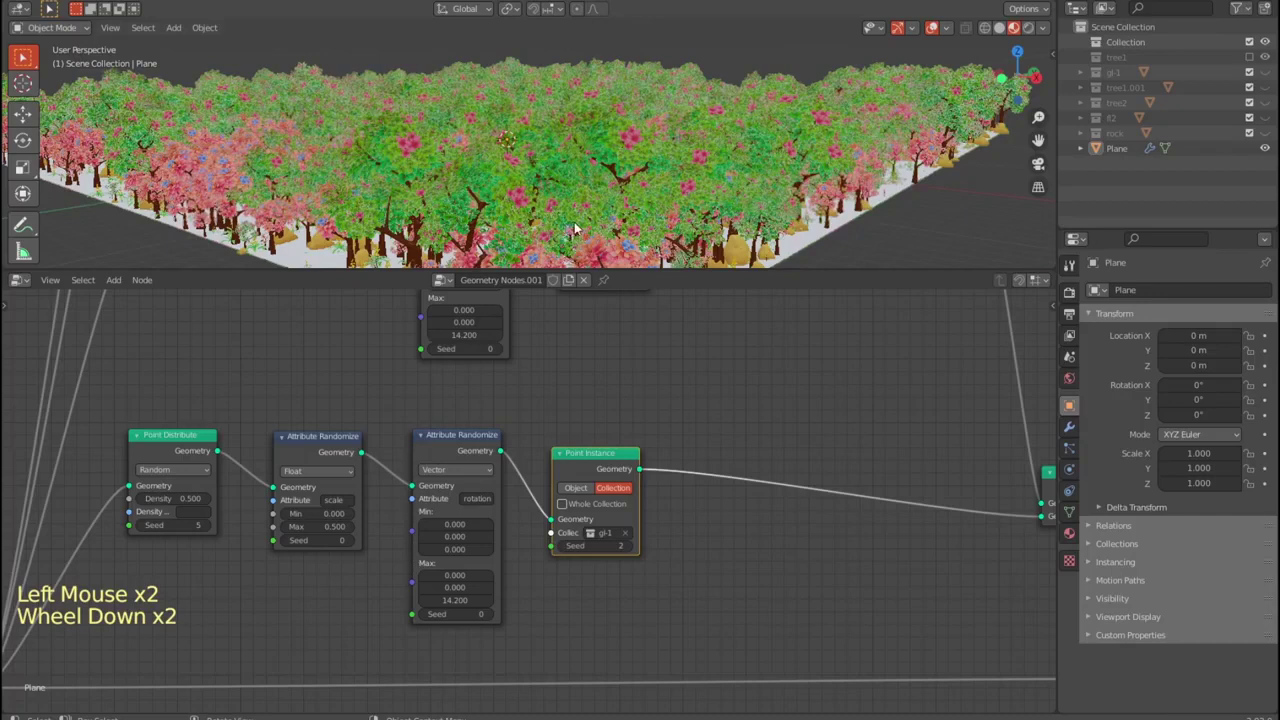
{"action": "scroll", "scroll_direction": "down", "scroll_amount": 3}
{"action": "middle_click", "coordinate": [765, 215]}
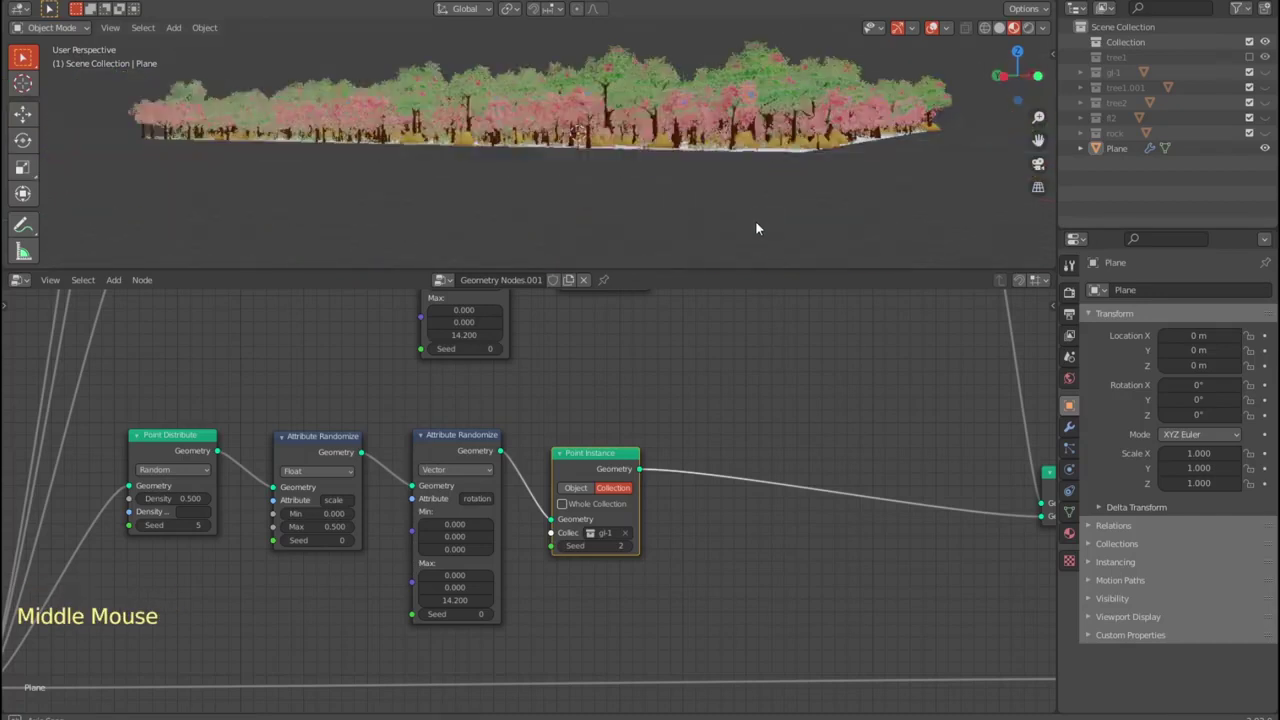
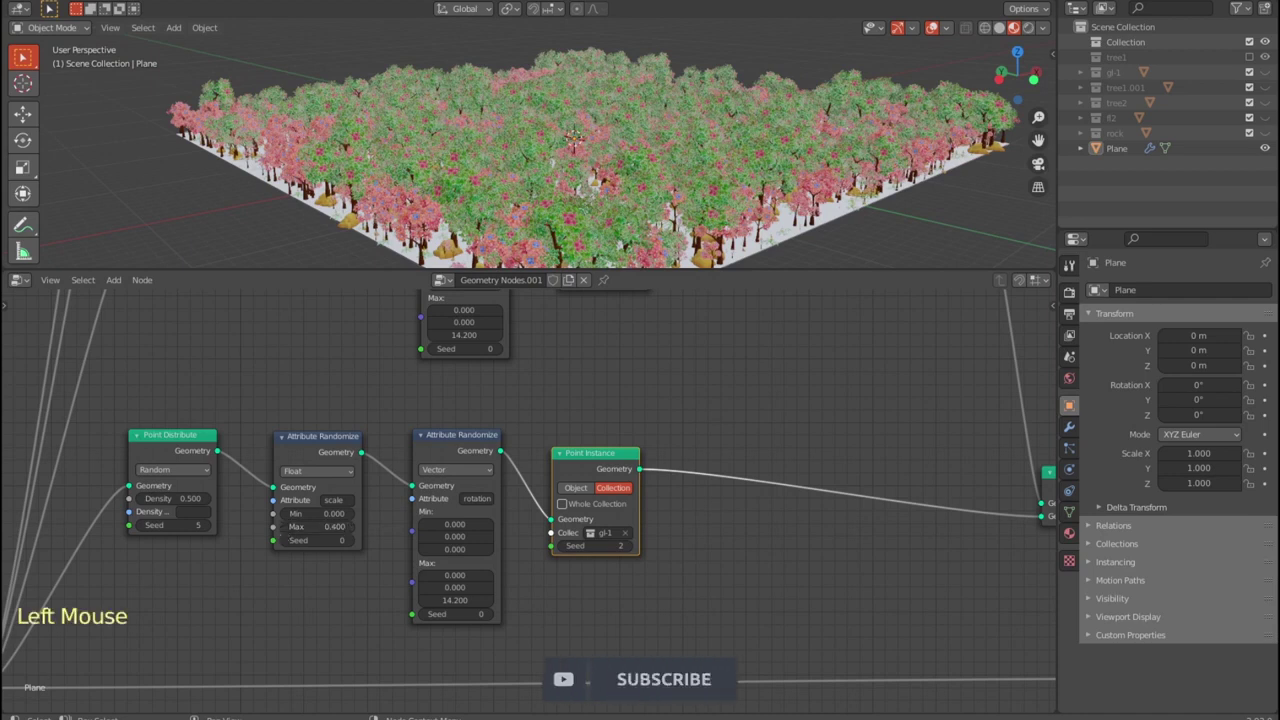
{"action": "left_click", "coordinate": [288, 532]}
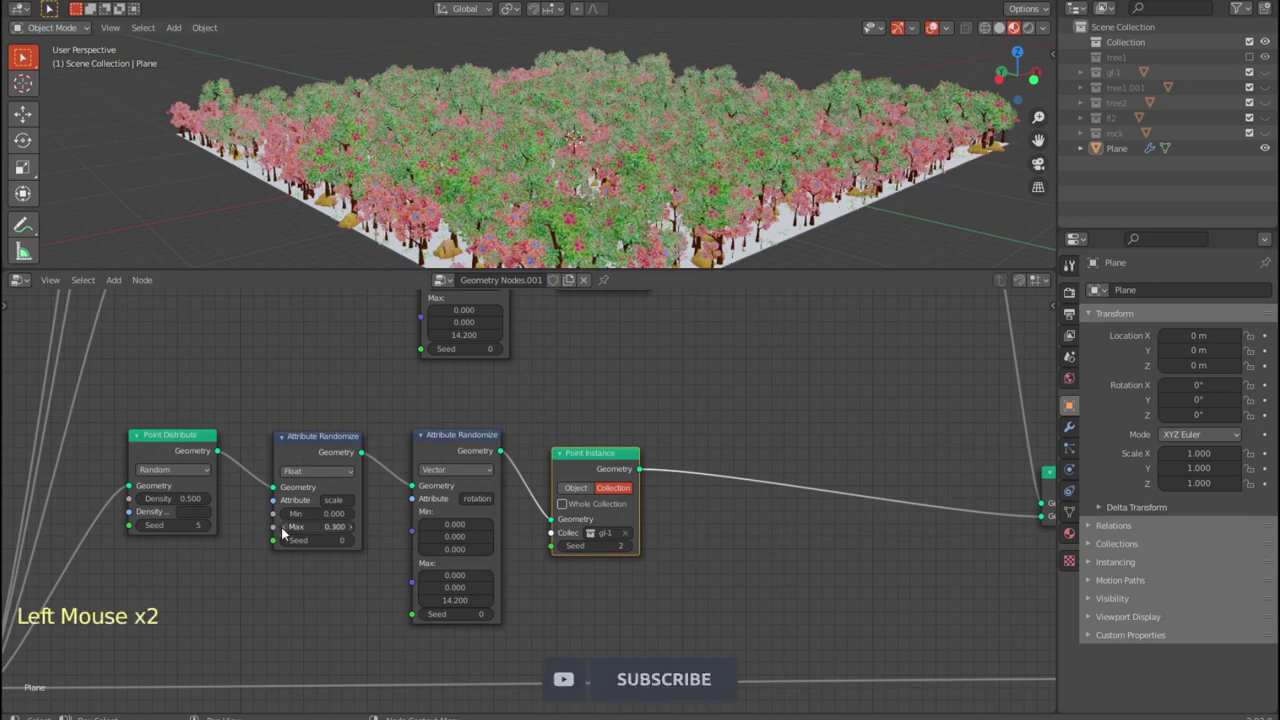
{"action": "left_click", "coordinate": [287, 531]}
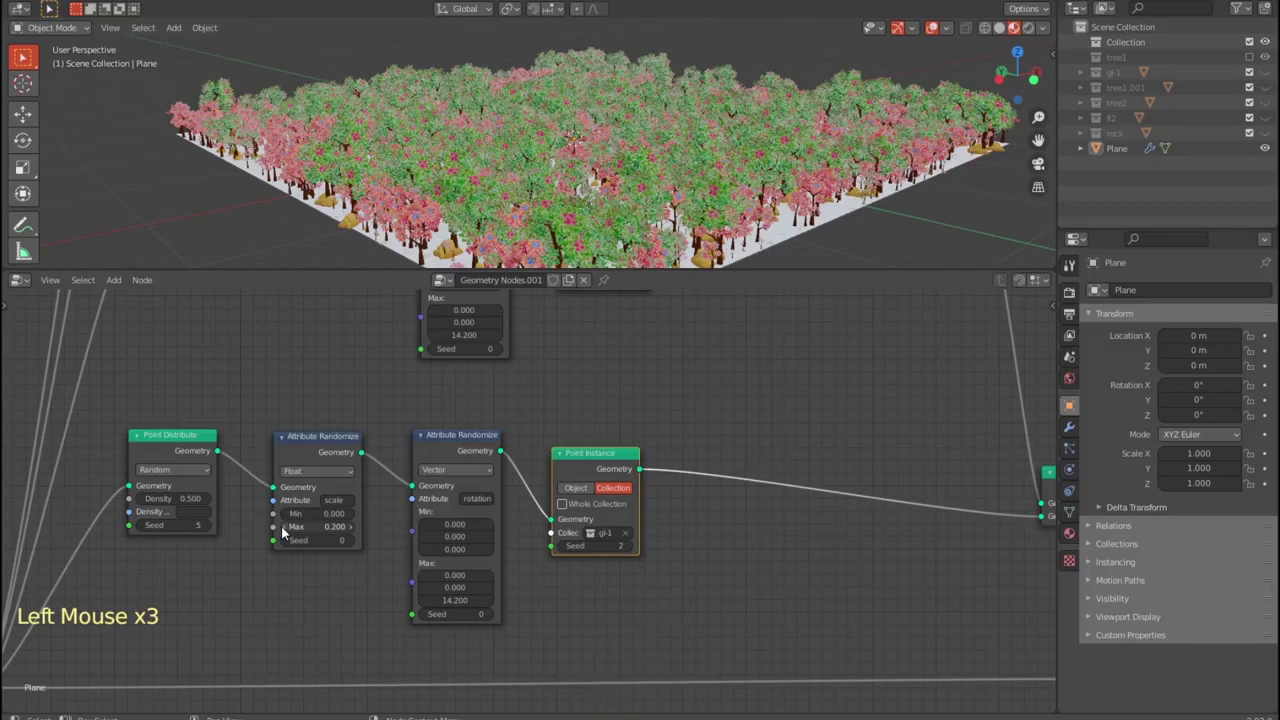